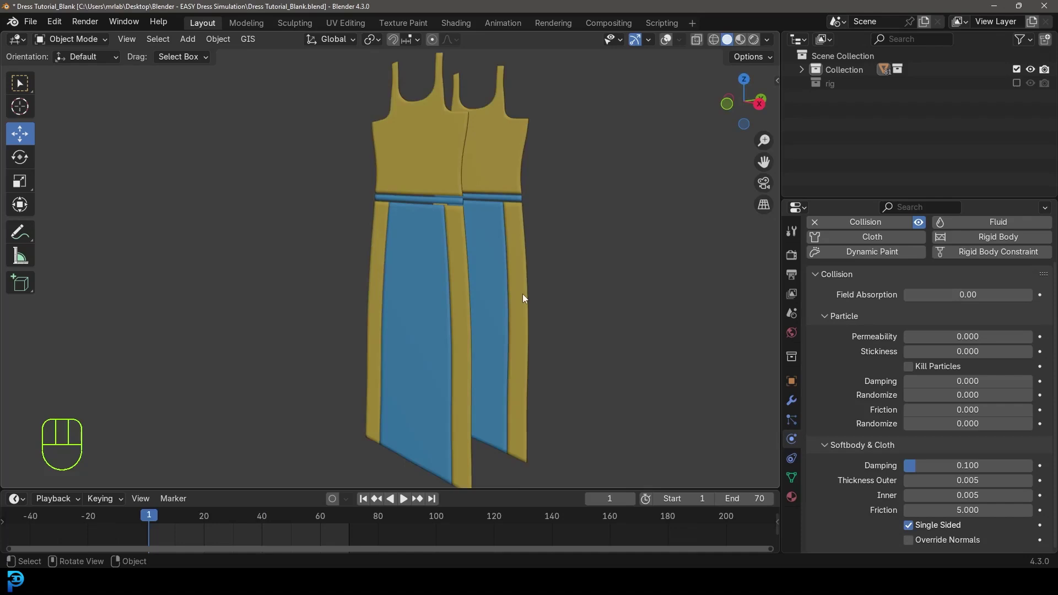
Step: Play the finished cloth simulation and orbit around the draping dress to preview the result
key(space)
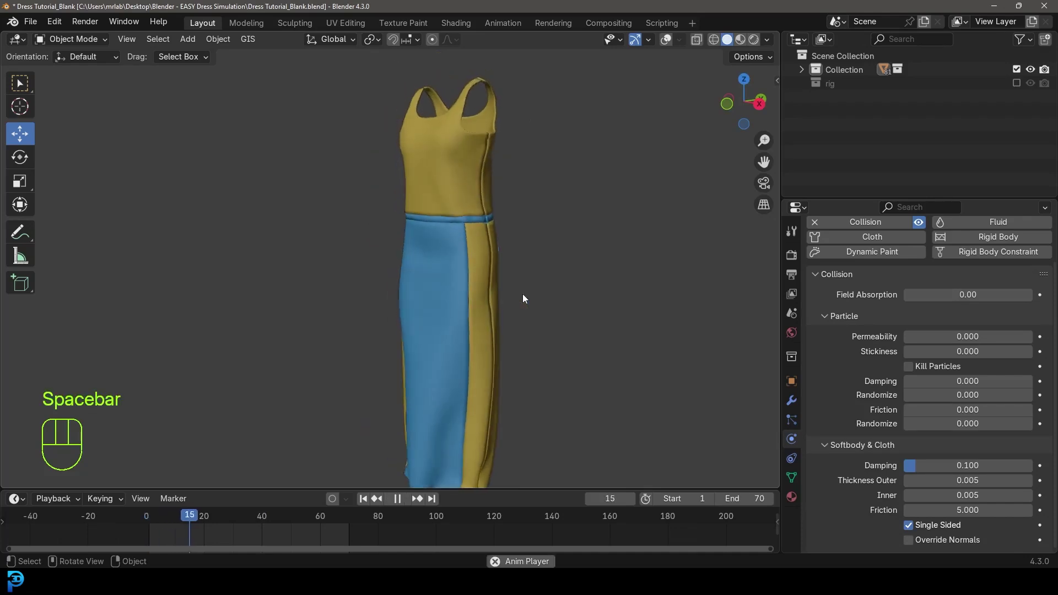
drag(434, 286, 622, 292)
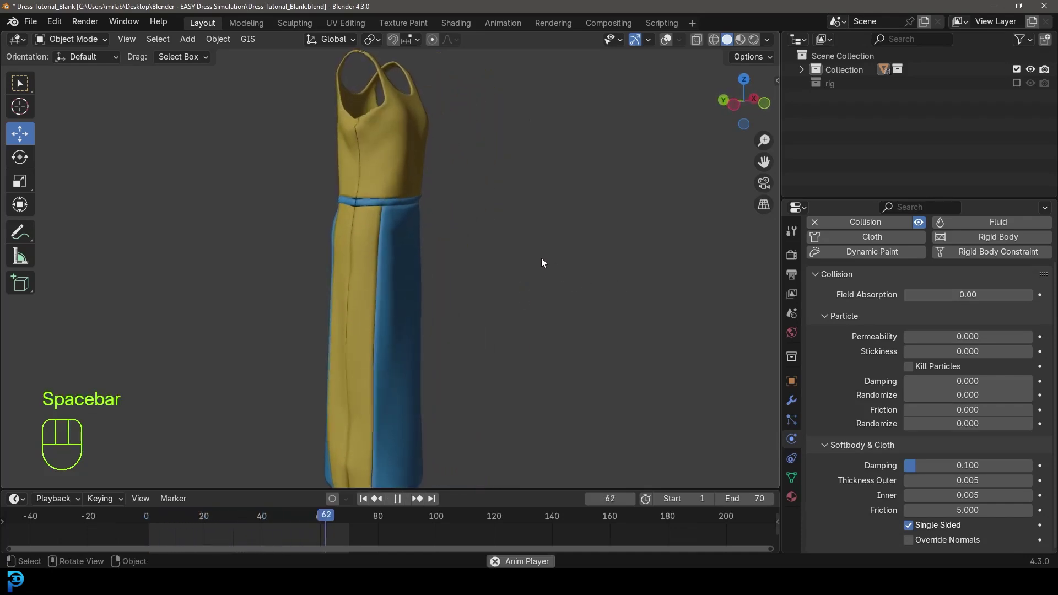
key(space)
drag(551, 251, 460, 251)
drag(461, 255, 457, 290)
drag(491, 288, 392, 371)
drag(200, 519, 148, 515)
key(alt+h)
key(alt+a)
drag(447, 202, 501, 177)
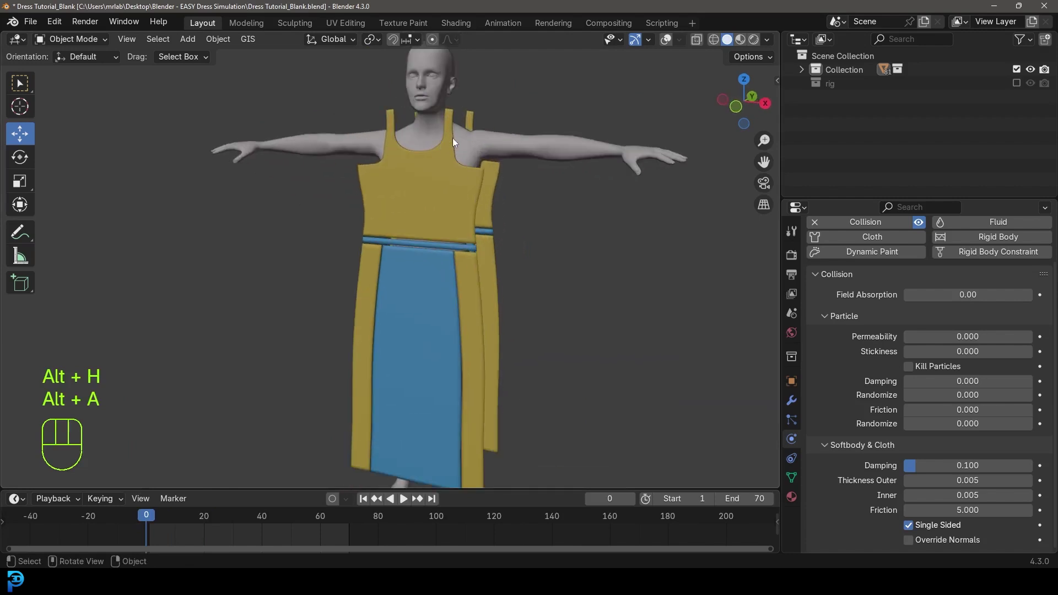
key(space)
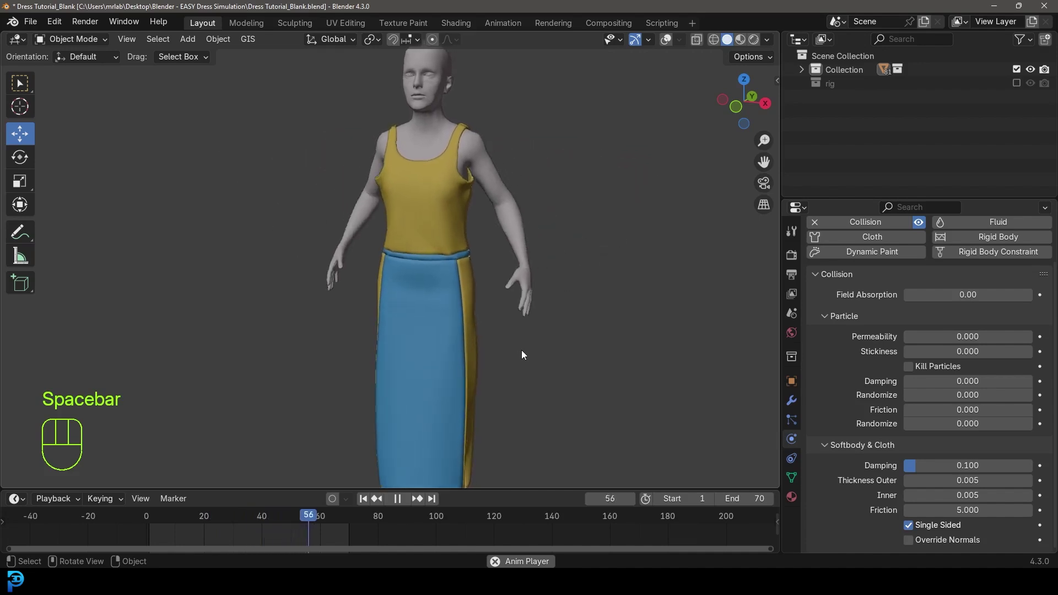
key(space)
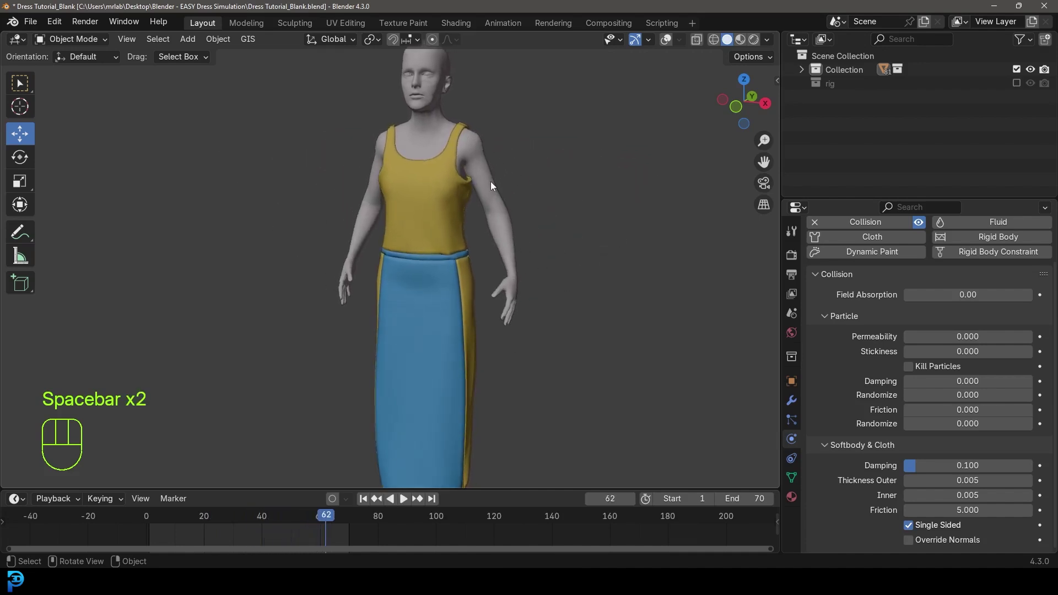
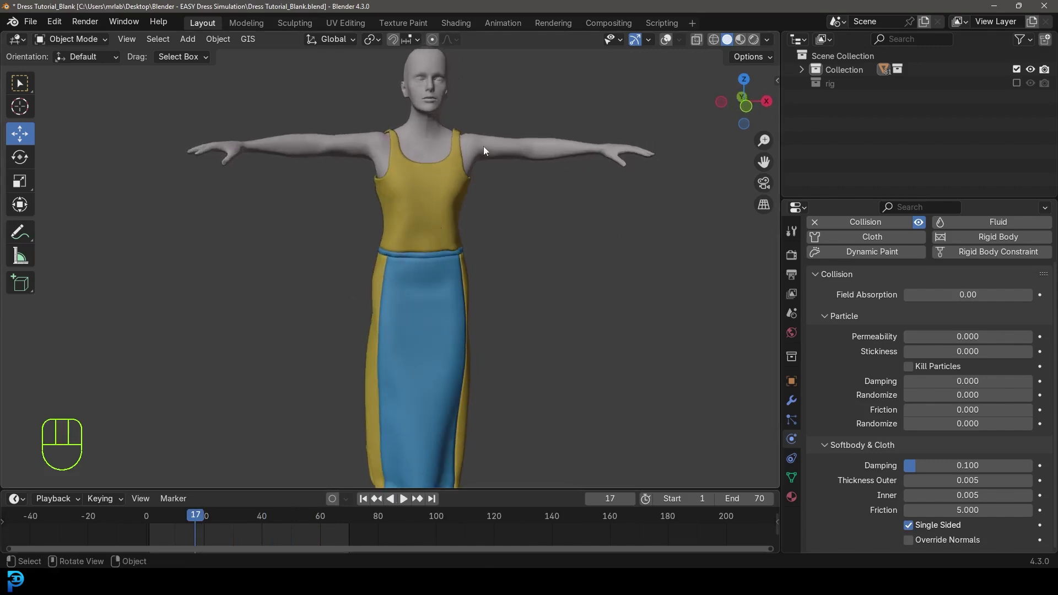
Step: Hide the body and inspect the dress alone, then the flat starting panels from several angles
click(530, 137)
key(h)
drag(530, 157, 444, 162)
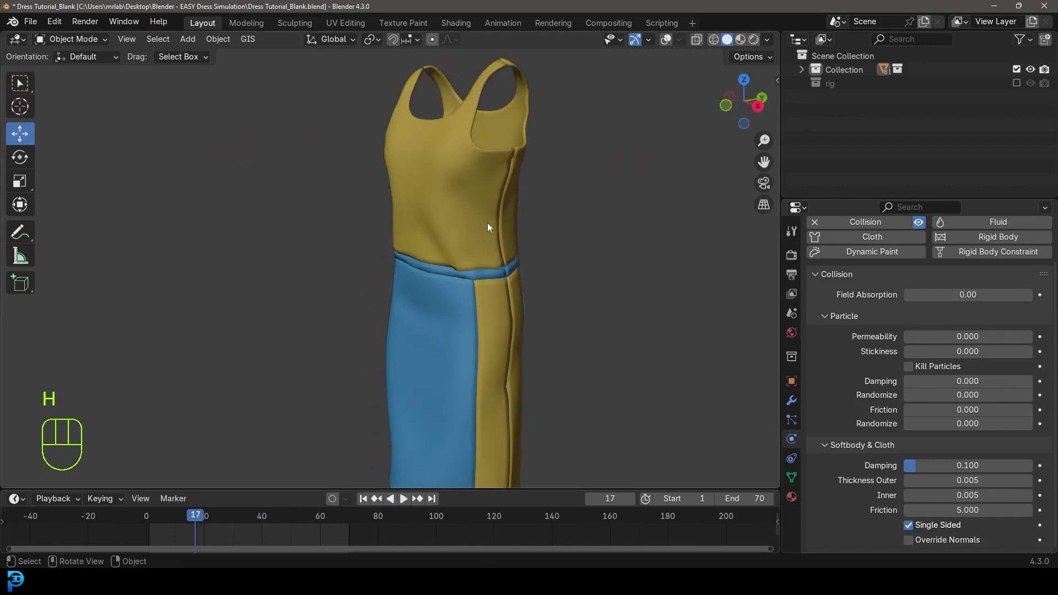
drag(487, 274, 467, 199)
drag(454, 218, 638, 217)
key(shift+Left)
middle_click(493, 213)
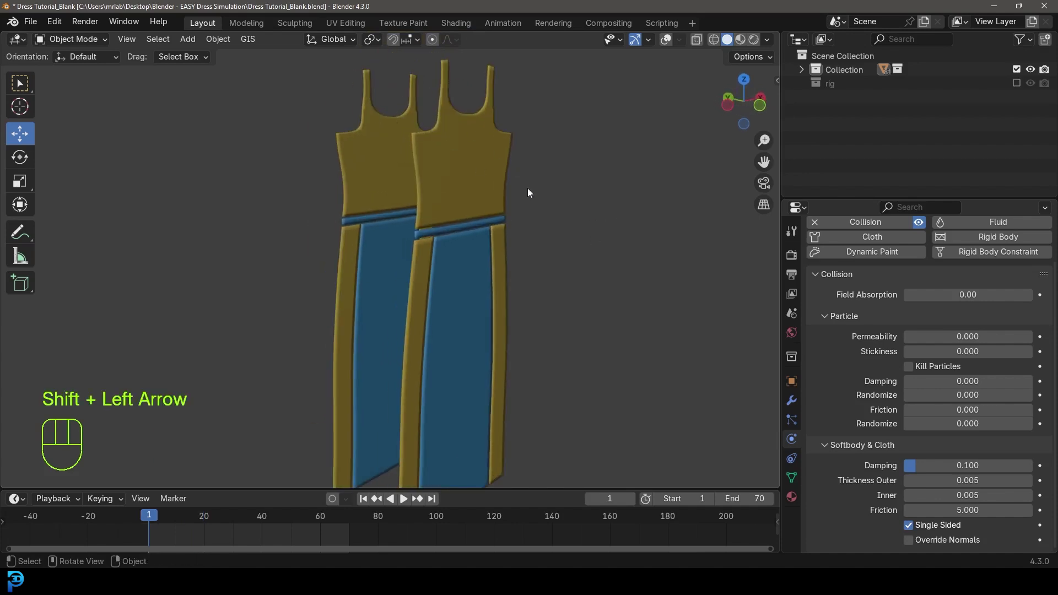
drag(526, 202, 405, 192)
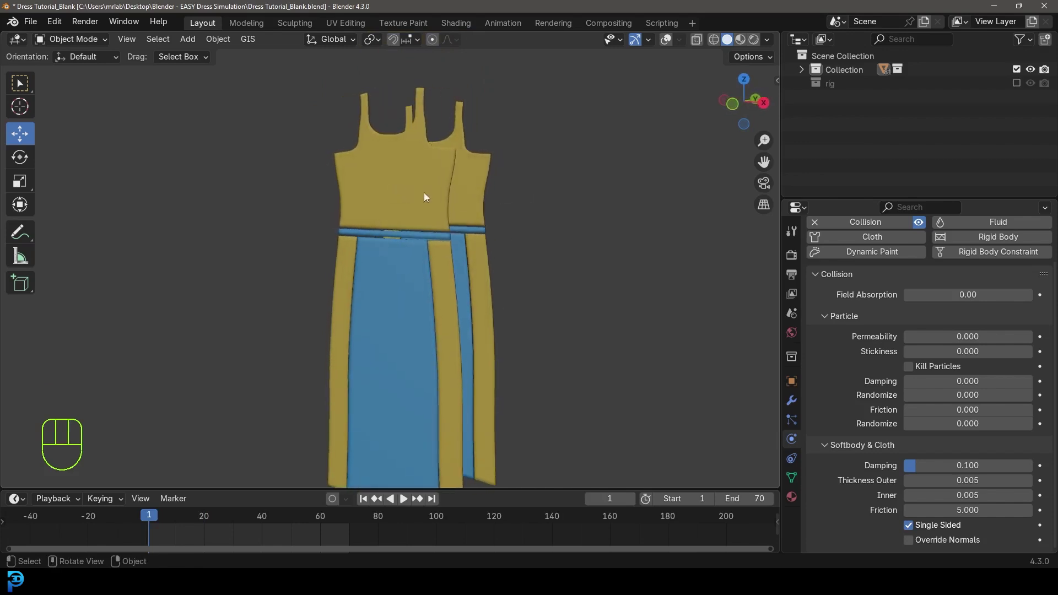
drag(503, 215, 474, 216)
Step: Replay the simulation while orbiting to watch the dress drape from all sides
key(space)
key(space)
drag(459, 233, 470, 255)
drag(340, 233, 453, 225)
drag(453, 302, 462, 218)
drag(475, 269, 477, 282)
drag(512, 208, 514, 260)
drag(559, 251, 455, 247)
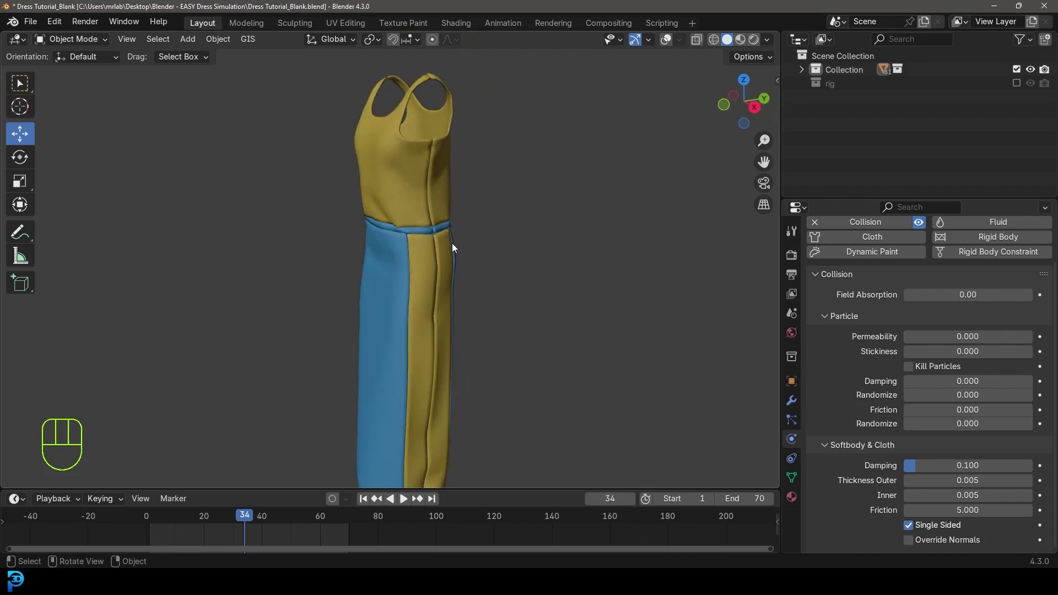
key(shift+Left)
key(space)
key(space)
Step: Unhide the body, return to the start frame and view the T-posed body from the front
drag(405, 244, 498, 253)
middle_click(439, 244)
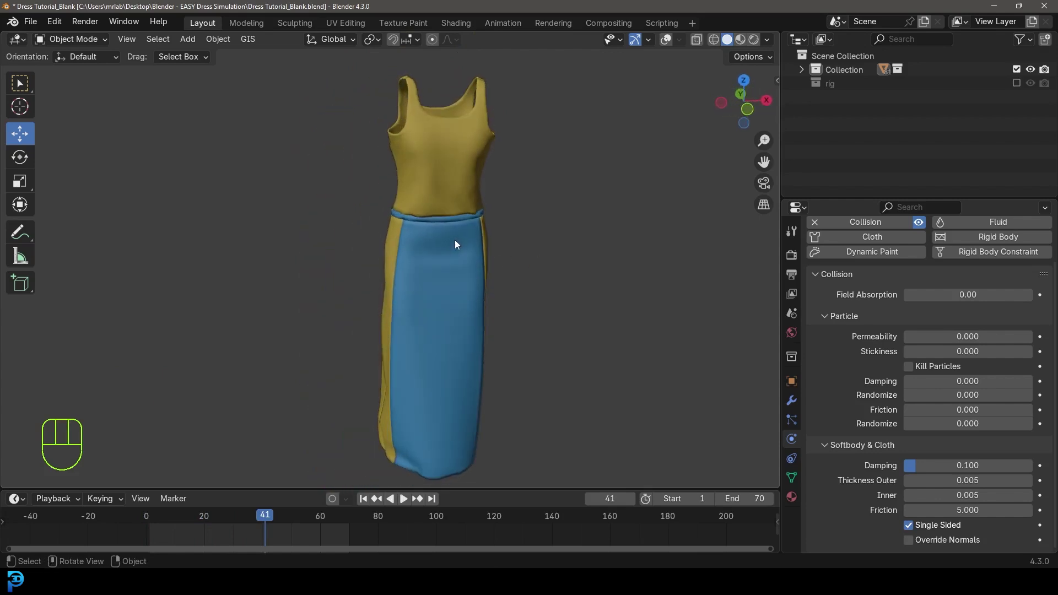
drag(370, 159, 438, 160)
drag(508, 204, 430, 199)
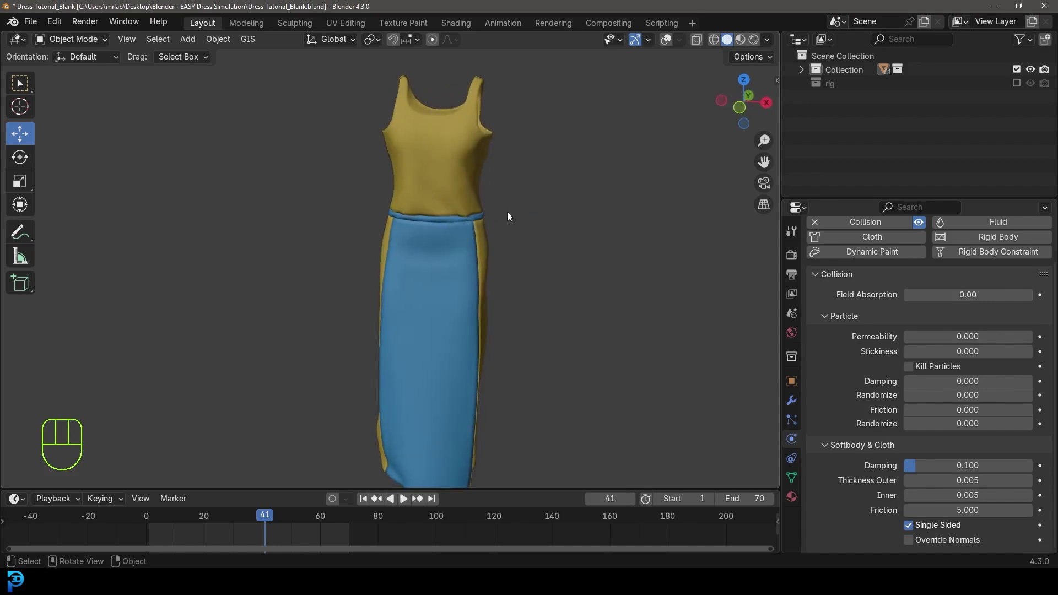
drag(426, 234, 449, 234)
drag(381, 220, 270, 210)
key(alt+a)
key(shift+Left)
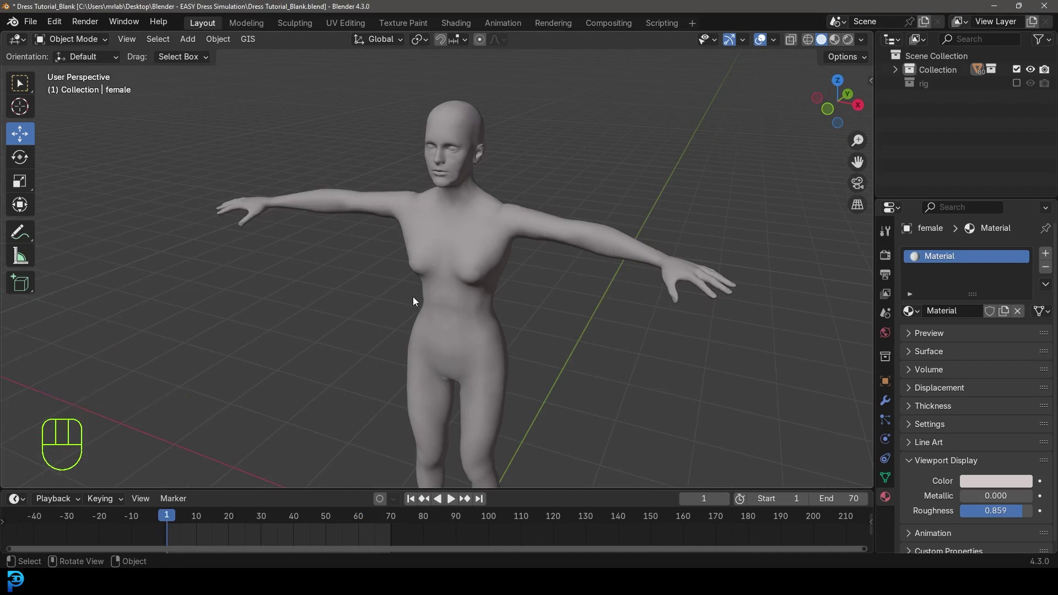
drag(420, 303, 456, 293)
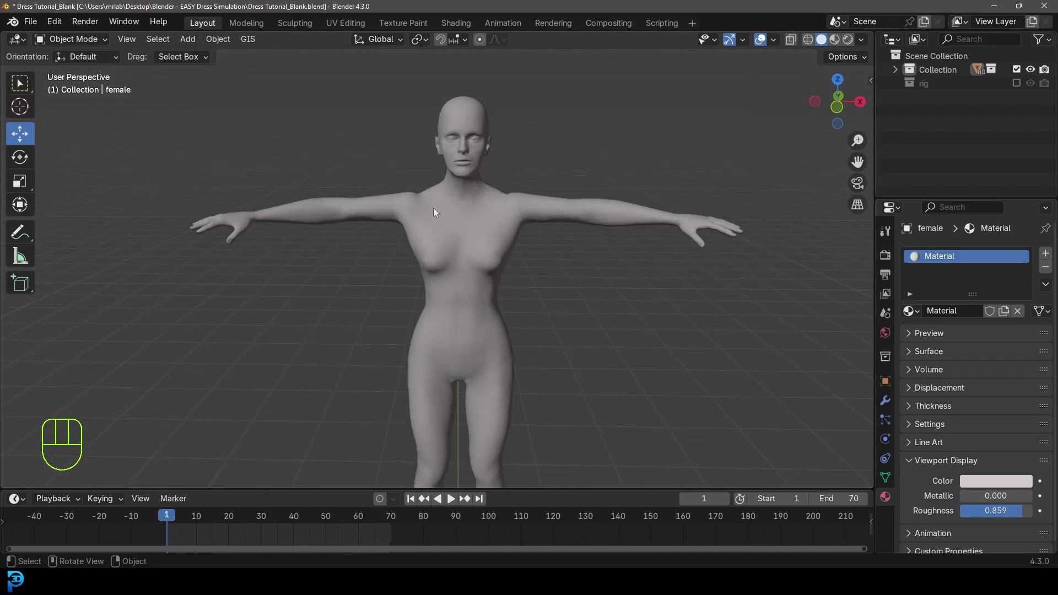
key(KP_1)
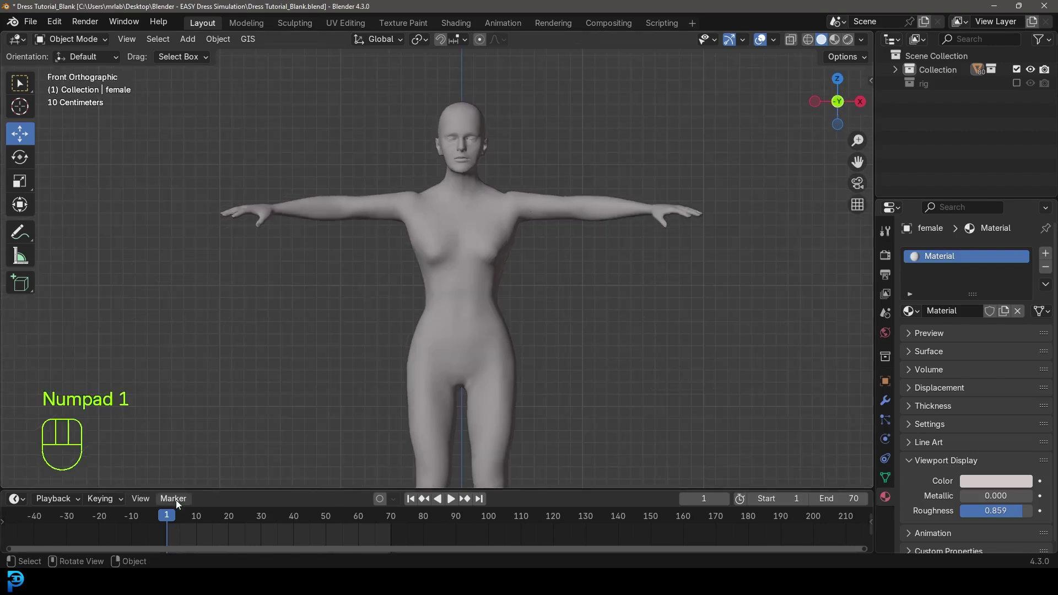
Step: Preview the arms-lowering animation, return to front view and select the female body
drag(174, 520, 190, 516)
key(space)
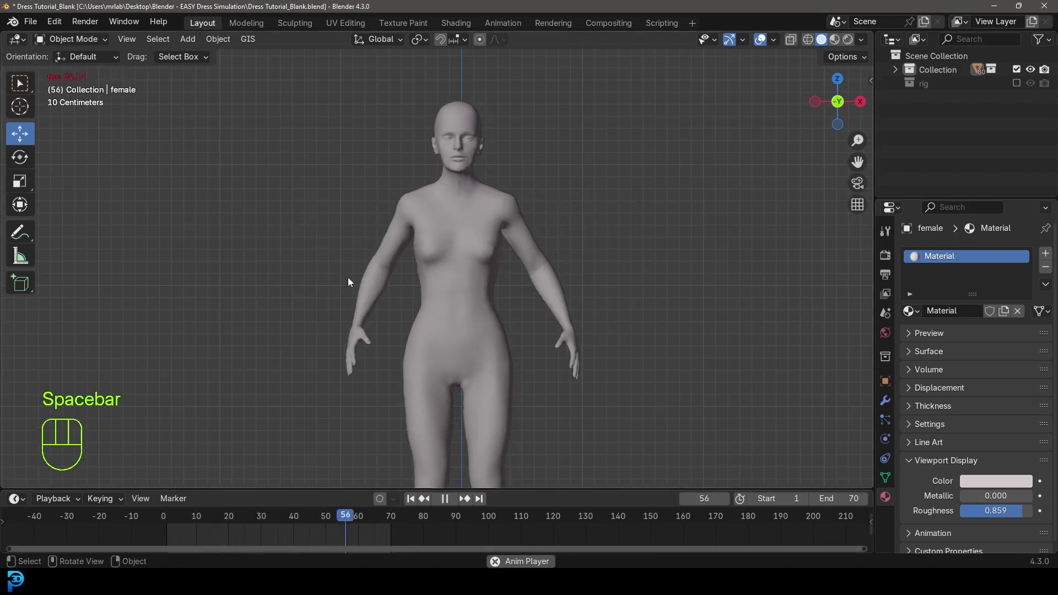
key(space)
drag(341, 520, 171, 544)
drag(555, 133, 529, 156)
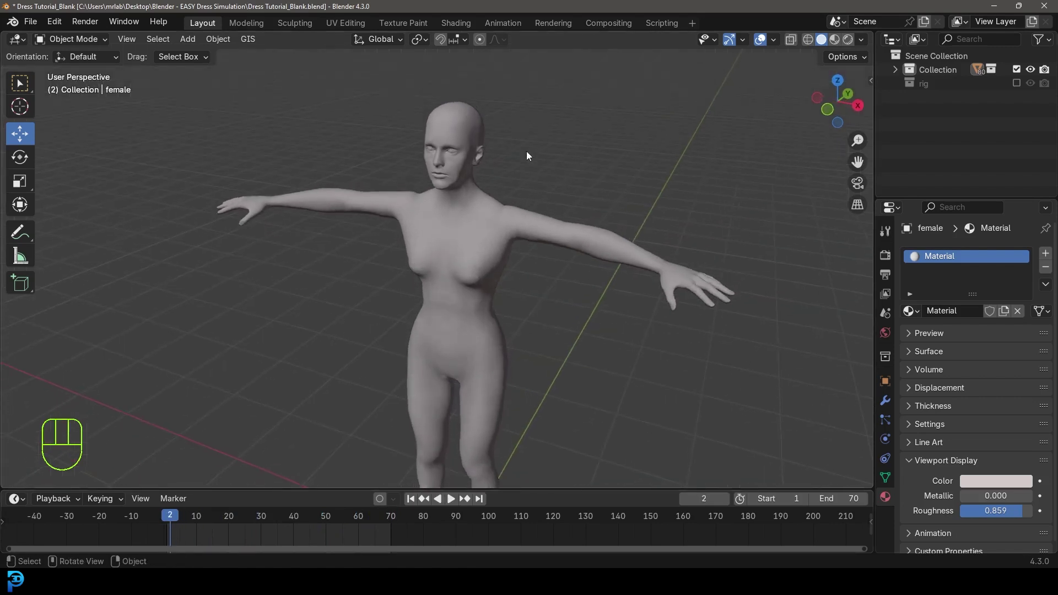
drag(396, 227, 467, 223)
drag(530, 272, 534, 246)
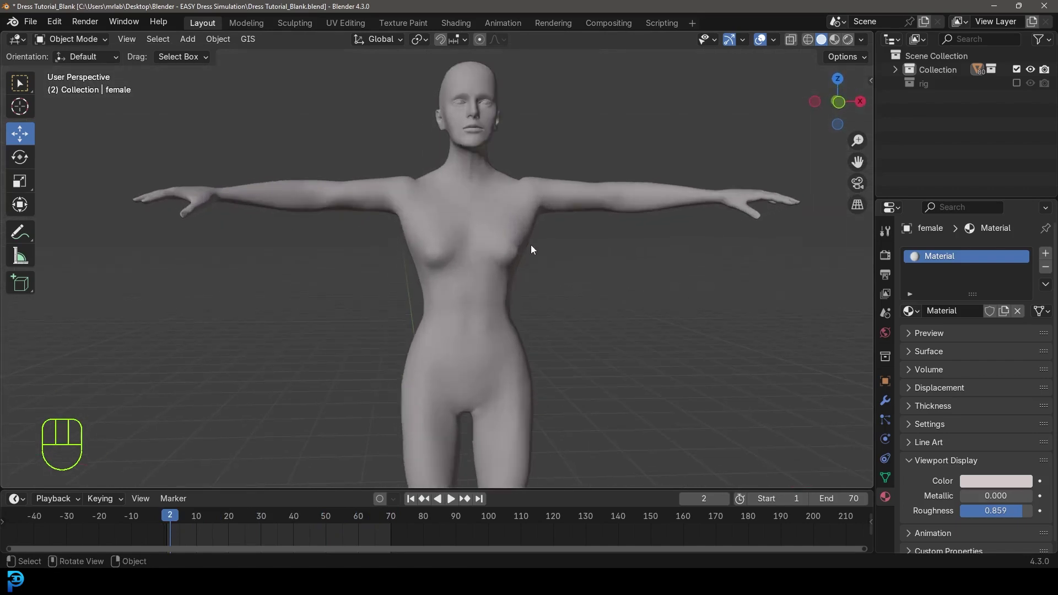
key(KP_1)
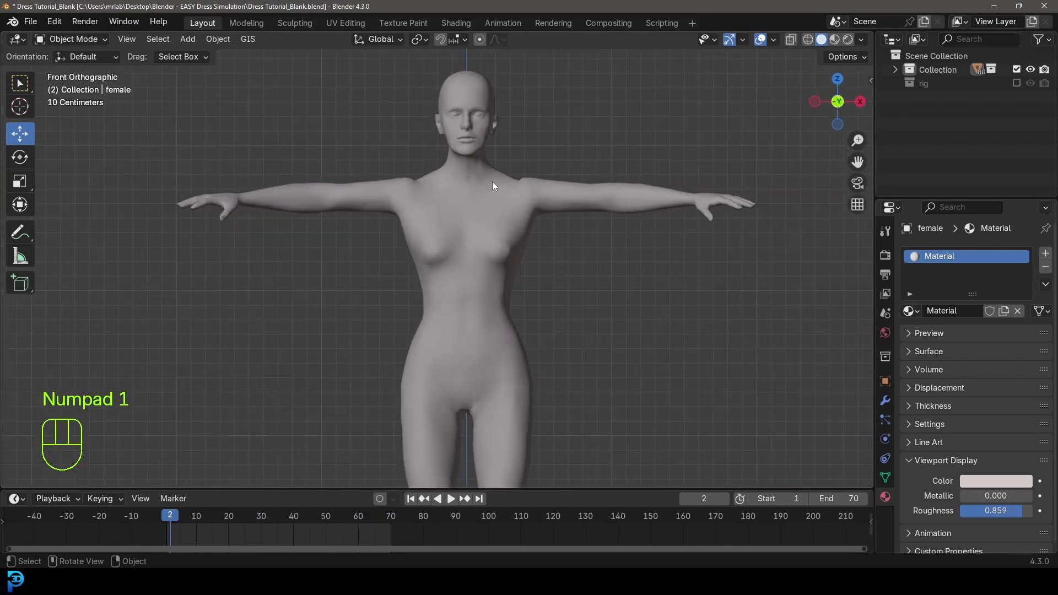
drag(499, 177, 502, 178)
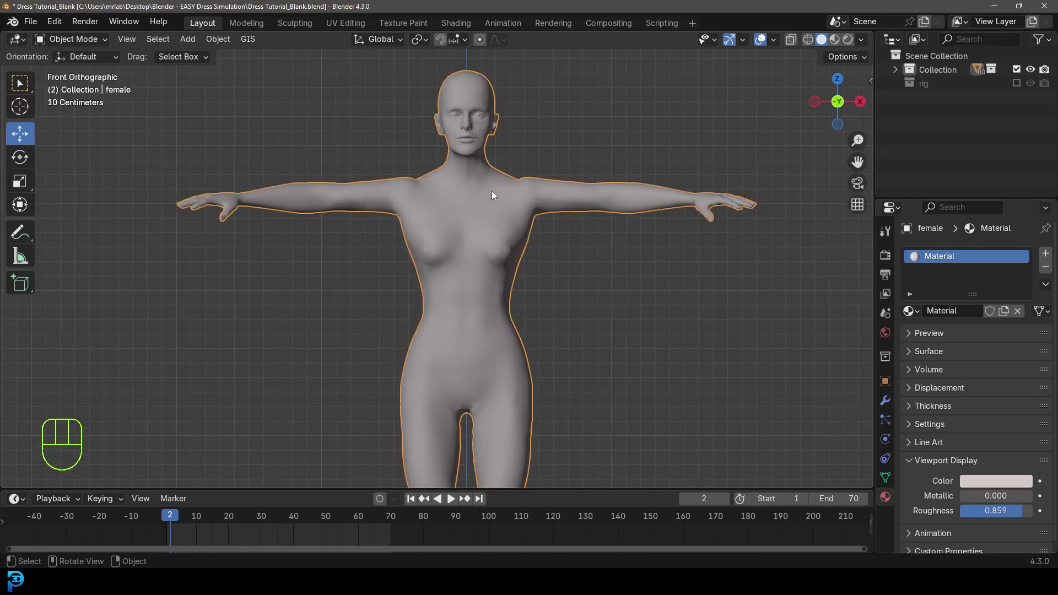
Step: Give the female body Collision physics and jump back to frame 1
click(886, 441)
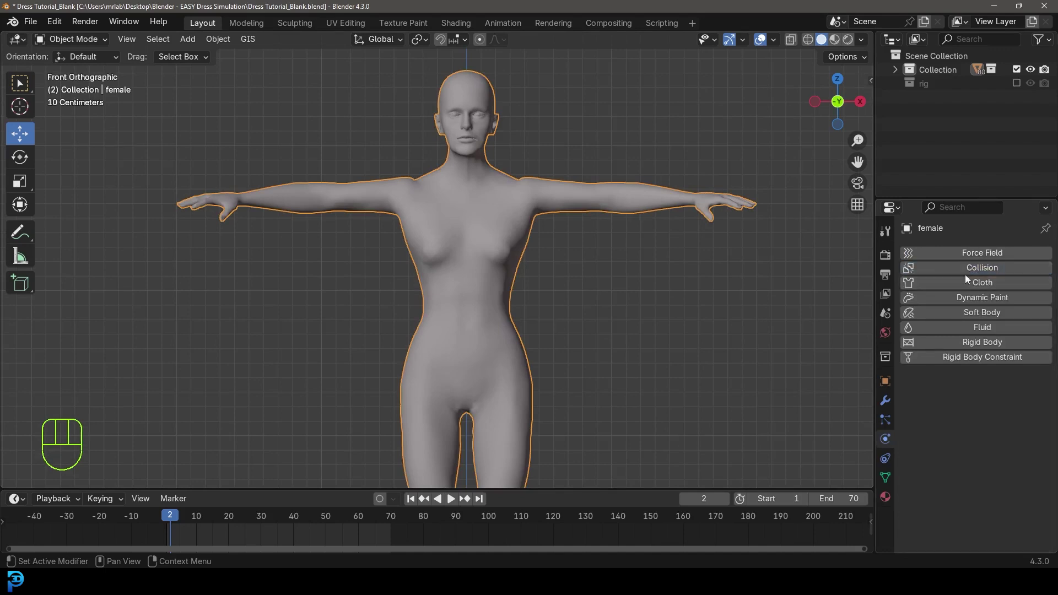
click(969, 271)
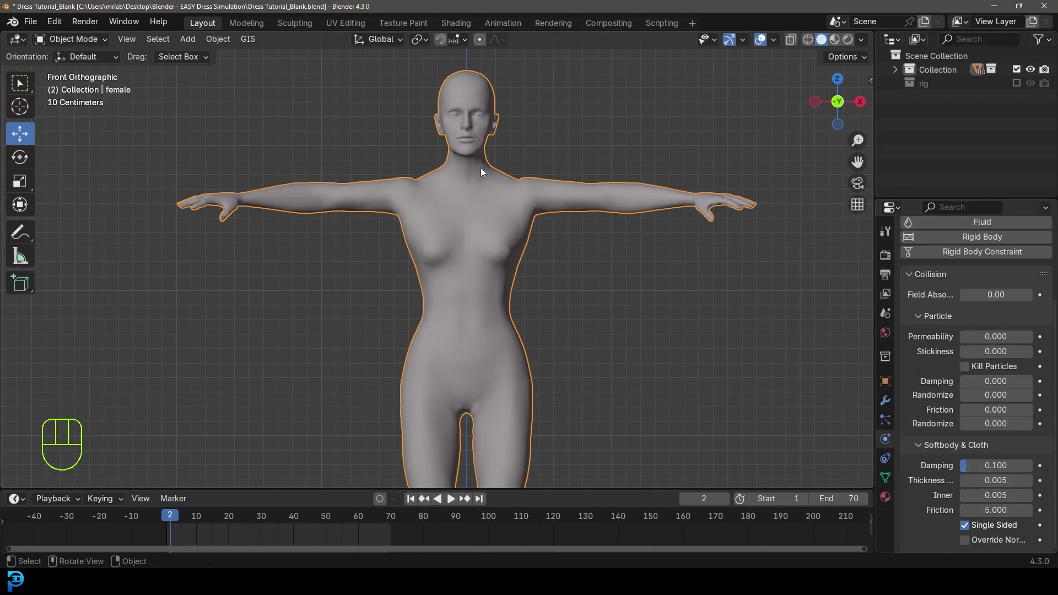
click(165, 523)
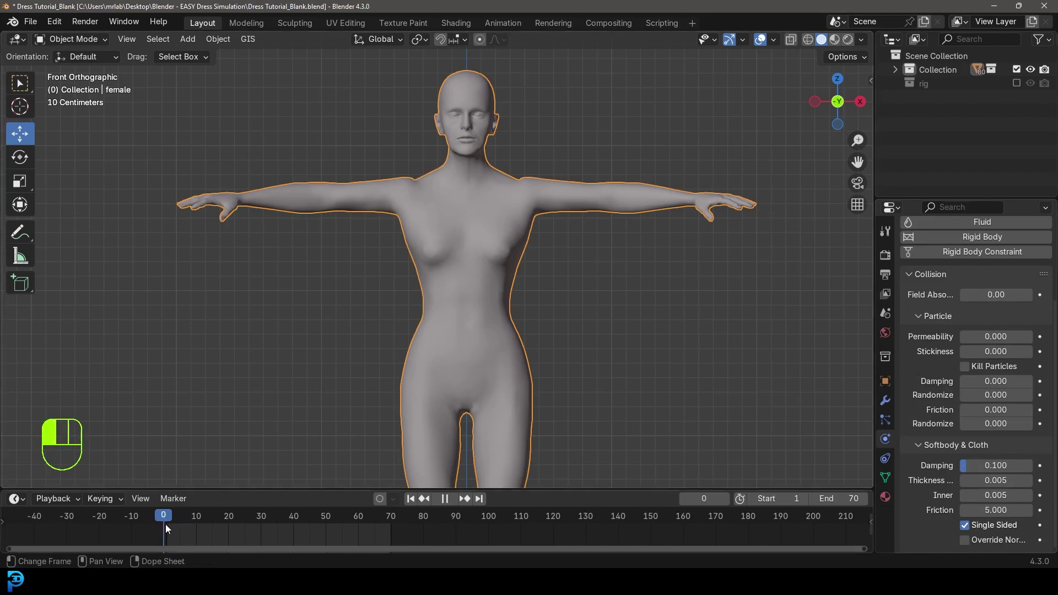
middle_click(409, 322)
Step: Add a plane, rotate it 90° upright and scale it up over the torso
key(shift+a)
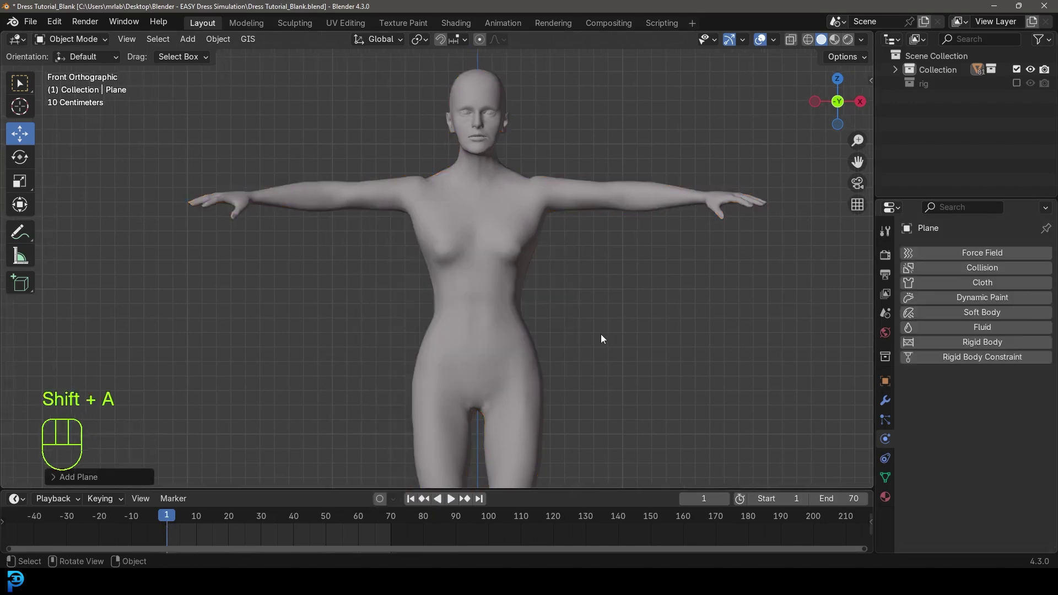
drag(521, 413, 521, 333)
drag(481, 334, 486, 110)
drag(489, 137, 484, 229)
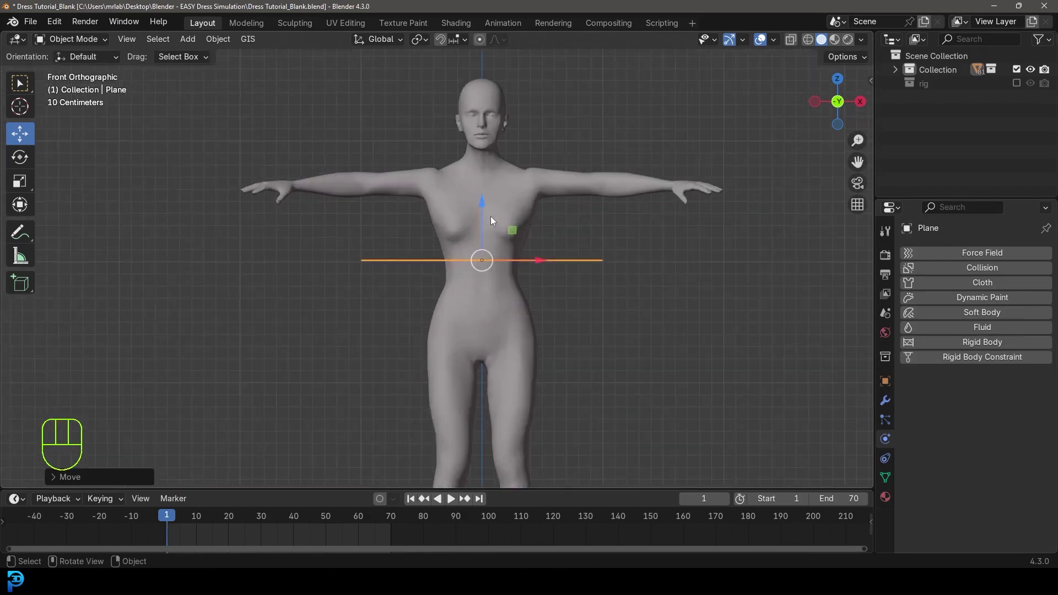
key(r)
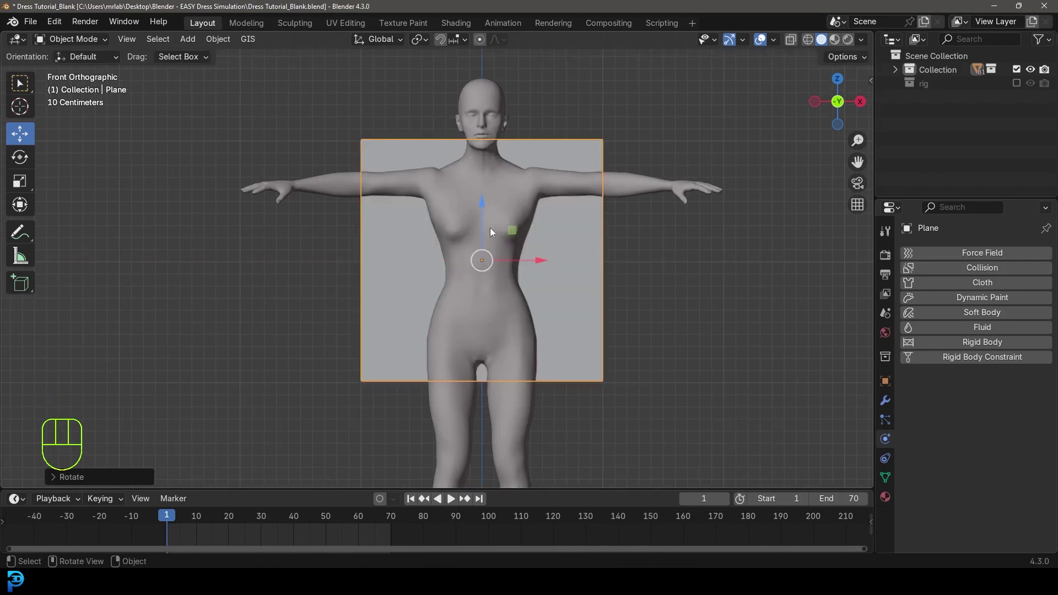
Step: In Edit Mode move the plane forward so it sits in front of the chest
key(r)
drag(639, 251, 555, 279)
drag(461, 205, 405, 207)
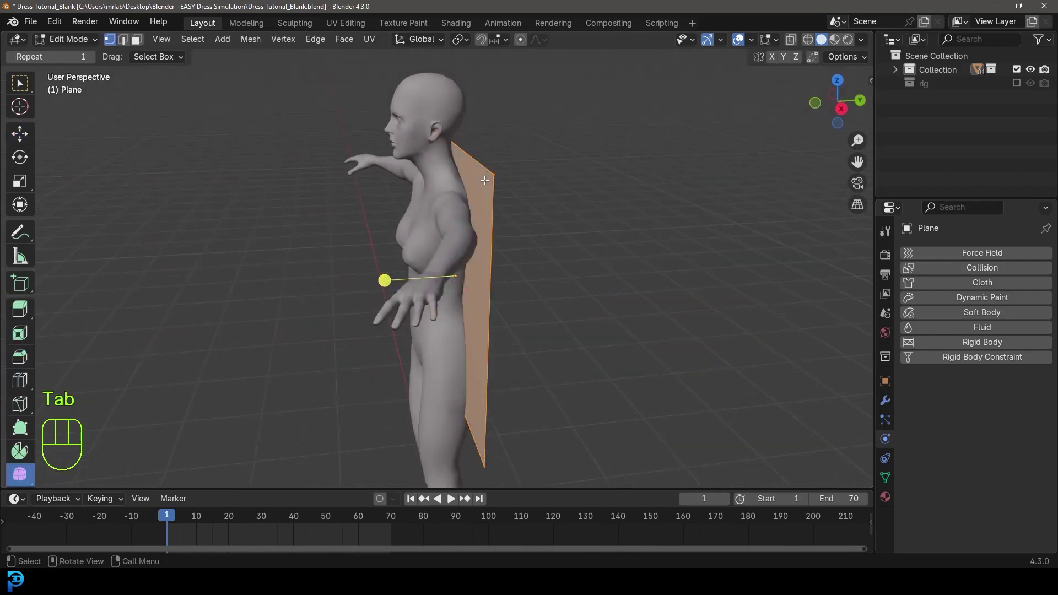
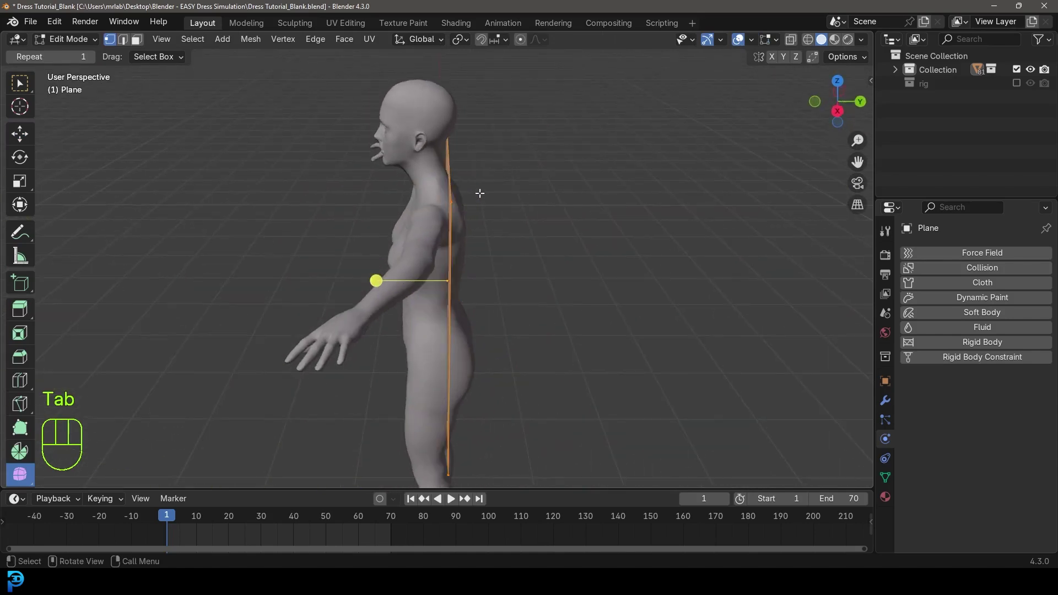
key(g)
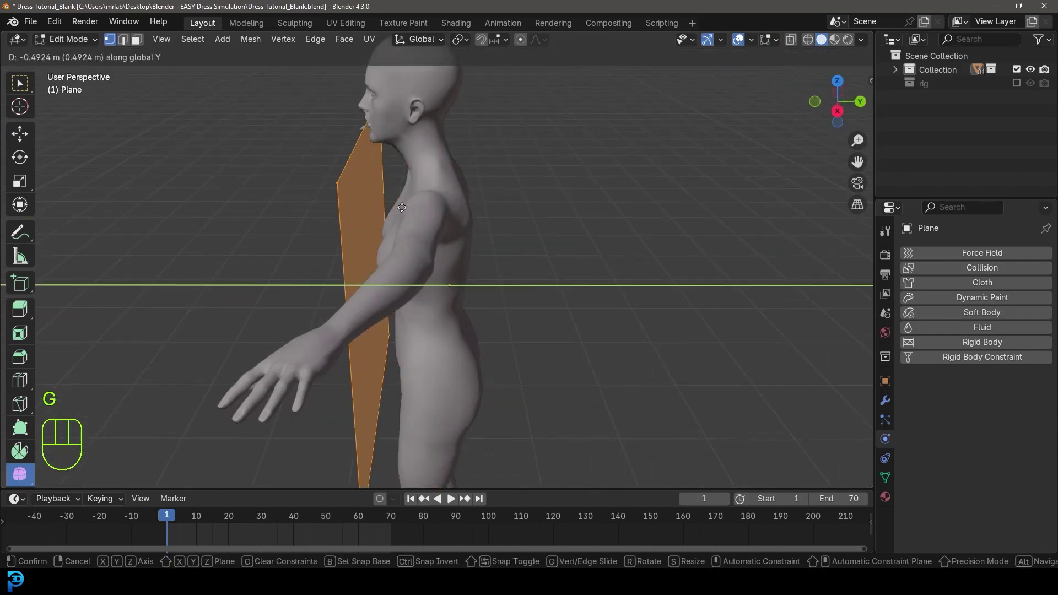
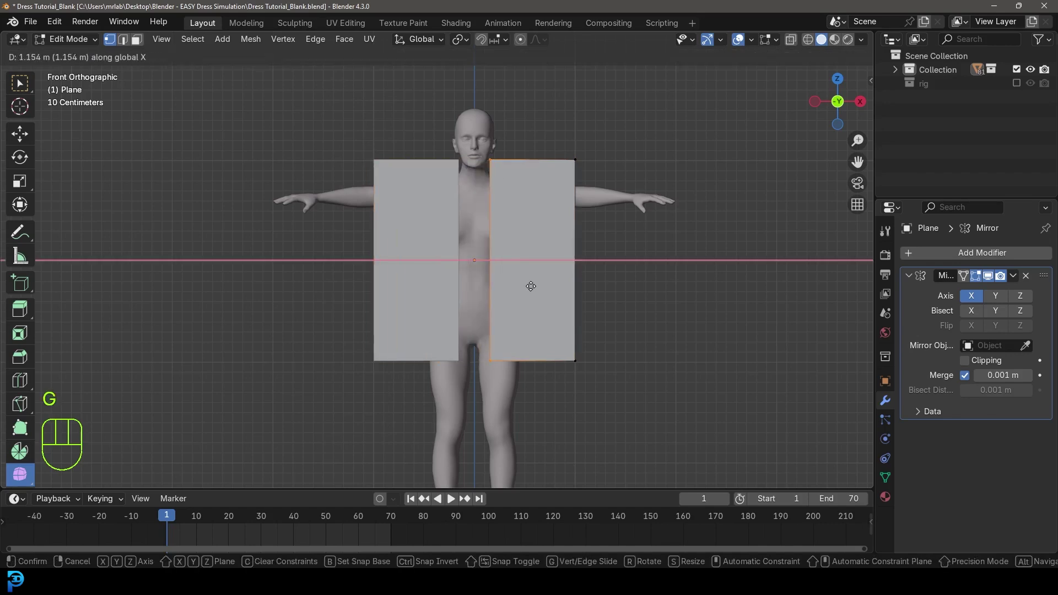
Step: Shift the half plane along X, add a horizontal loop cut and widen the top corner toward the shoulder
key(g)
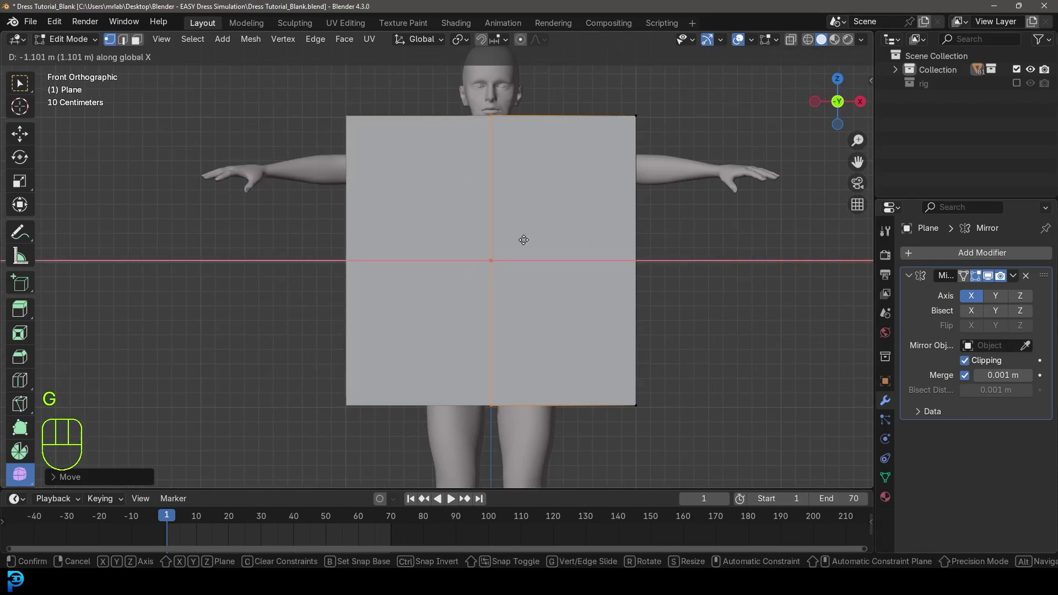
key(g)
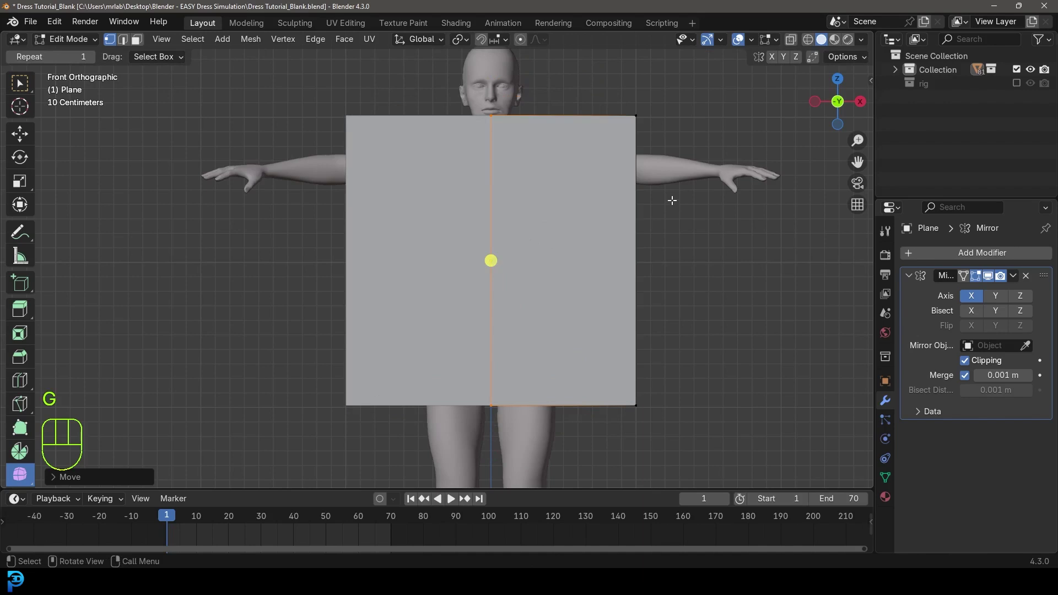
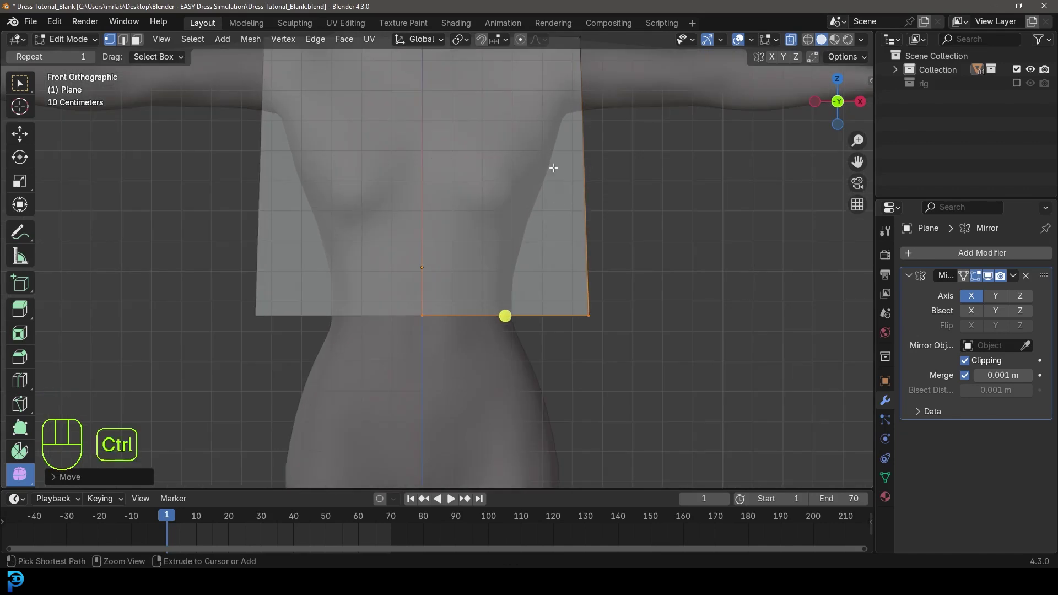
key(ctrl+r)
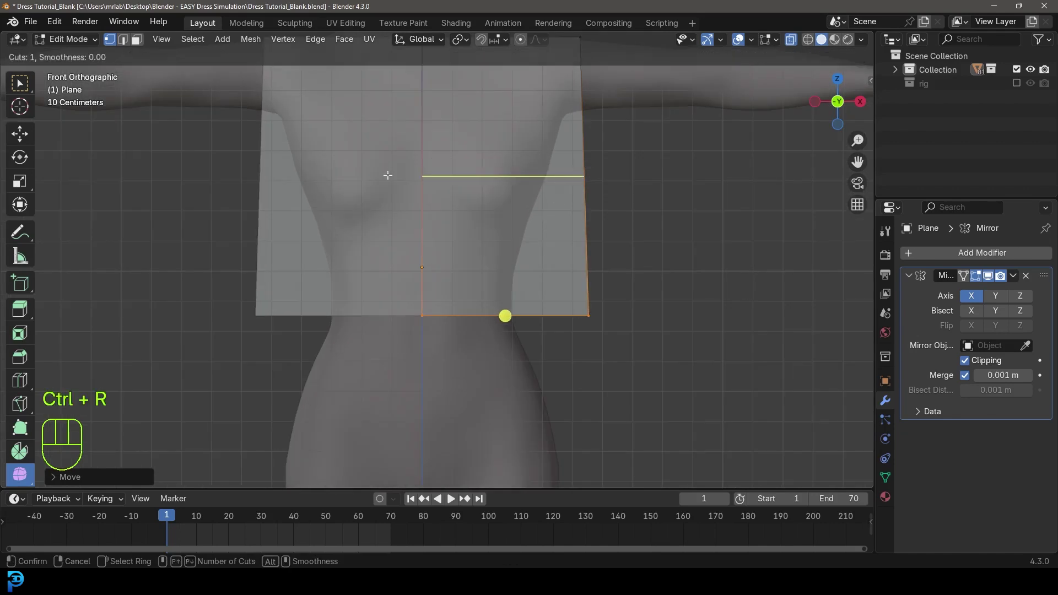
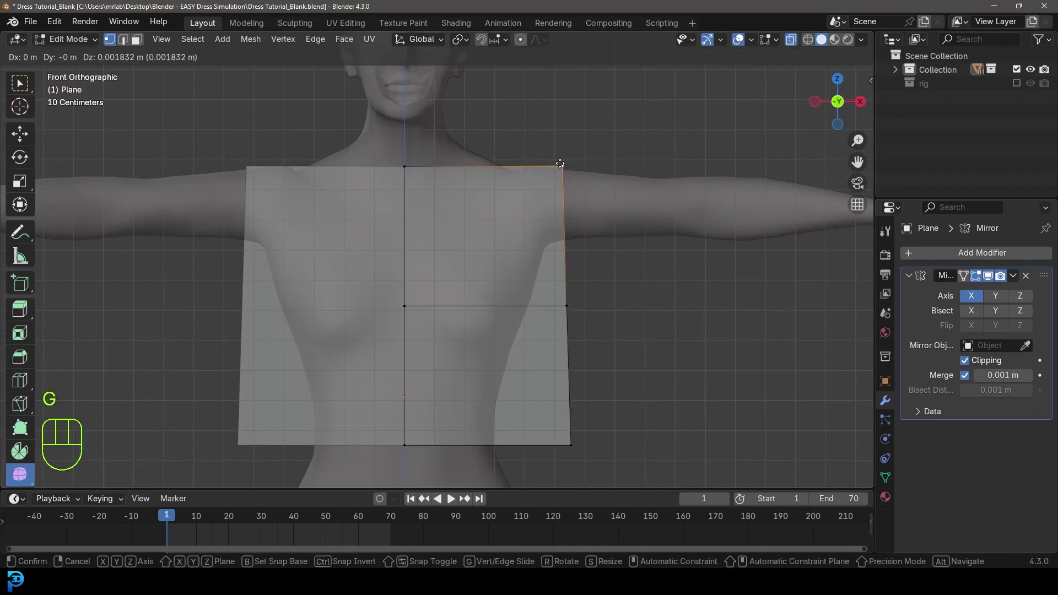
key(g)
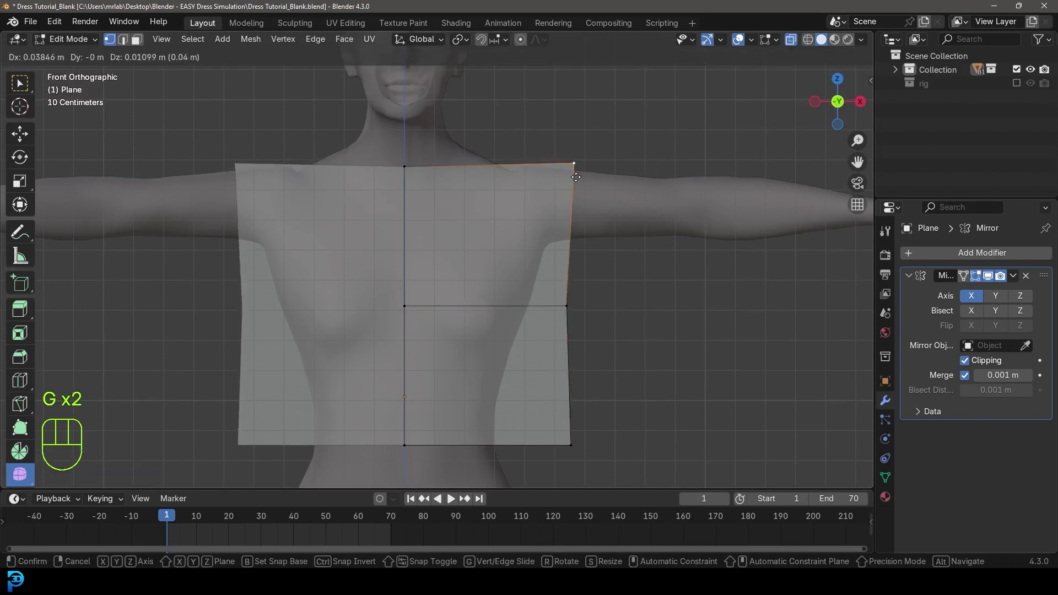
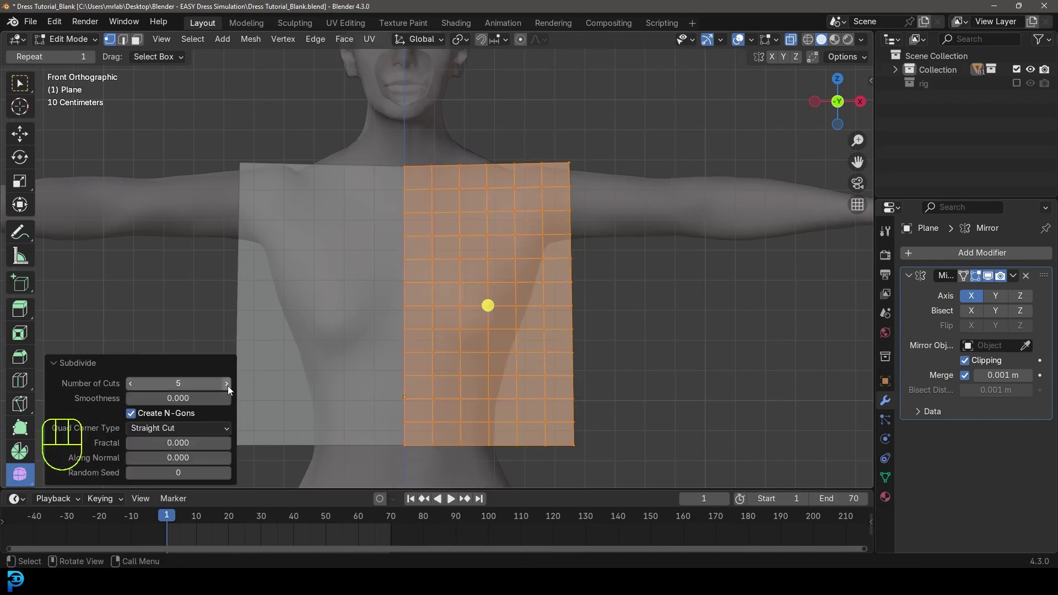
Step: Knife-cut new edges around the neckline corner and merge the clustered vertices into cleaner quads
click(230, 390)
click(230, 390)
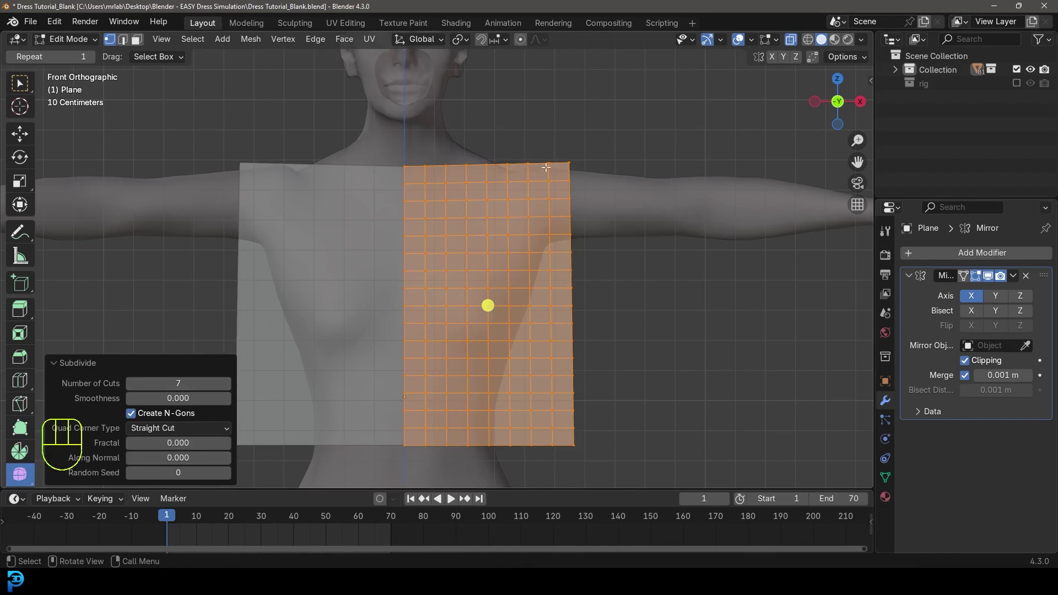
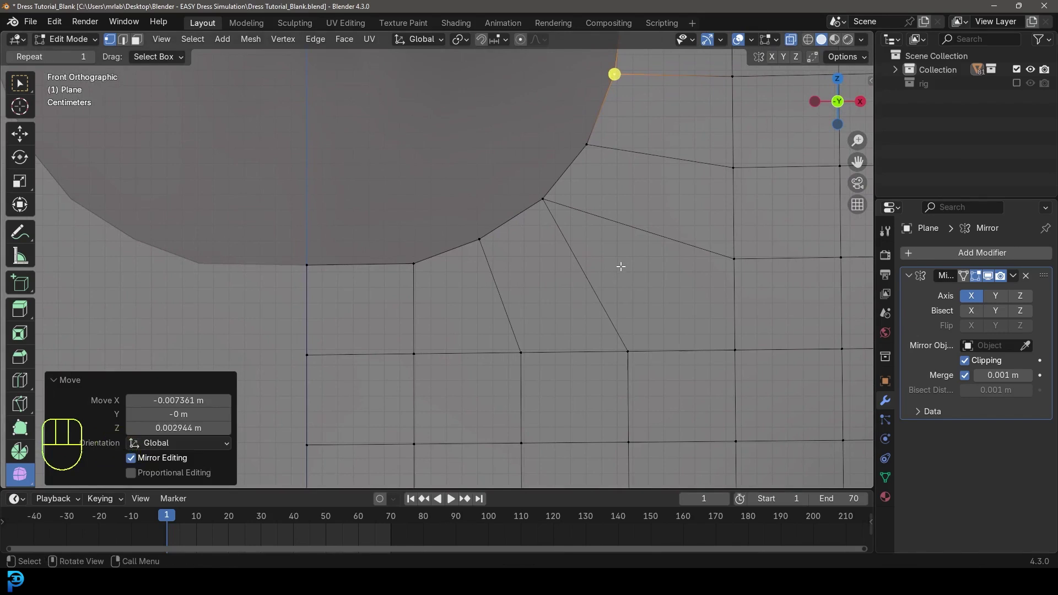
key(k)
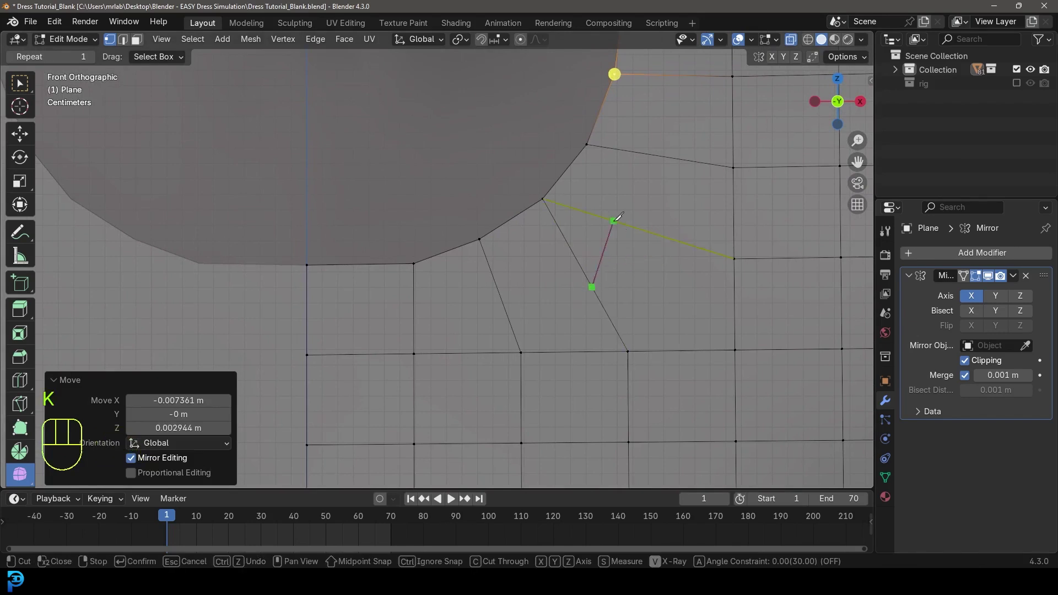
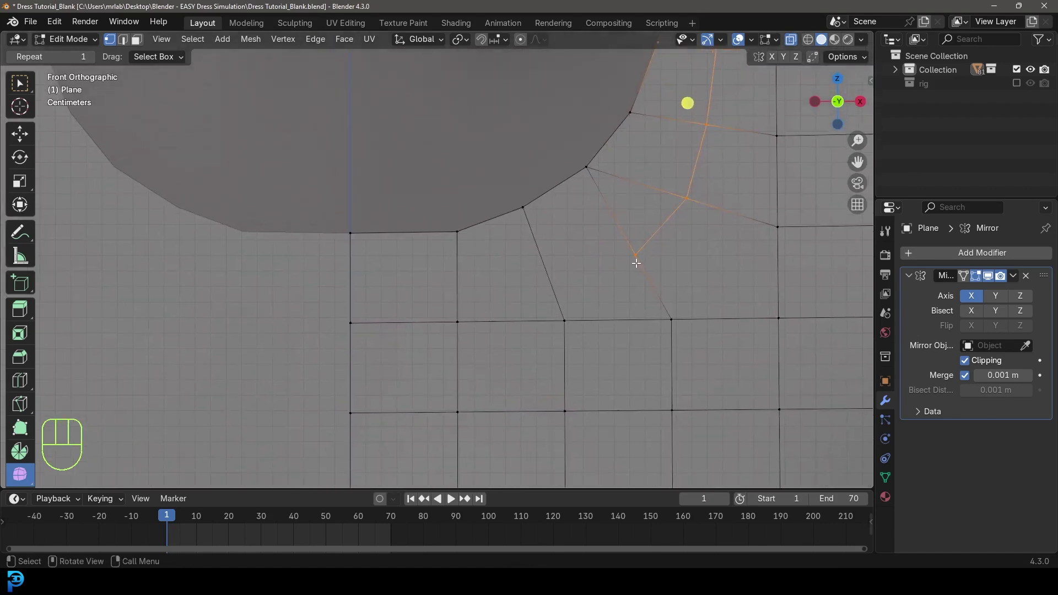
key(k)
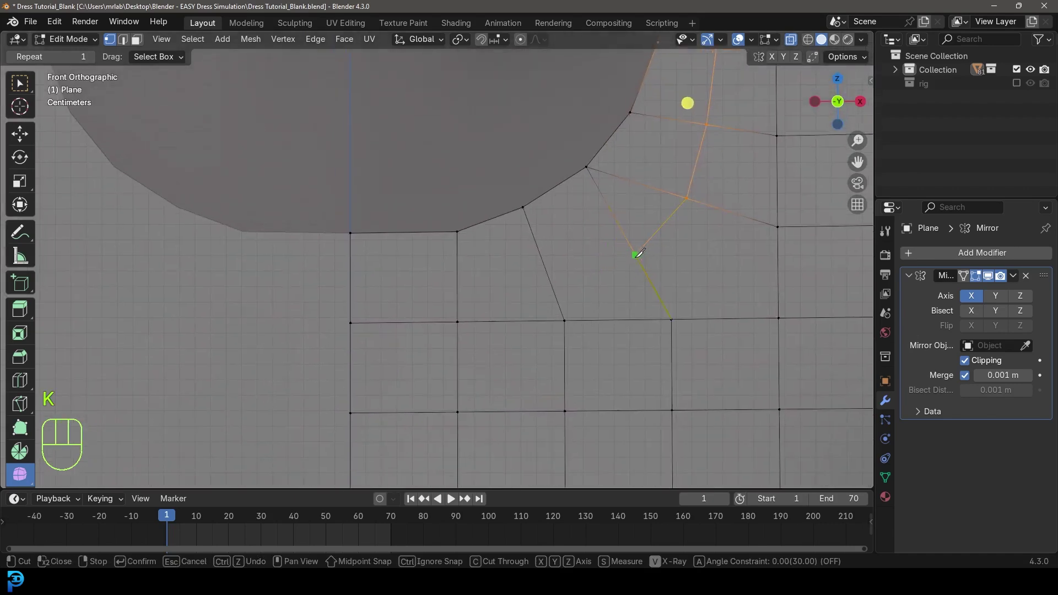
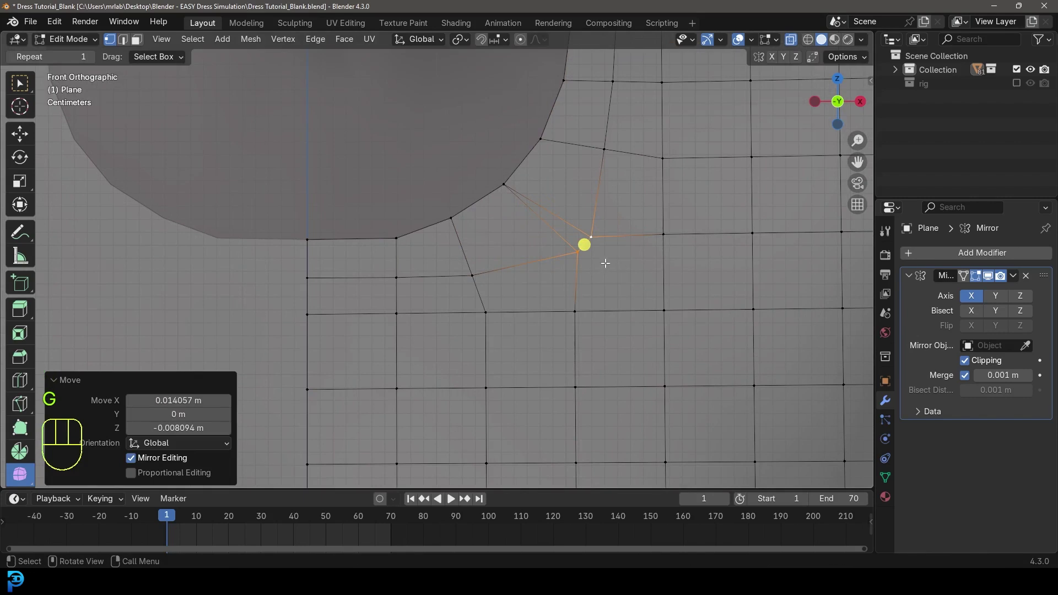
key(F3)
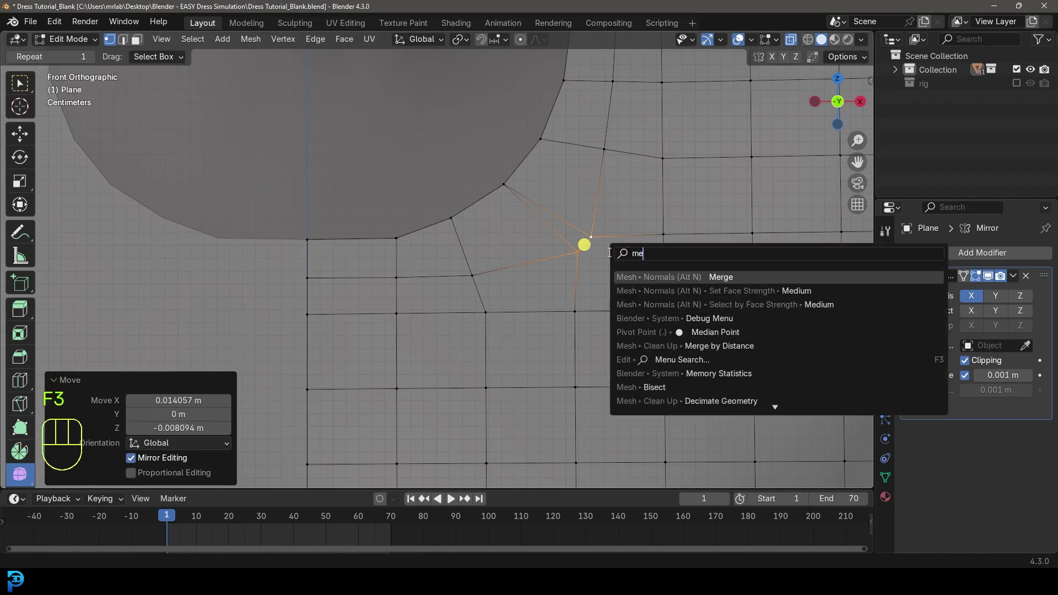
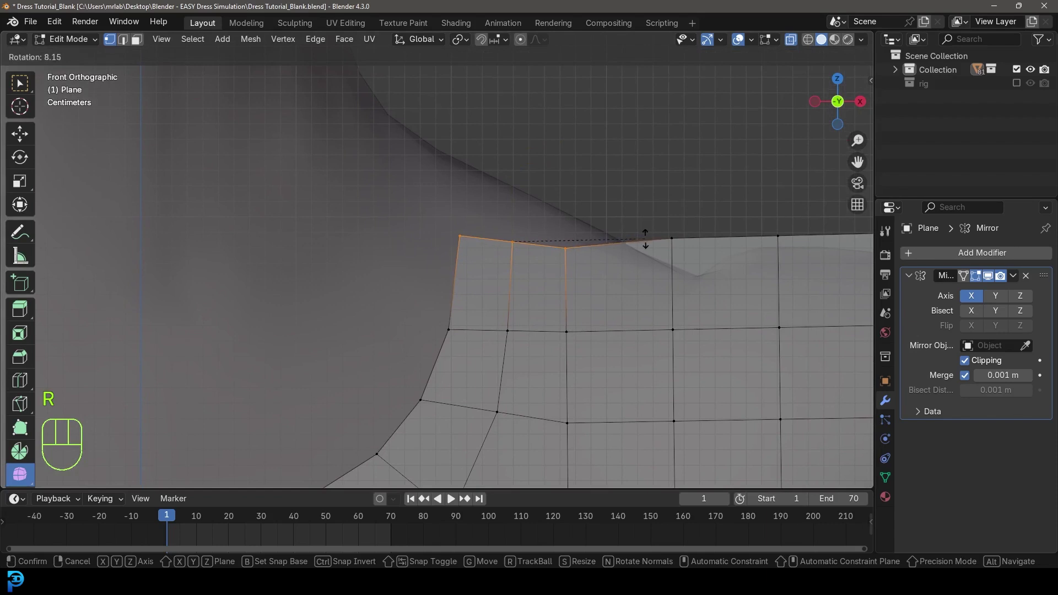
Step: Extrude the top edge into a shoulder strap with a cross loop cut and delete the upper-arm faces
key(e)
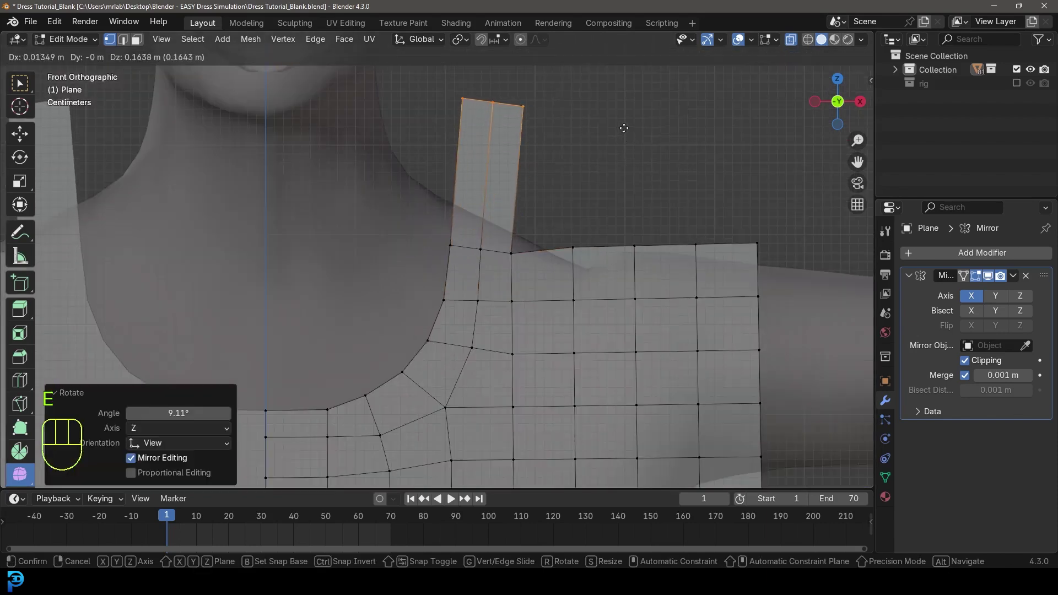
key(ctrl+r)
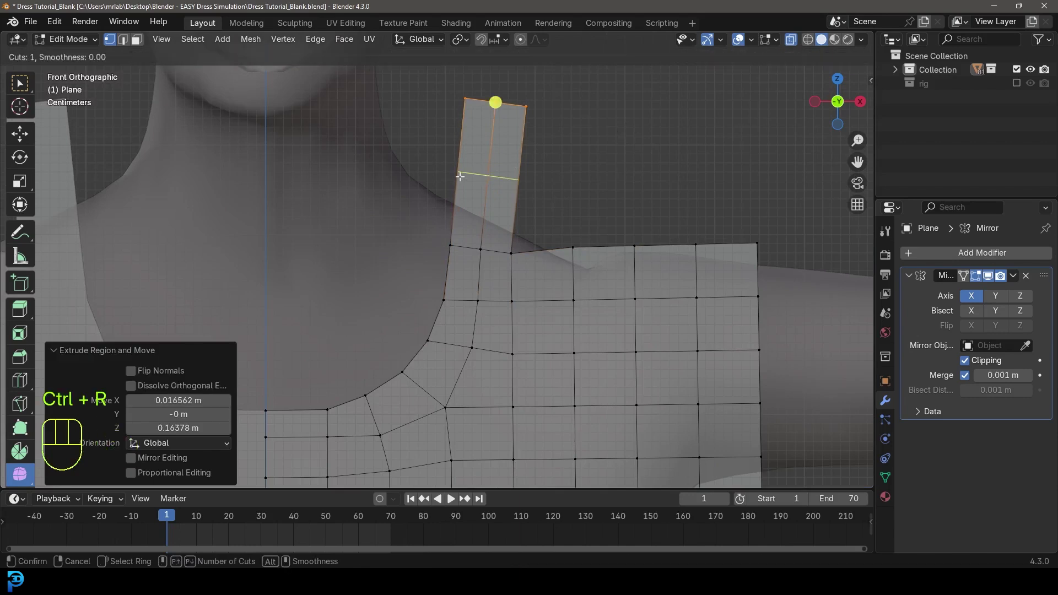
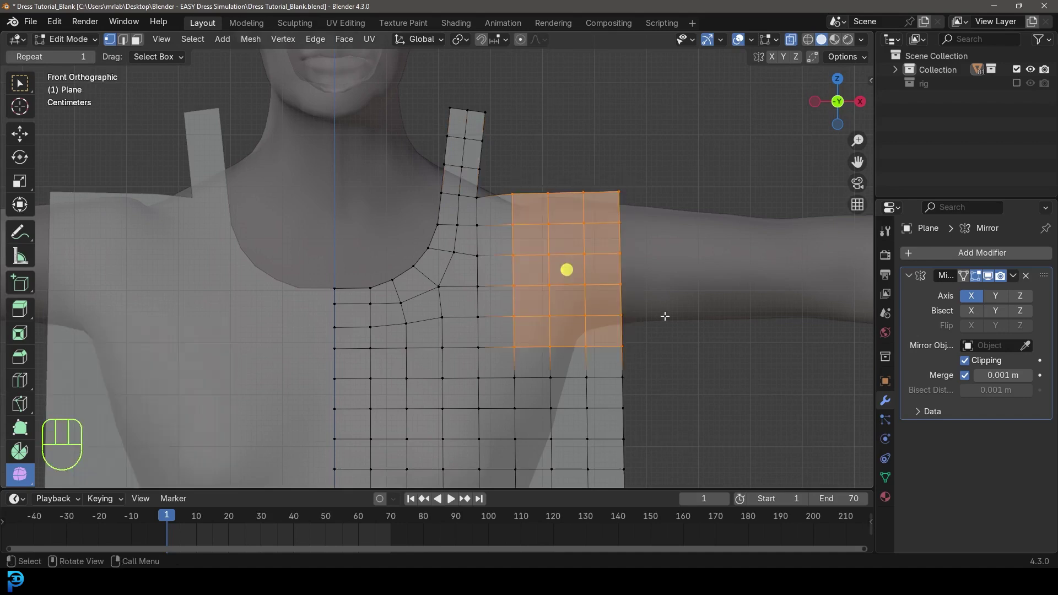
key(x)
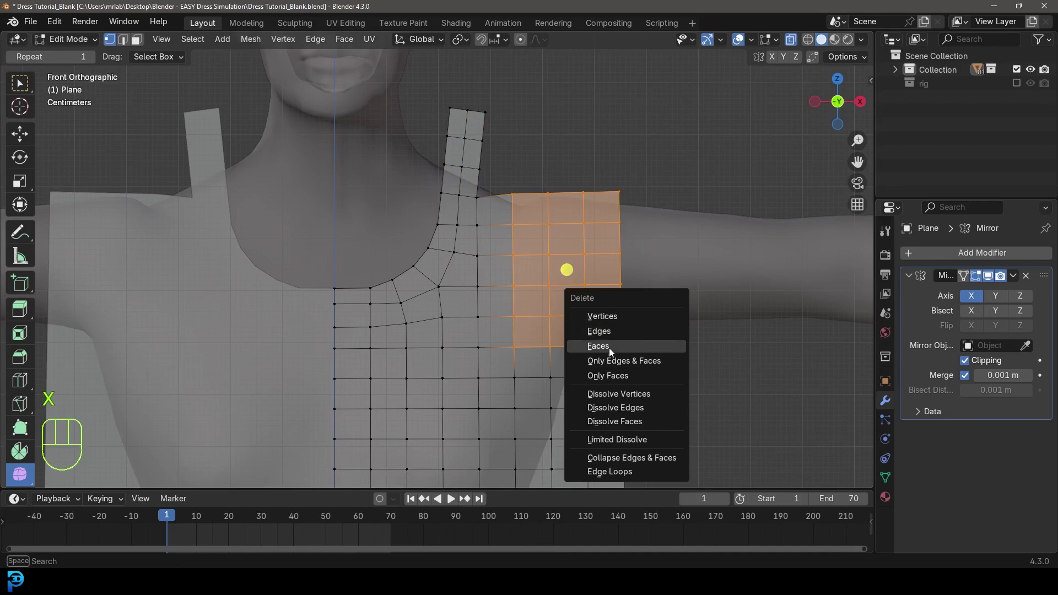
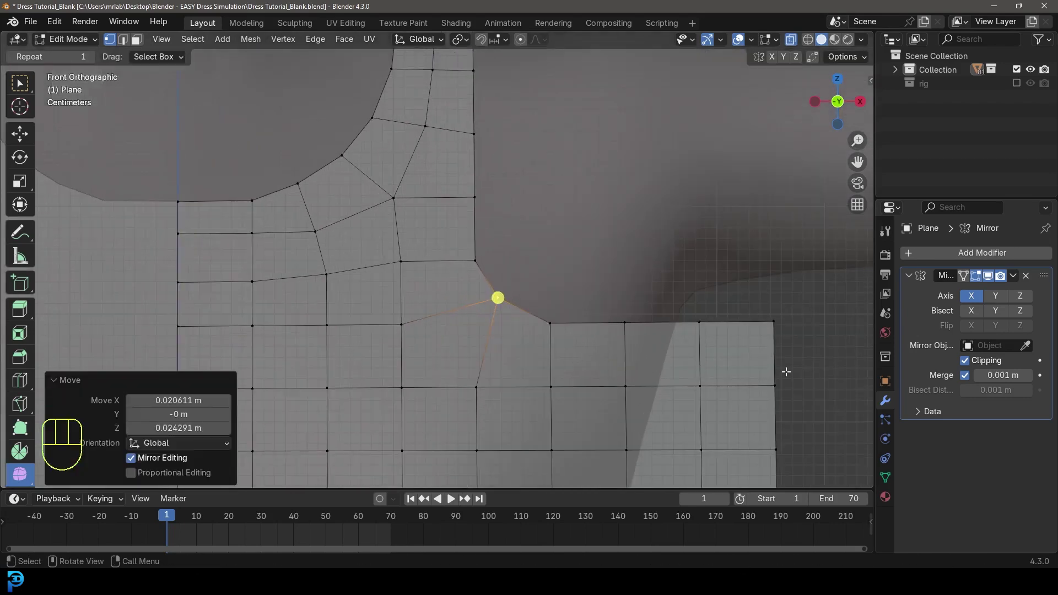
Step: Knife-cut an edge across the armhole side faces and merge the loose vertices at centre
key(k)
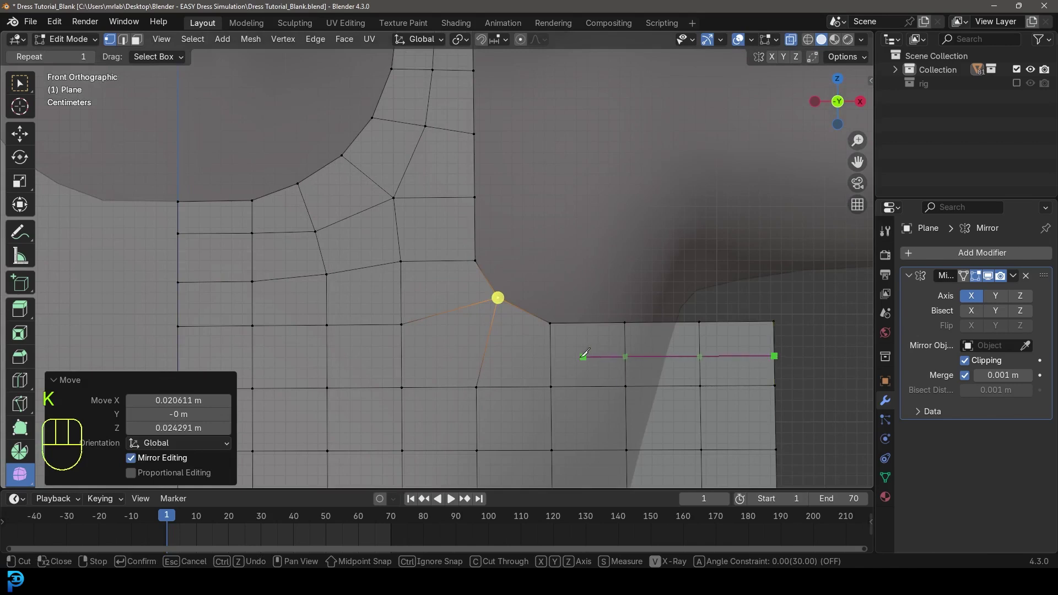
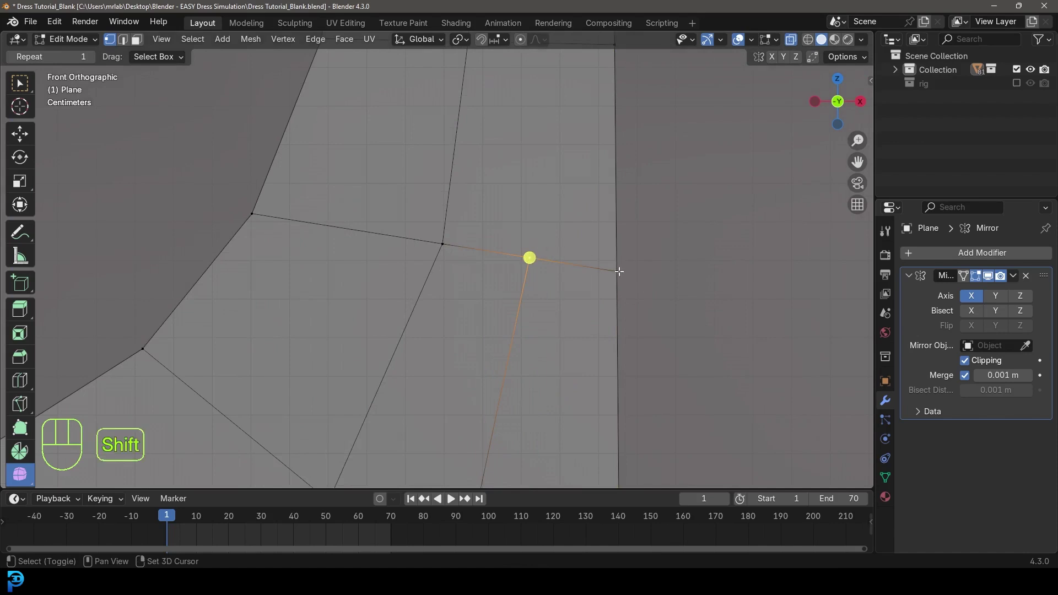
key(F3)
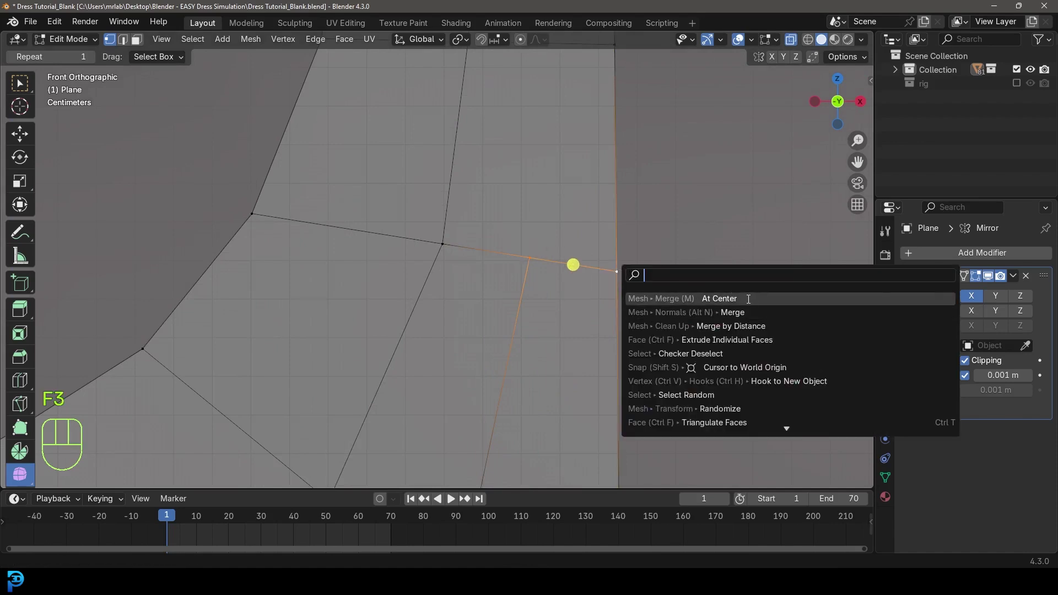
key(g)
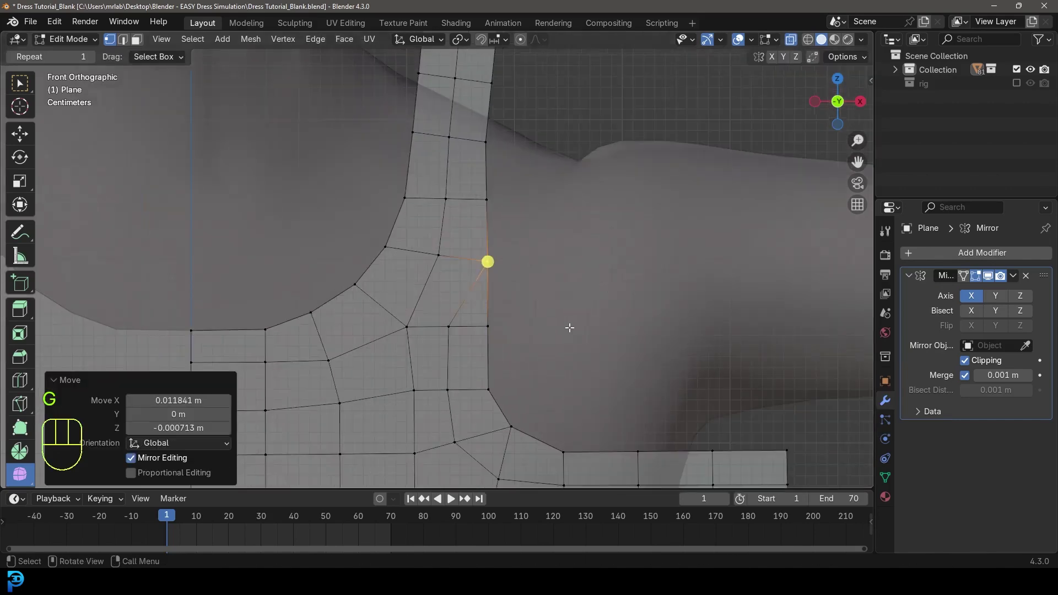
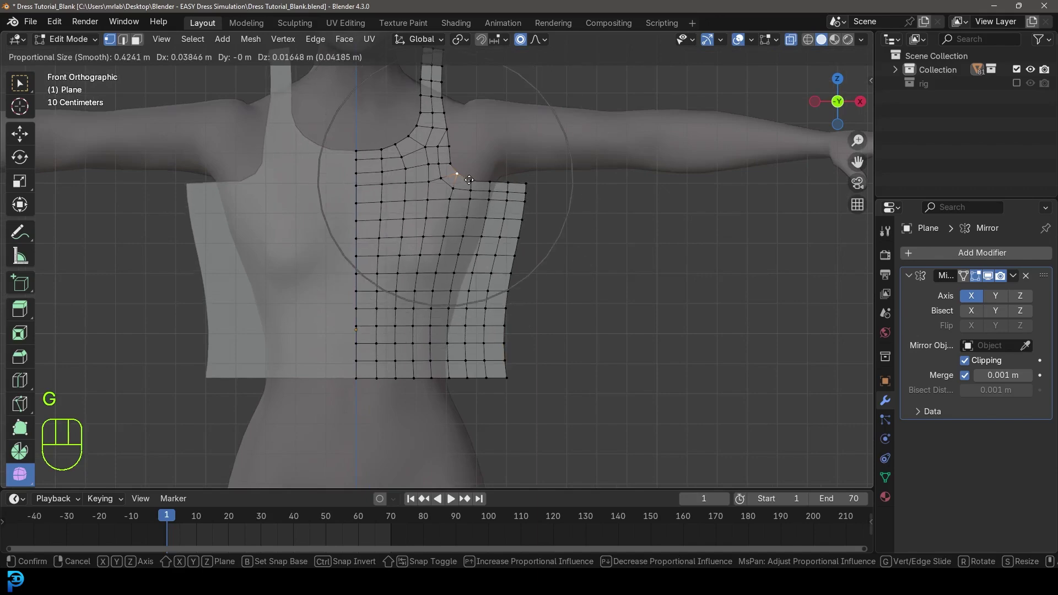
Step: Pull the armhole vertex with proportional falloff to smooth the opening
key(g)
key(a)
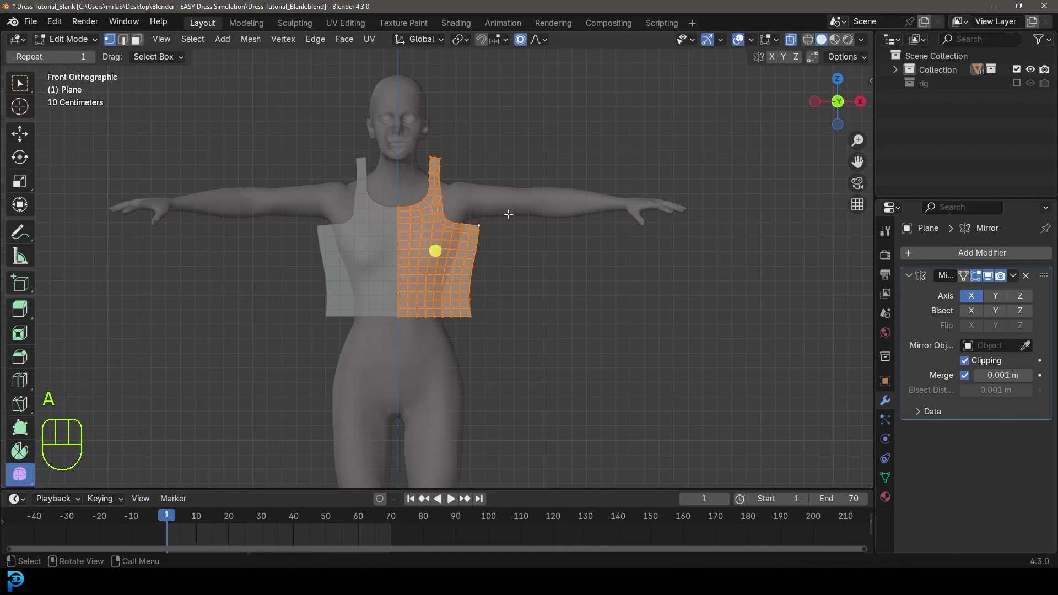
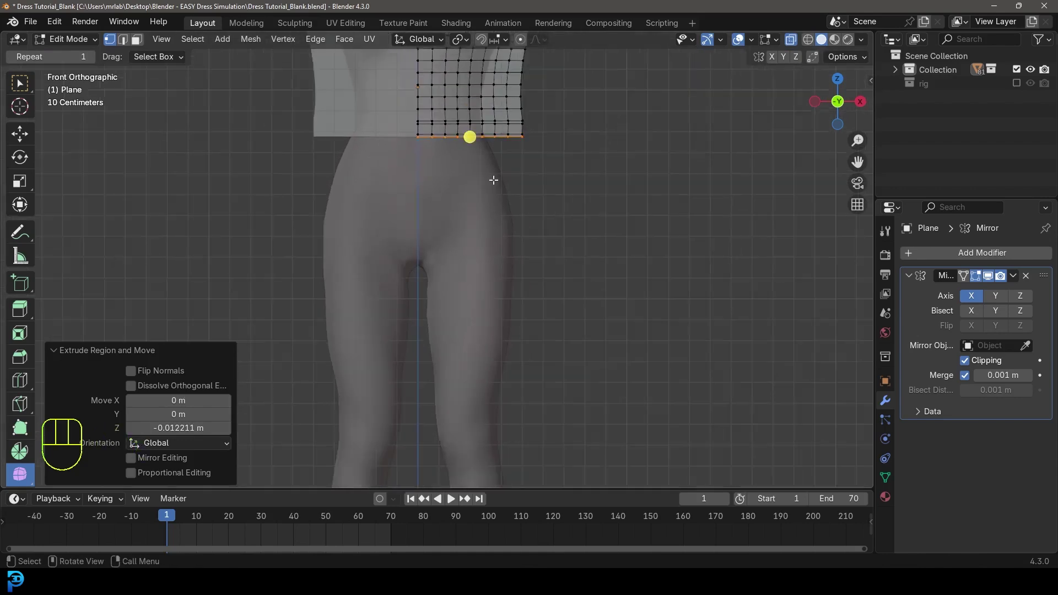
Step: Extrude the waist edge down into a skirt and respace the hem vertices
key(e)
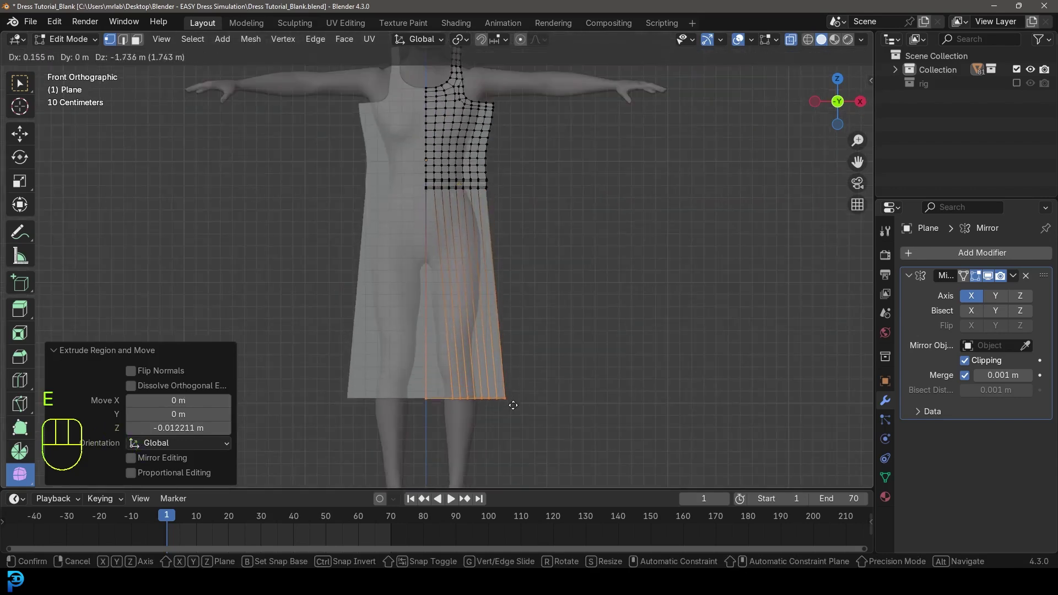
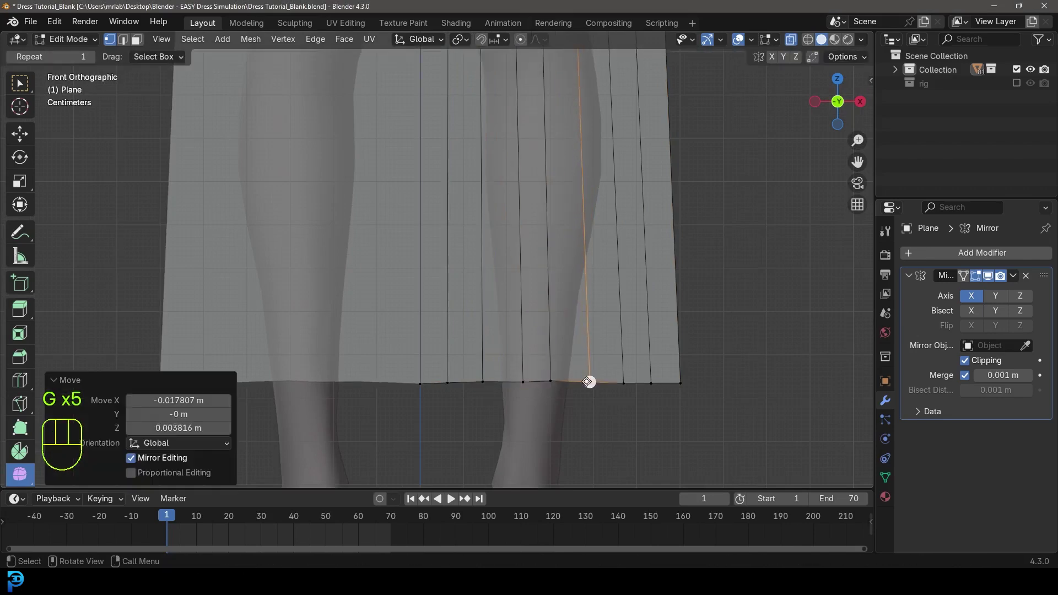
key(g)
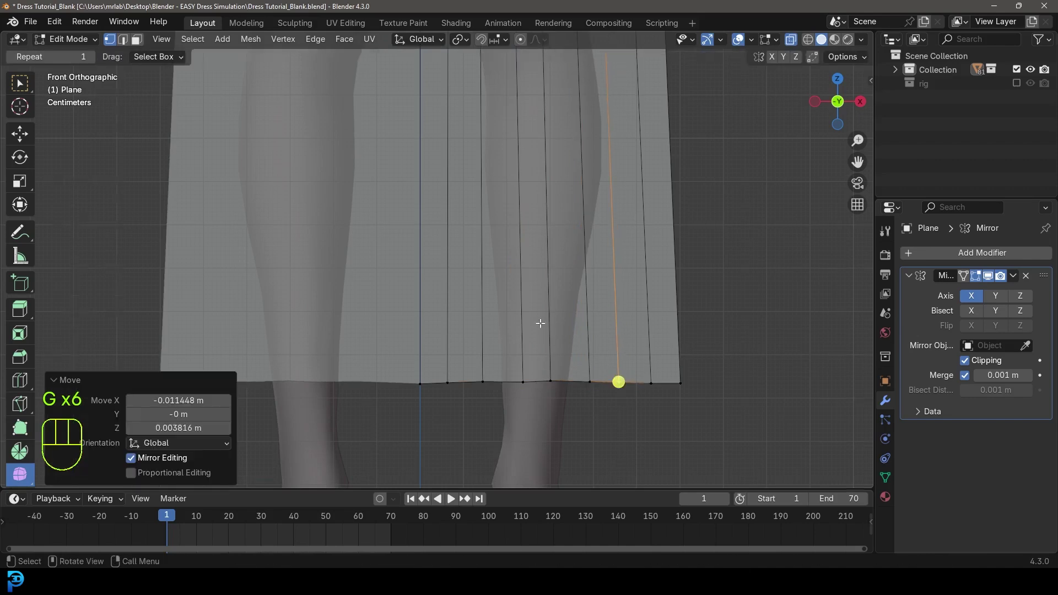
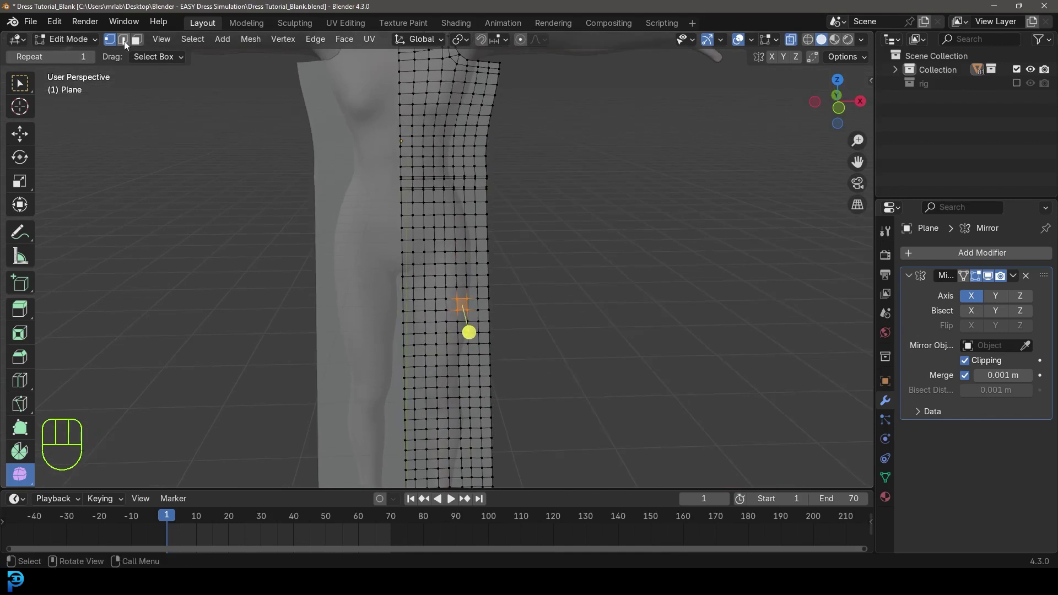
Step: Bevel a vertical skirt edge loop into a narrow seam strip and select the whole dress mesh
click(130, 47)
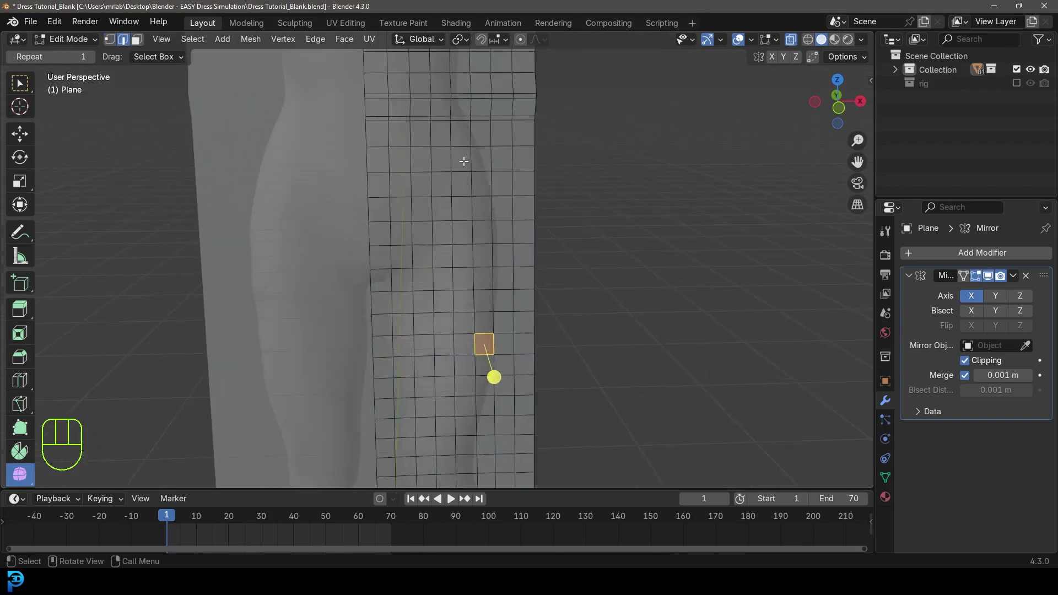
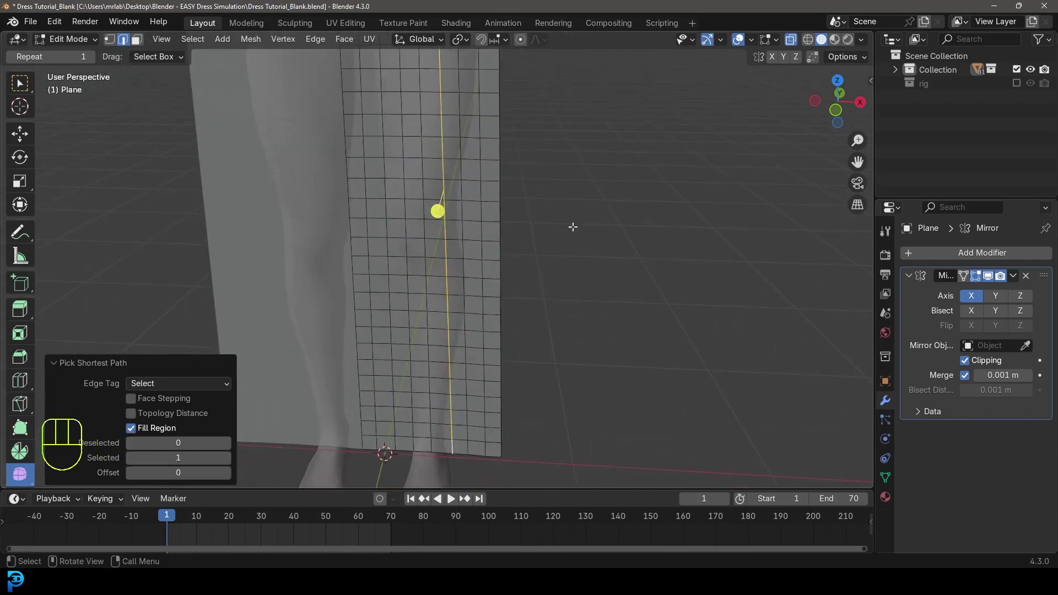
key(ctrl+b)
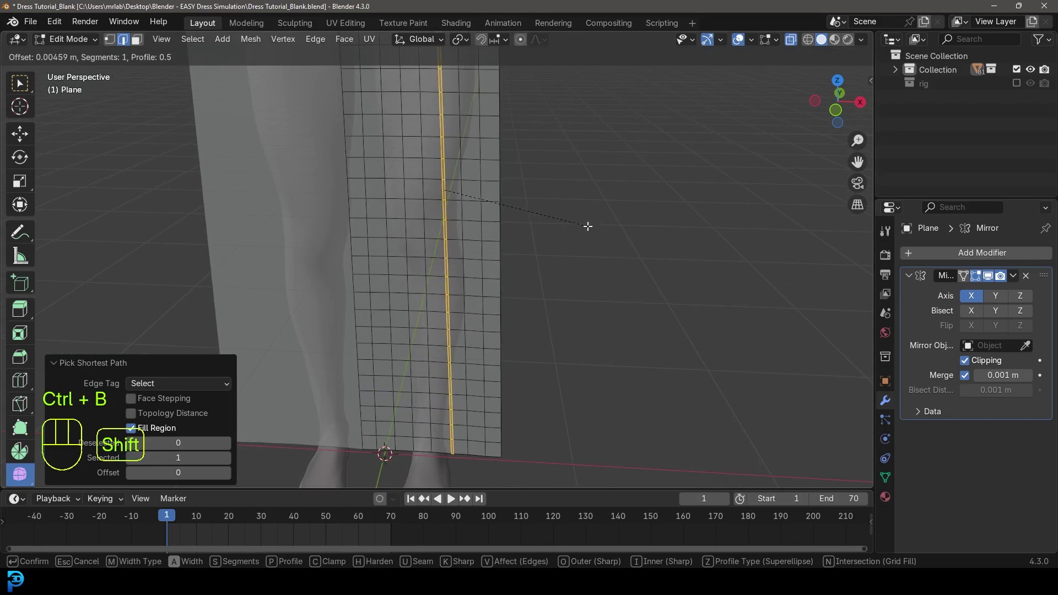
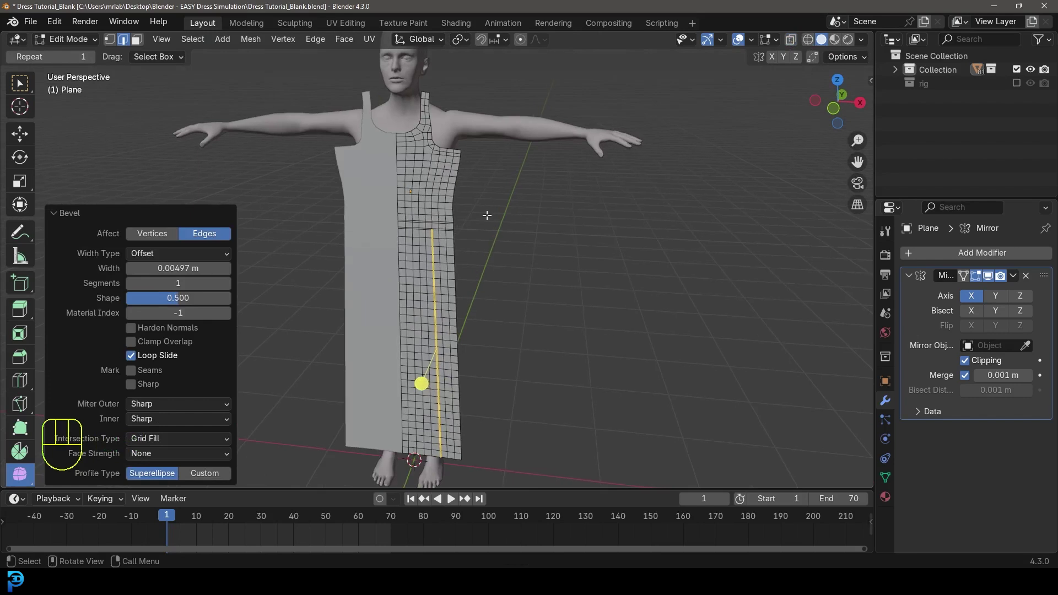
key(a)
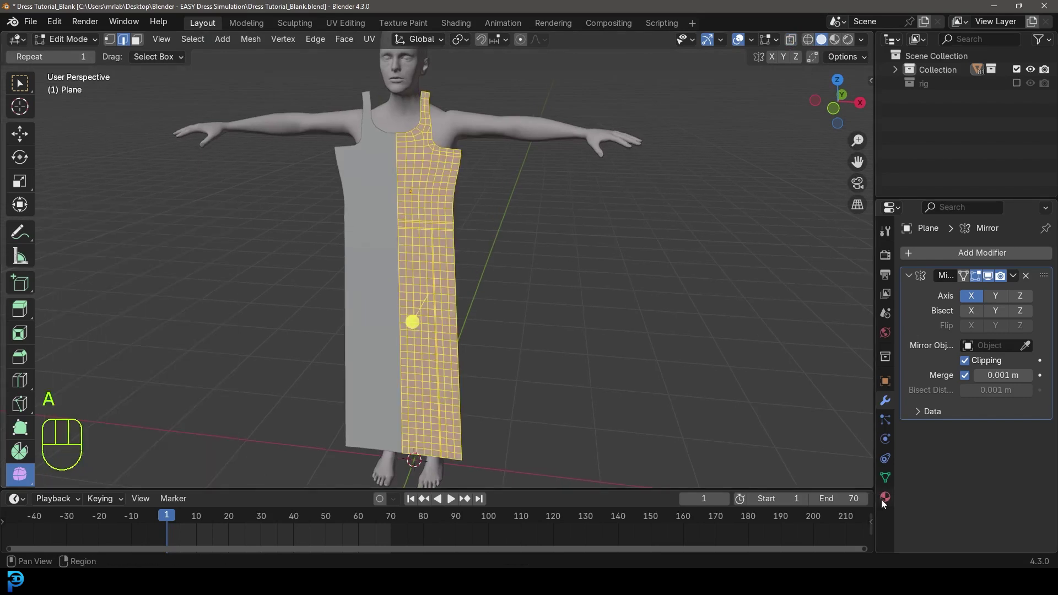
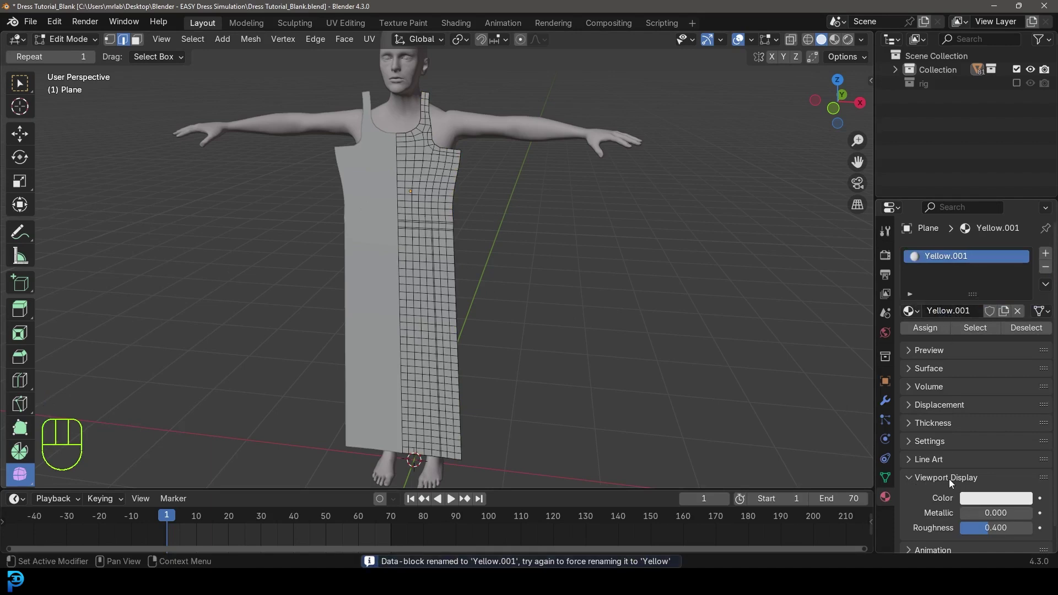
Step: Set the Yellow material's viewport colour and switch to face selection for the seam strips
click(977, 503)
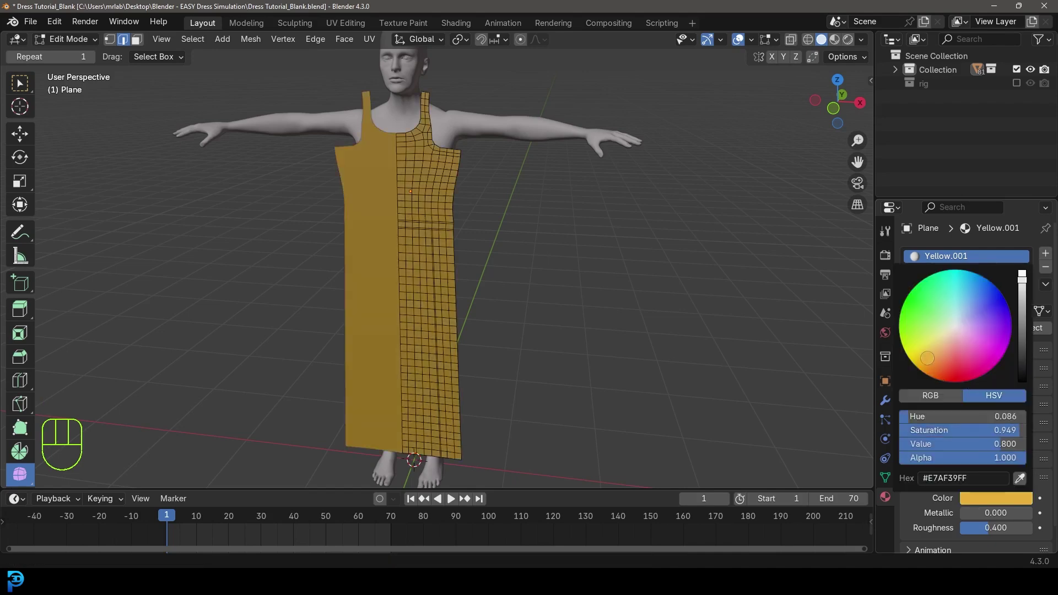
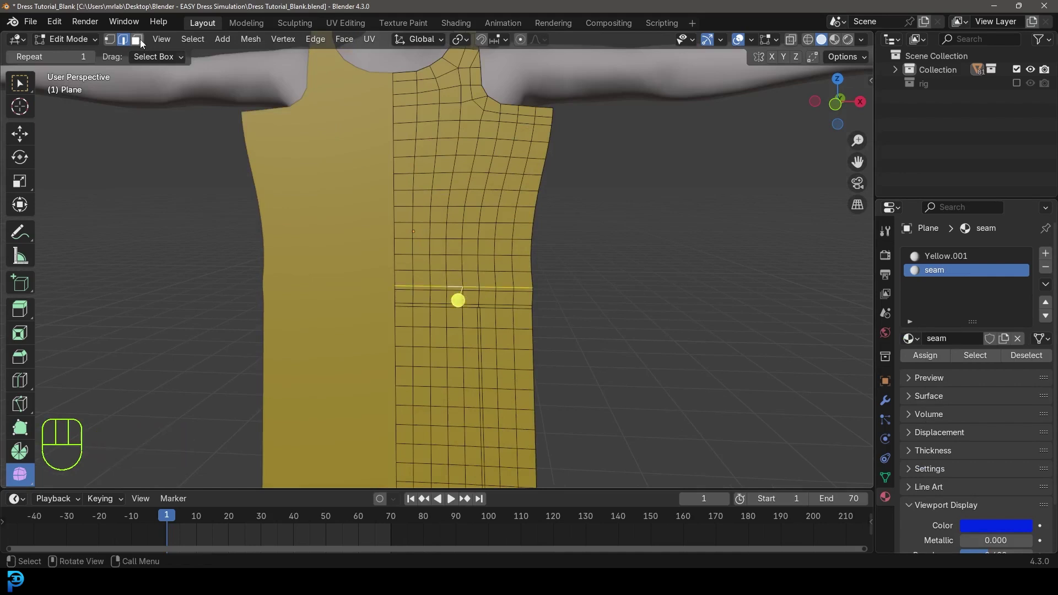
click(146, 45)
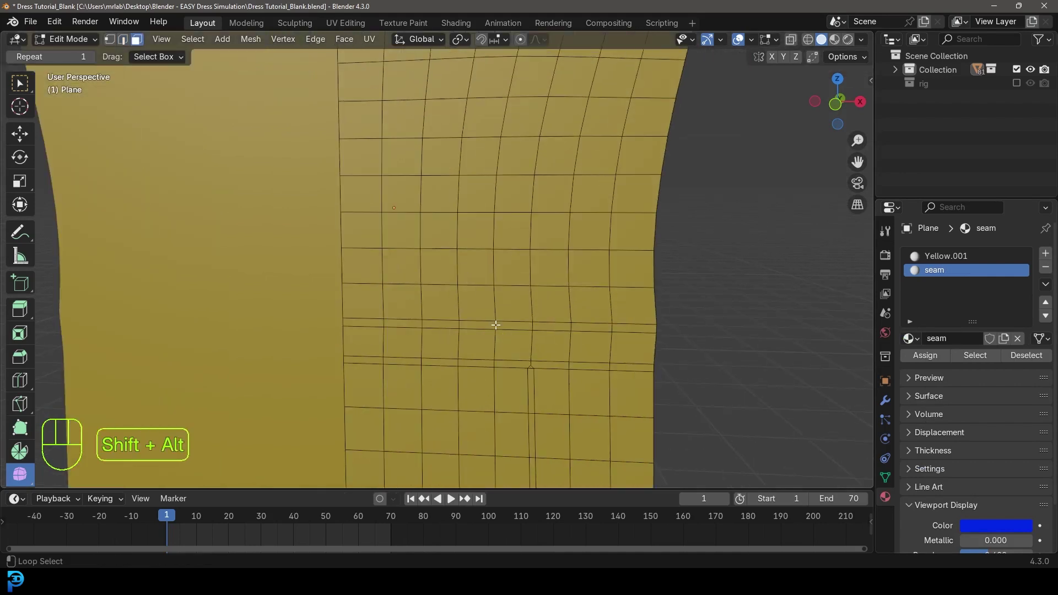
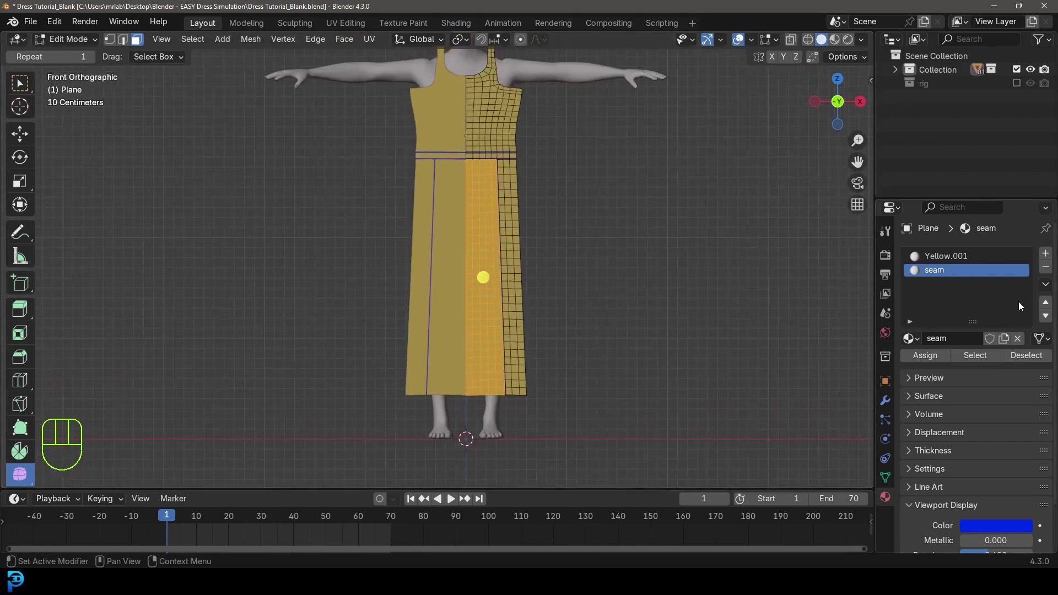
Step: Add a third light-blue material and assign it to the front skirt panel faces
click(1050, 257)
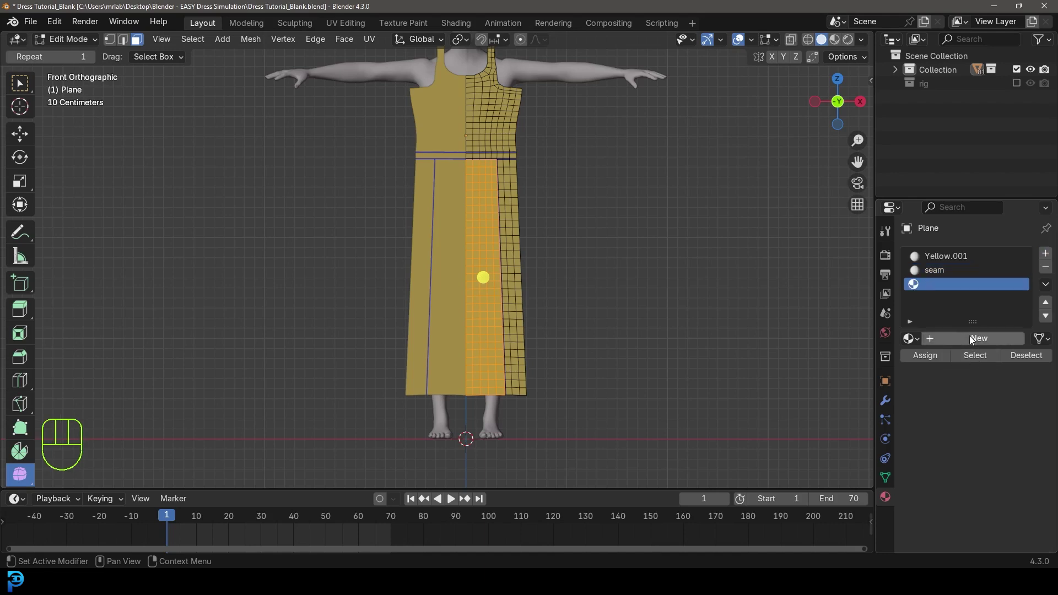
click(987, 532)
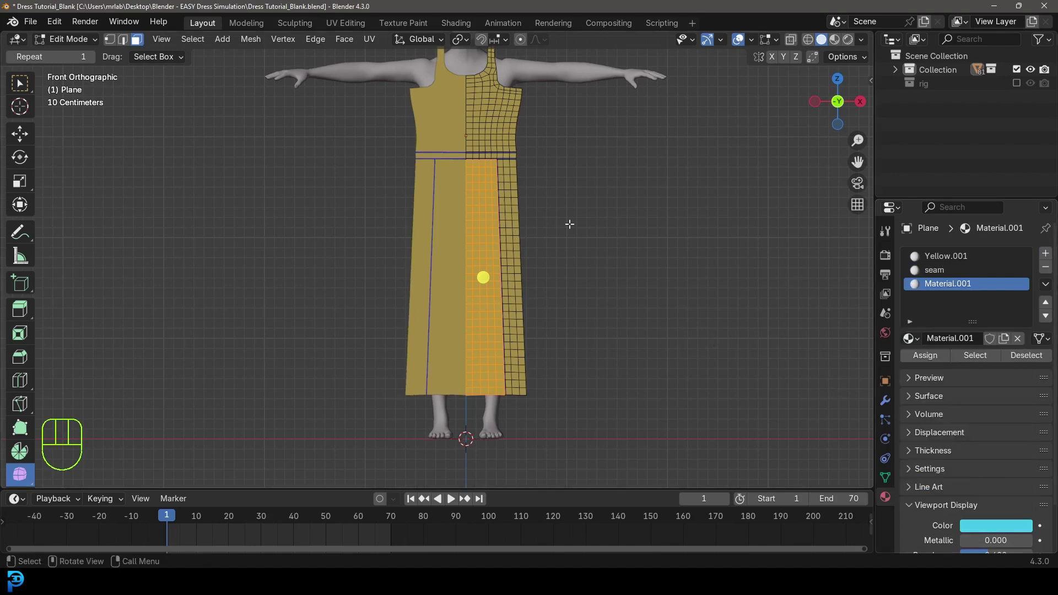
click(924, 357)
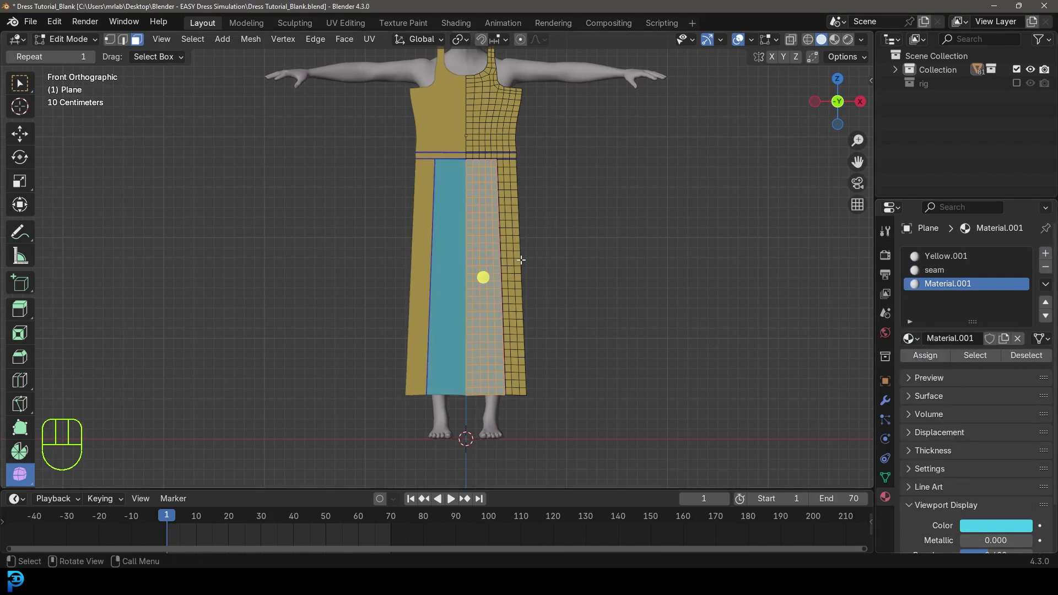
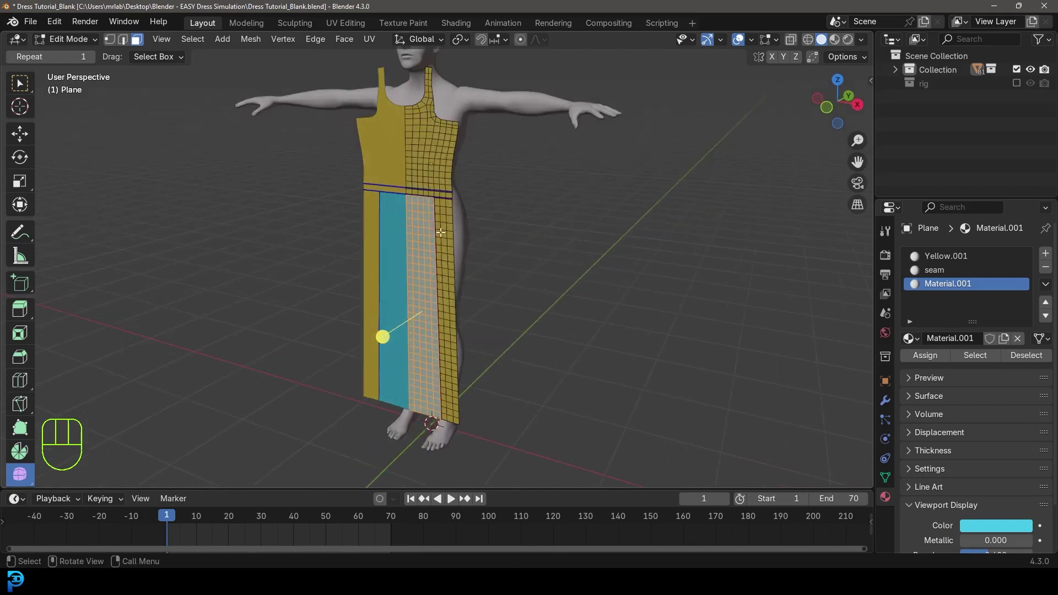
click(129, 46)
key(KP_1)
key(alt+a)
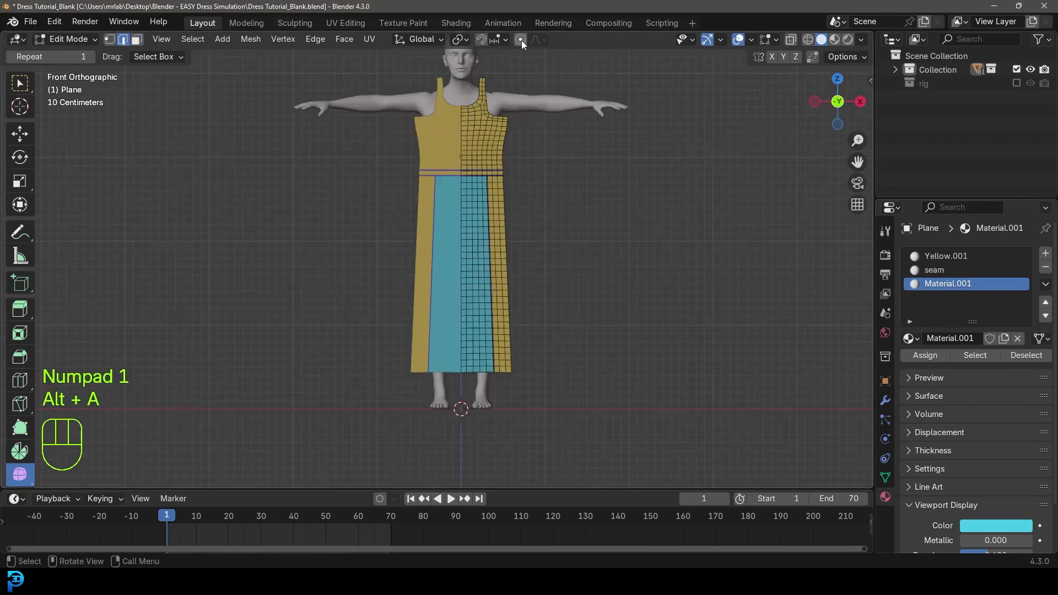
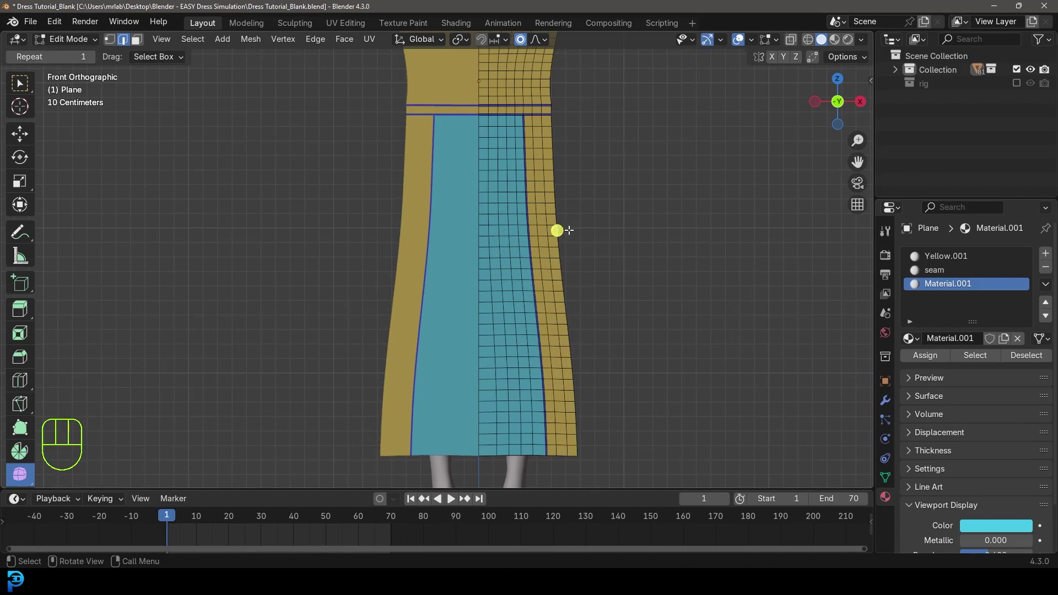
Step: Pull the hem corner vertex outward with proportional editing to flare the skirt
key(g)
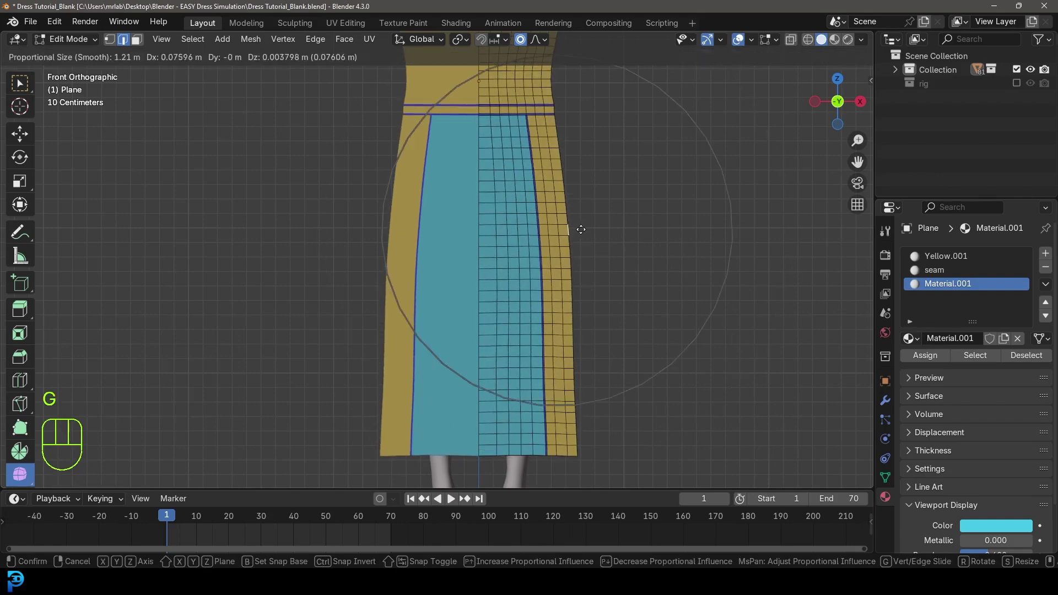
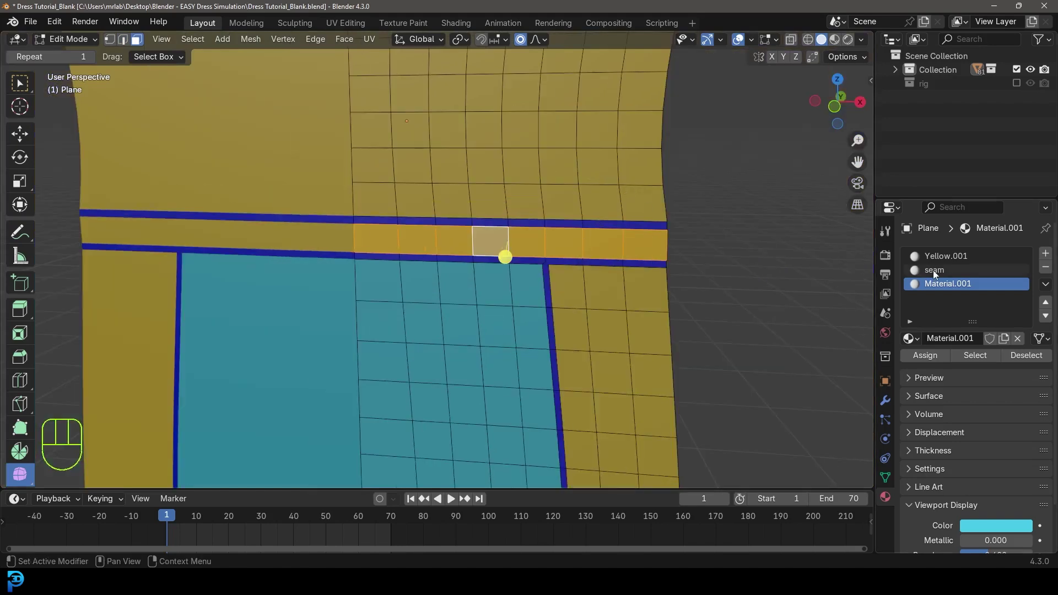
Step: Assign the light-blue Material.001 to the waistband faces between the seam lines
click(940, 275)
drag(942, 289, 941, 314)
click(937, 358)
key(alt+a)
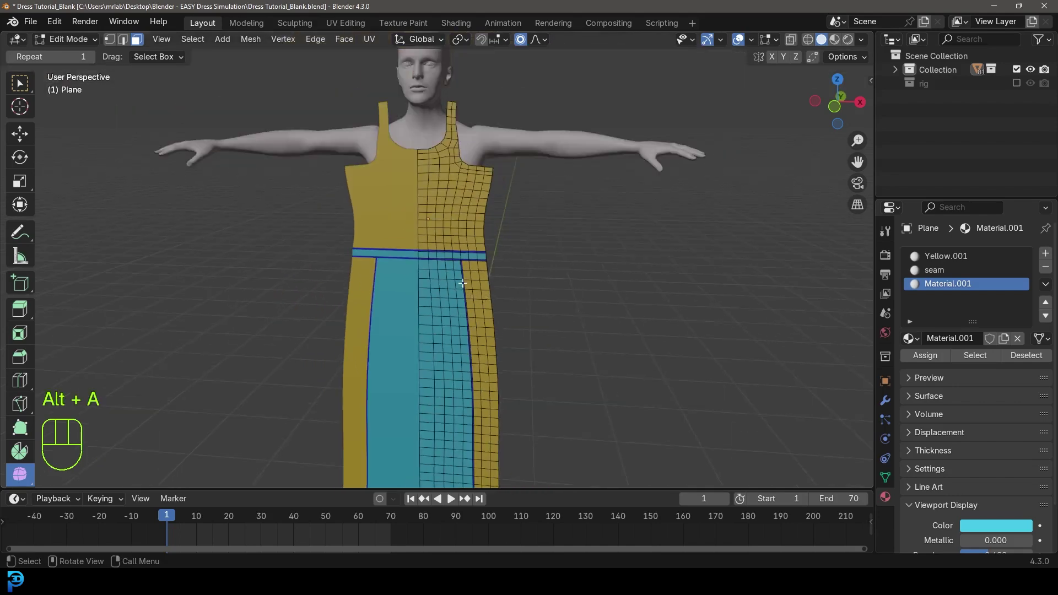
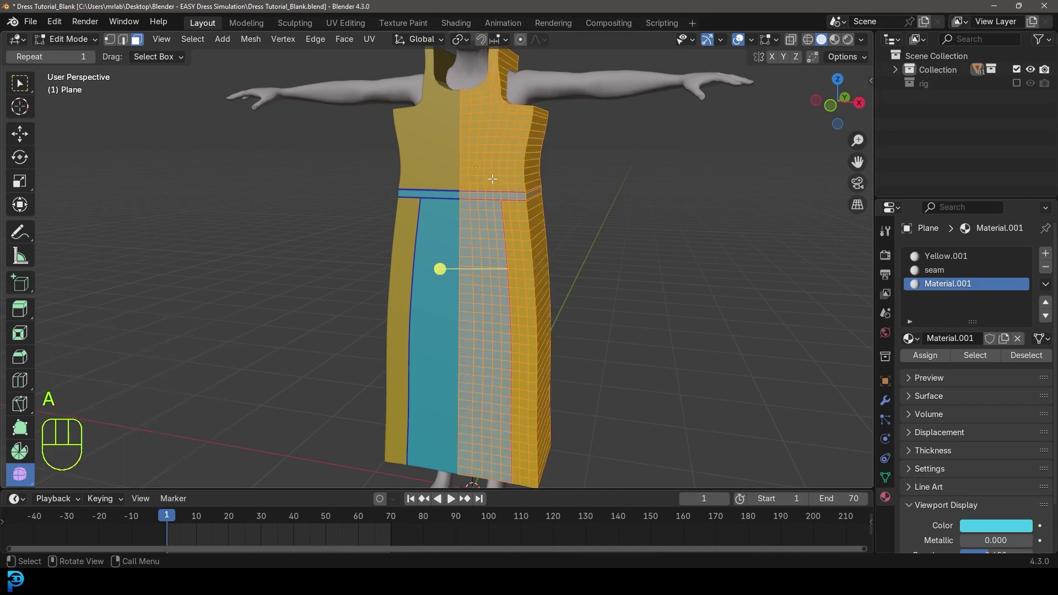
Step: Flip the normals of all dress faces via the Alt+N menu, then undo one action
key(alt+n)
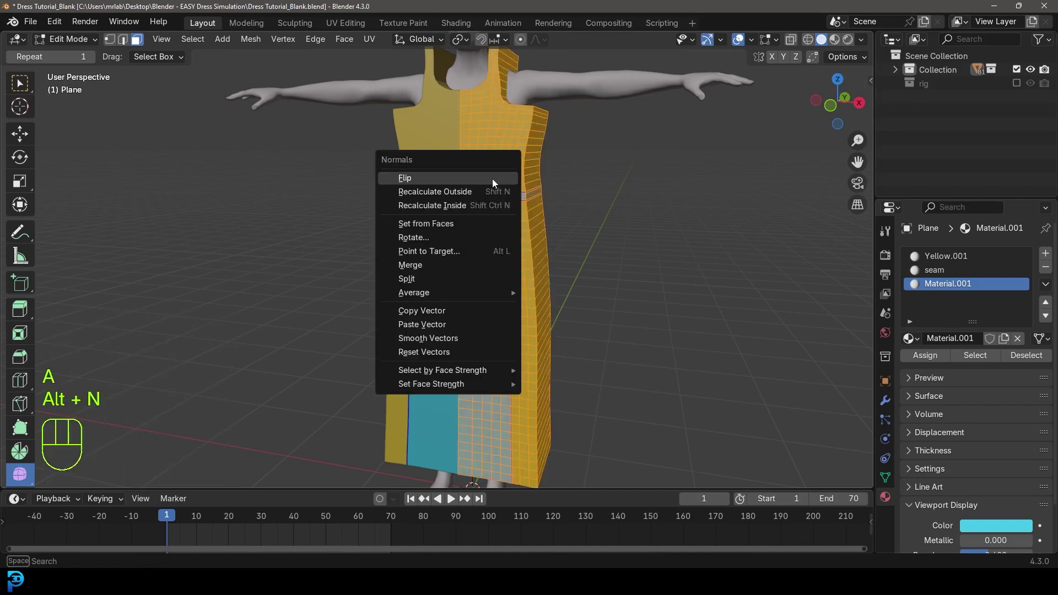
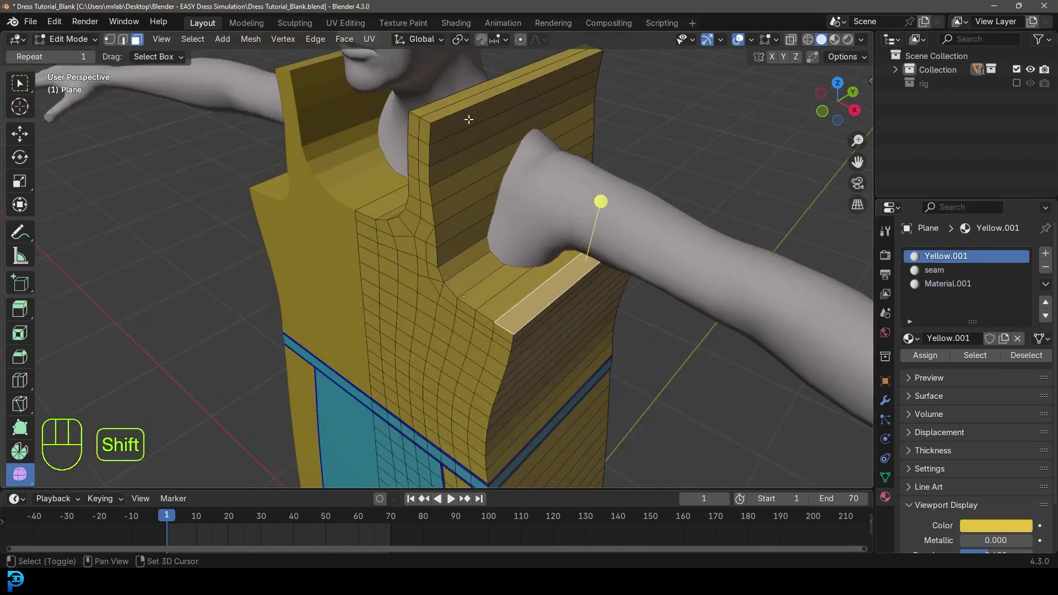
key(ctrl+z)
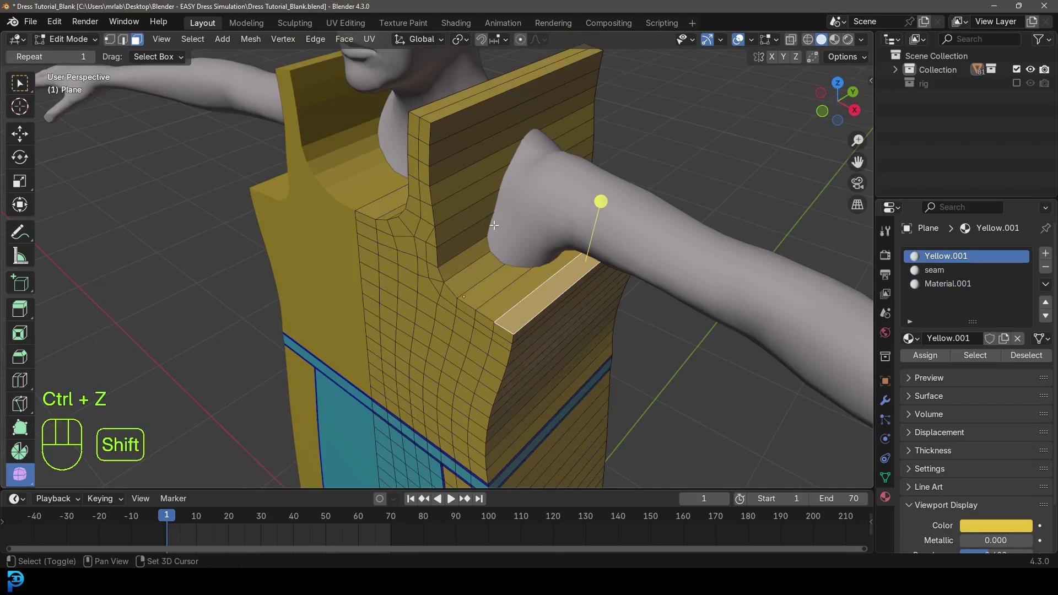
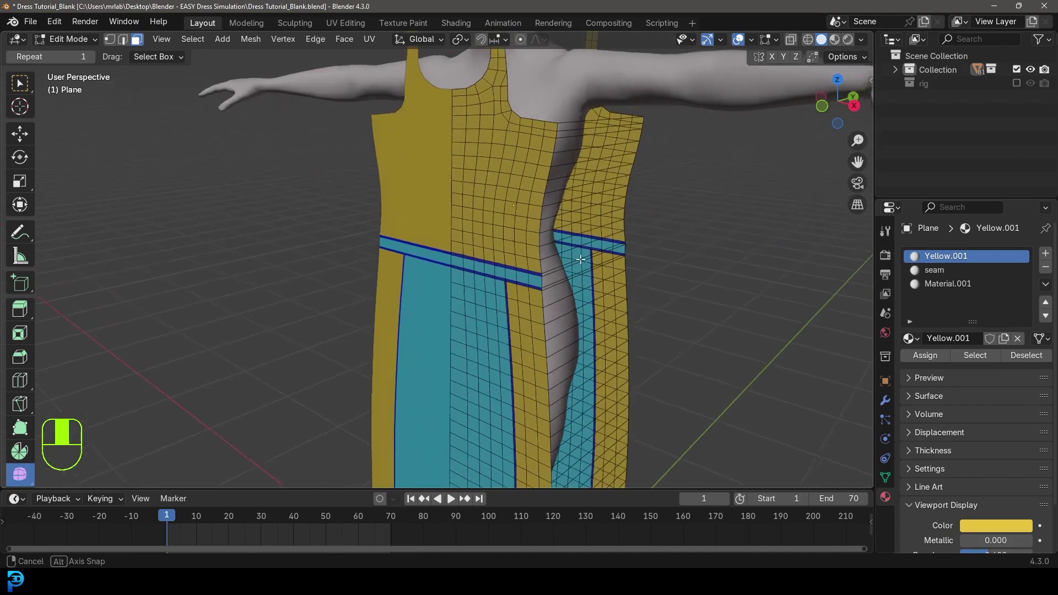
Step: Assign the seam material to the seam bands after removing the side and shoulder faces
click(936, 275)
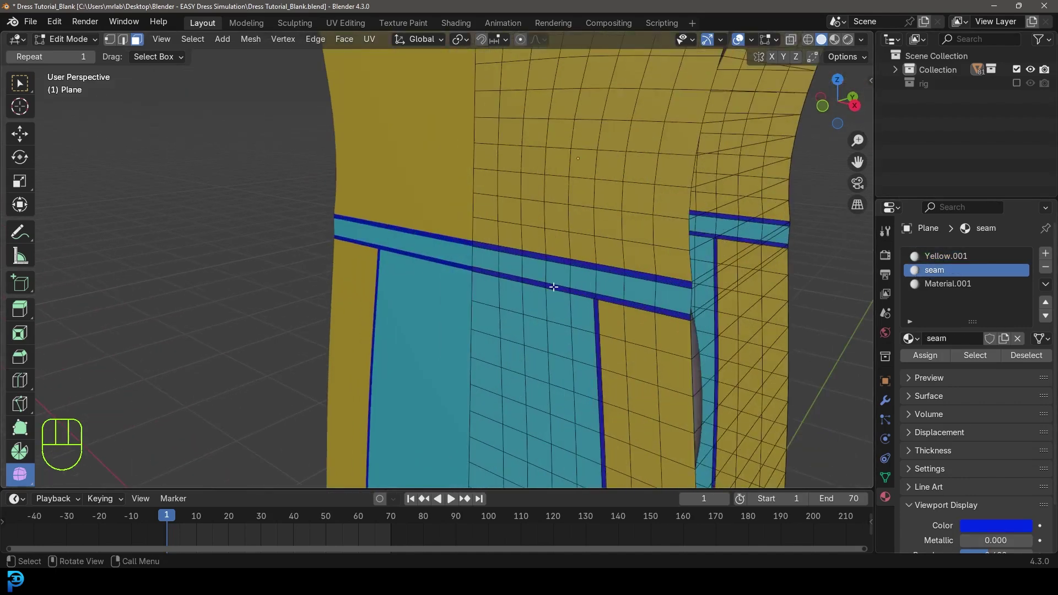
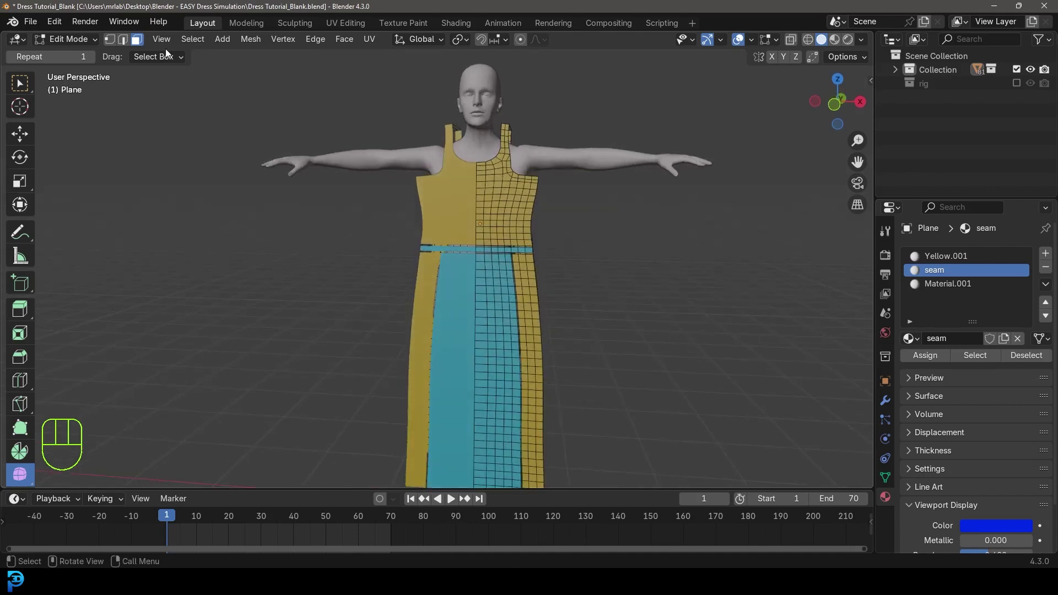
Step: Return to Object Mode, save, and add Cloth physics to the dress
click(84, 48)
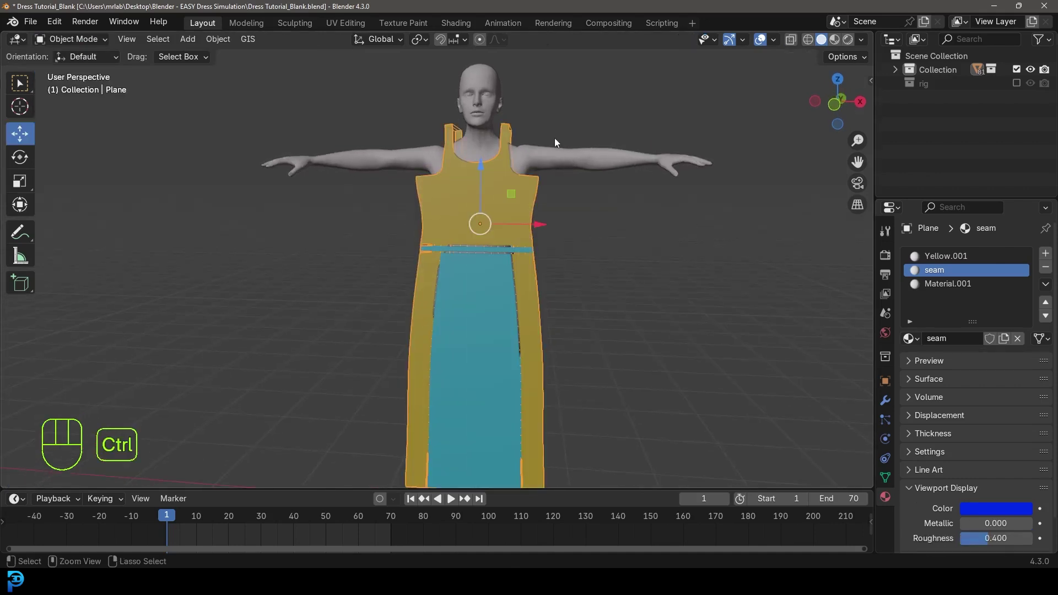
key(ctrl+s)
key(ctrl+s)
drag(526, 171, 493, 183)
click(889, 445)
click(970, 285)
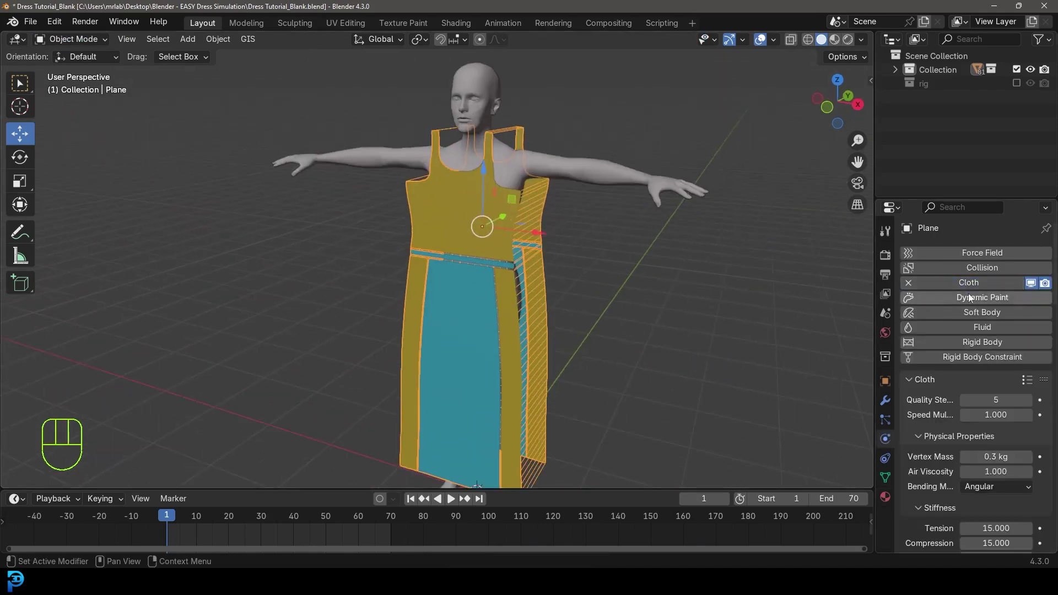
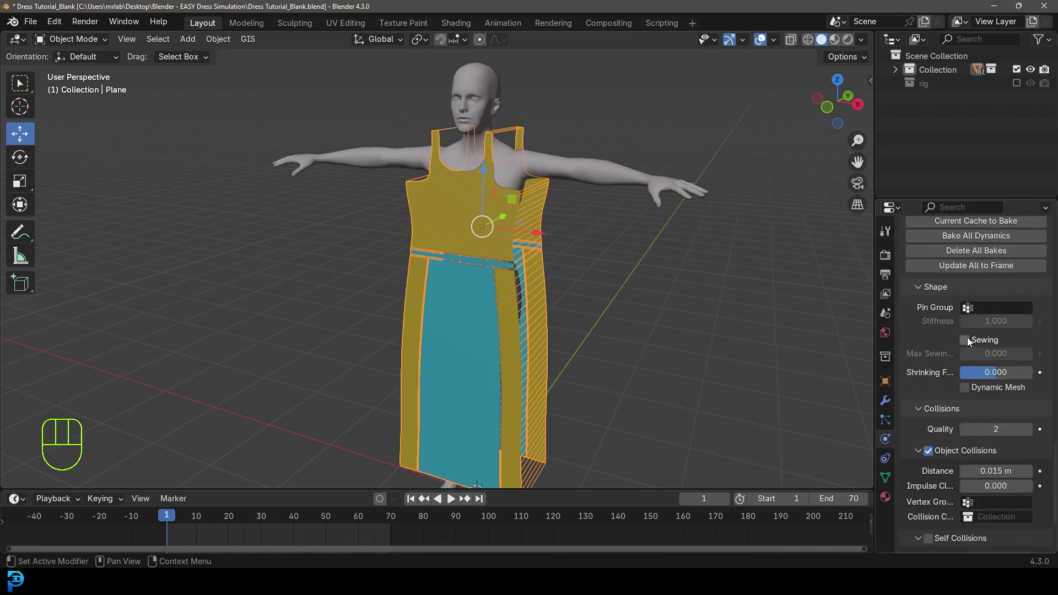
Step: Enable sewing springs, set collision distances to 0.005 m, and save the file
click(969, 343)
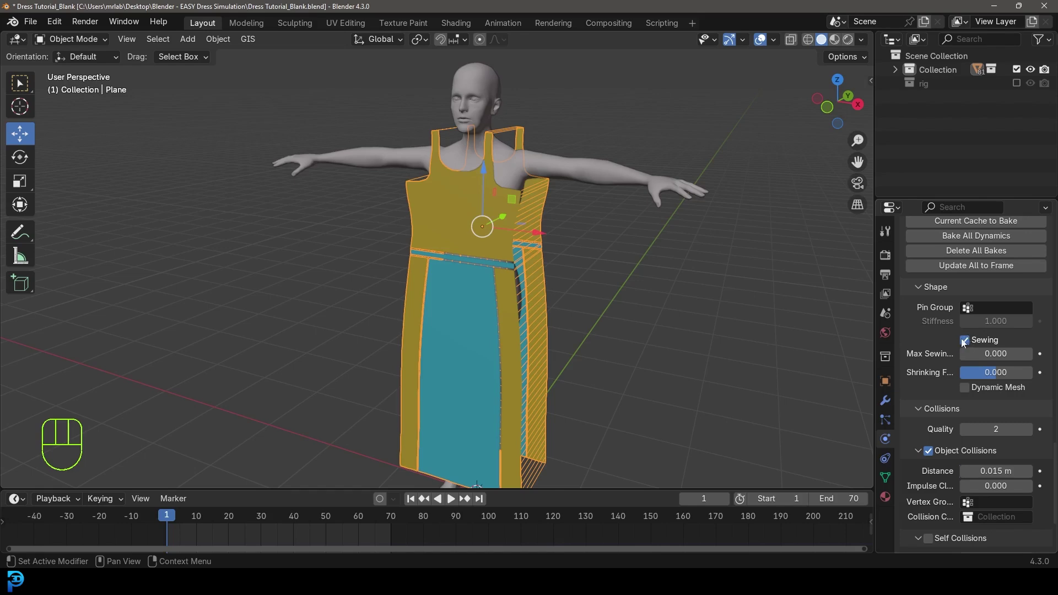
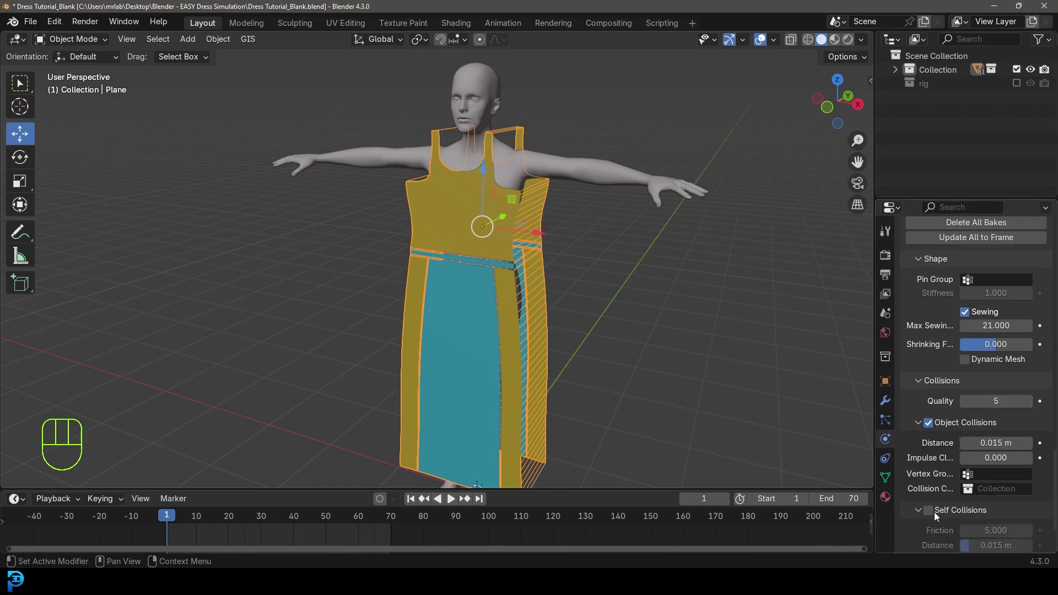
click(933, 517)
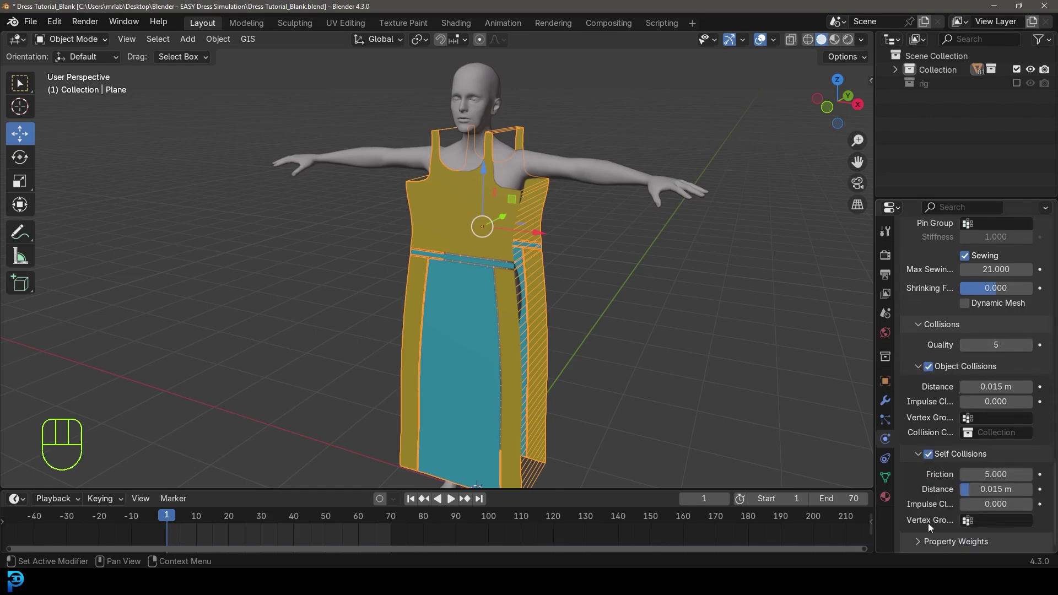
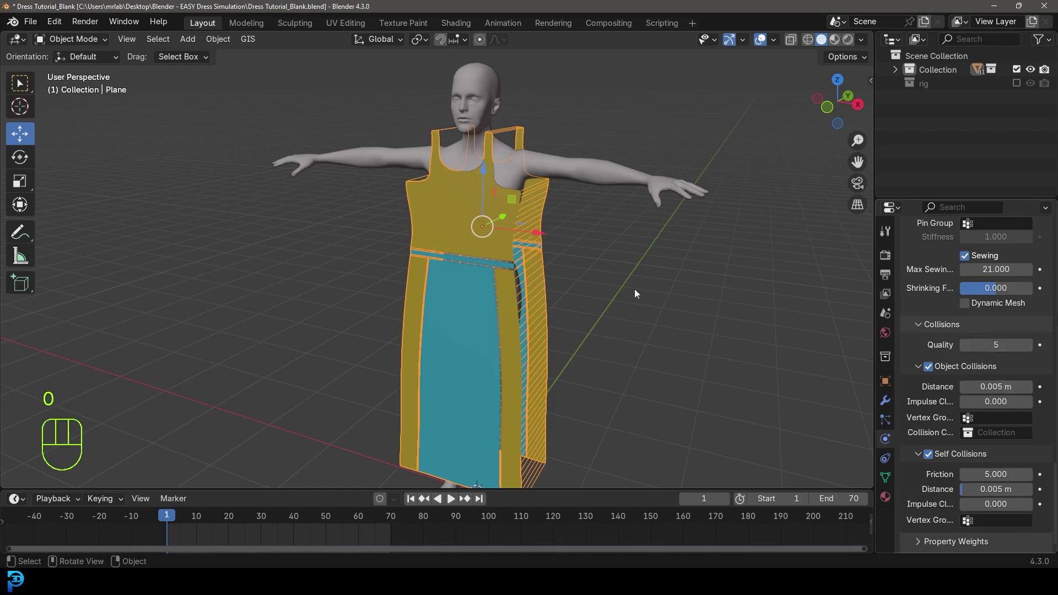
key(ctrl+s)
key(ctrl+s)
key(ctrl+s)
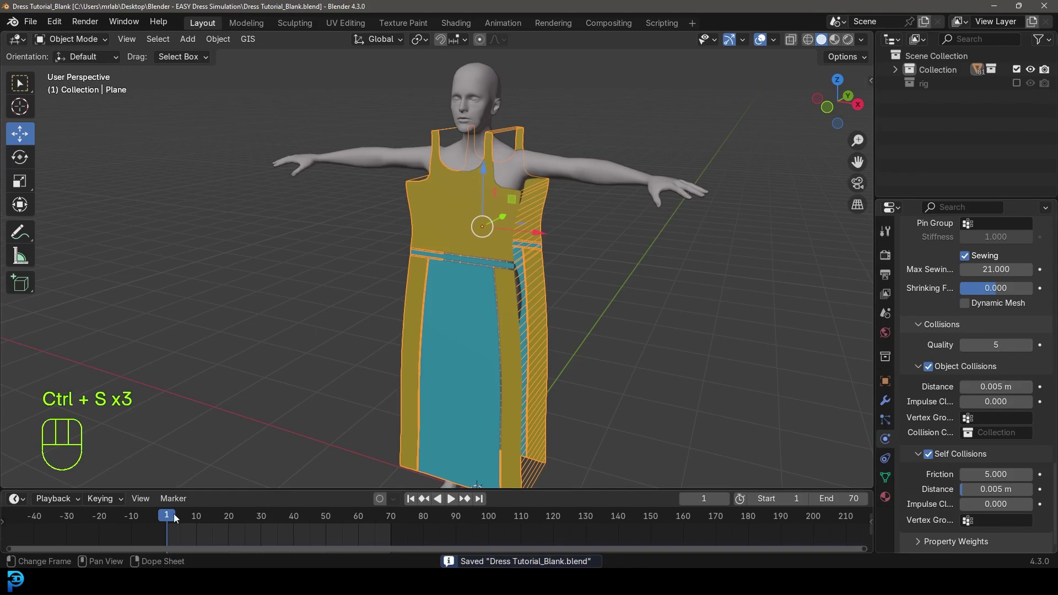
Step: Play the cloth simulation, inspect the drape, and add a Subdivision modifier to the dress
middle_click(419, 294)
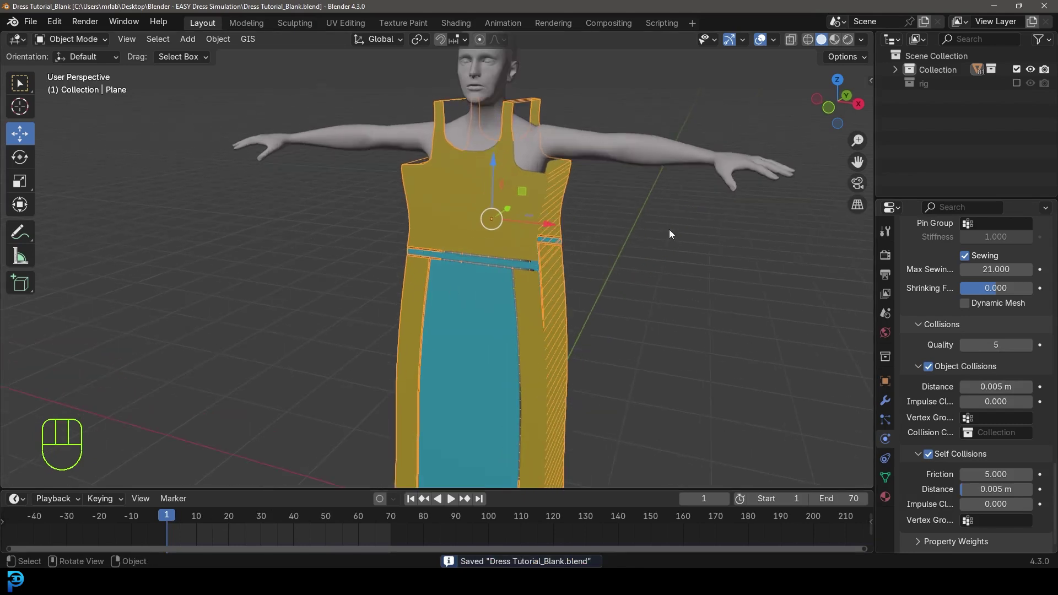
key(space)
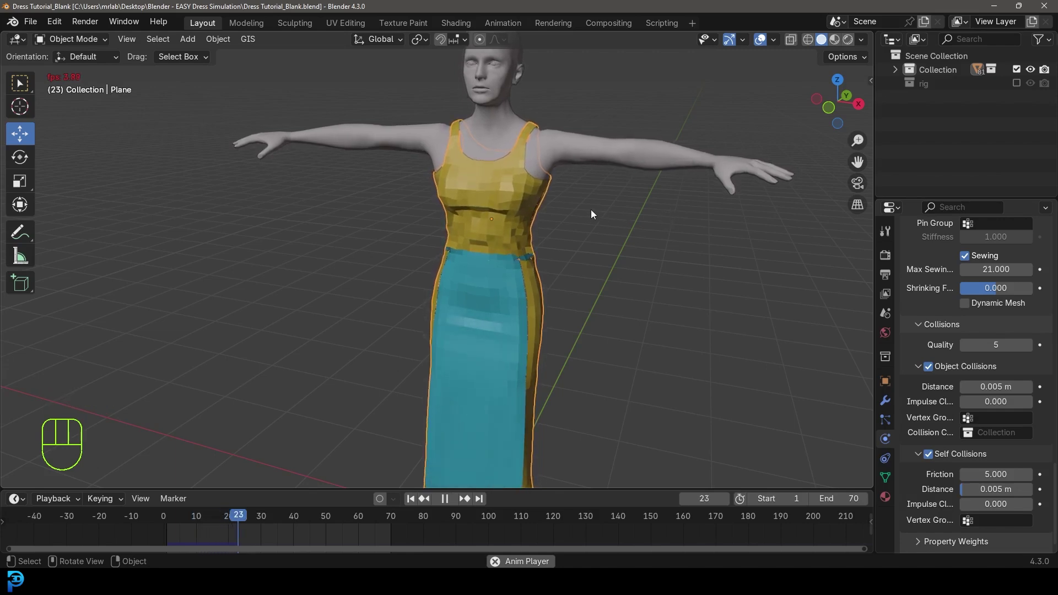
key(space)
drag(516, 246, 629, 235)
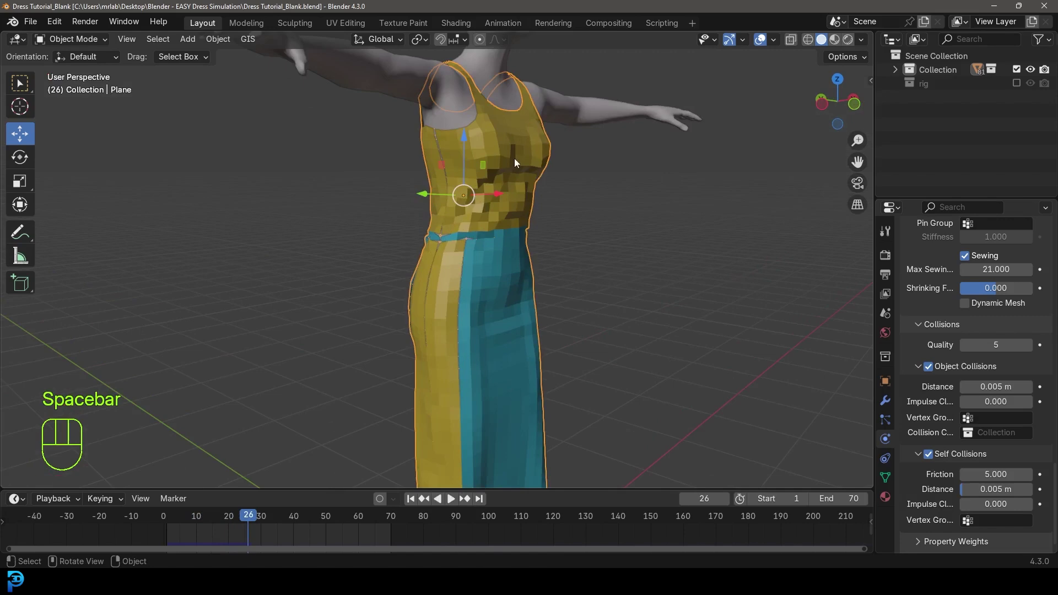
drag(521, 164, 449, 159)
drag(623, 185, 493, 194)
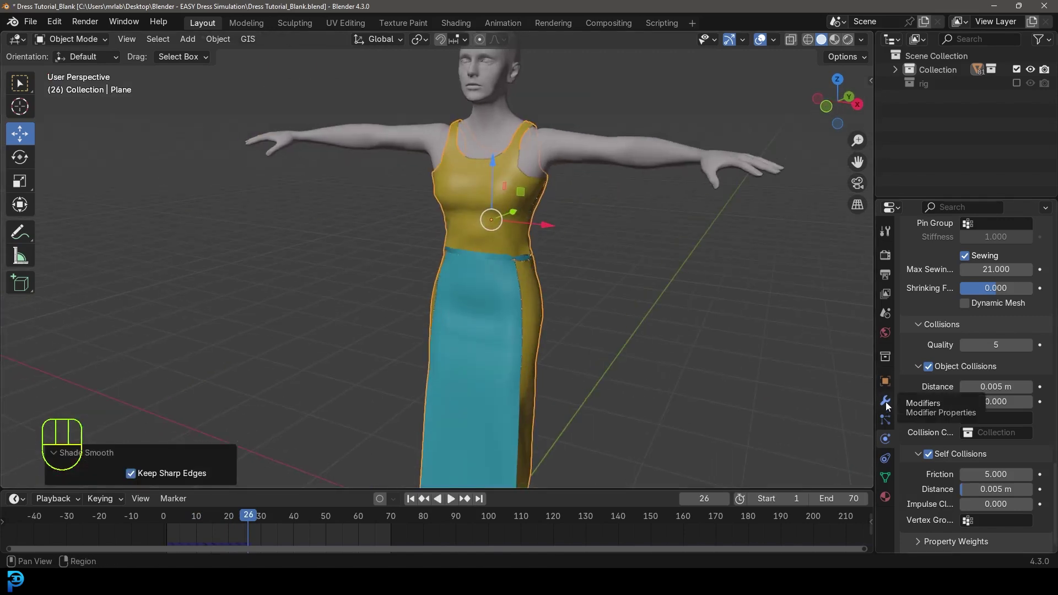
drag(966, 258, 831, 278)
drag(604, 250, 652, 244)
key(alt+a)
drag(590, 252, 550, 254)
Step: Replay to the draped pose at frame 57, select the dress and collapse the Mirror and Cloth panels
key(space)
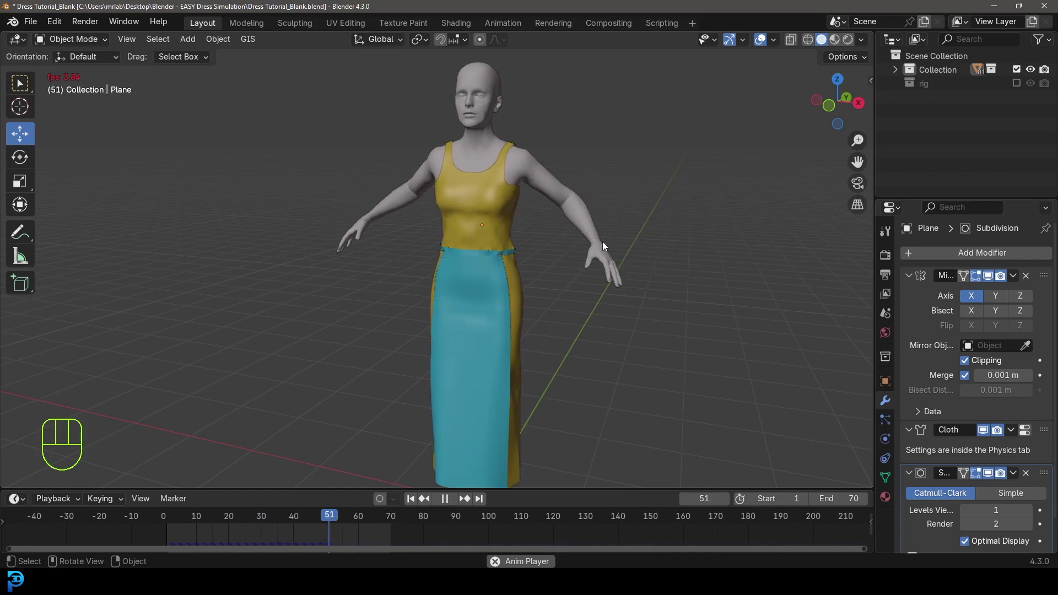
key(space)
drag(564, 238, 544, 240)
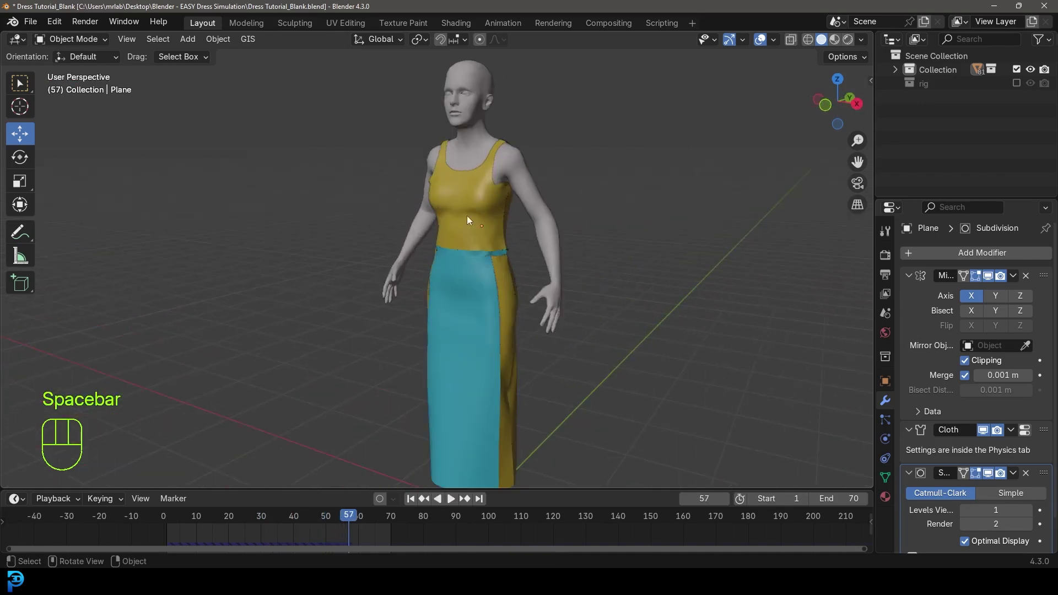
drag(473, 222, 517, 219)
drag(487, 277, 500, 304)
drag(460, 248, 521, 243)
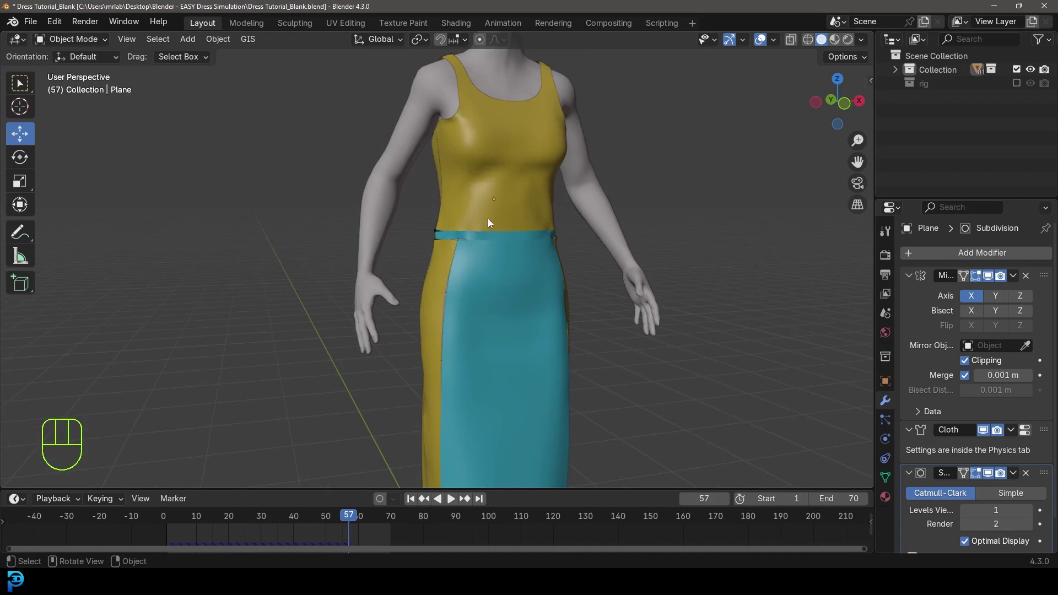
drag(497, 252, 513, 259)
click(517, 182)
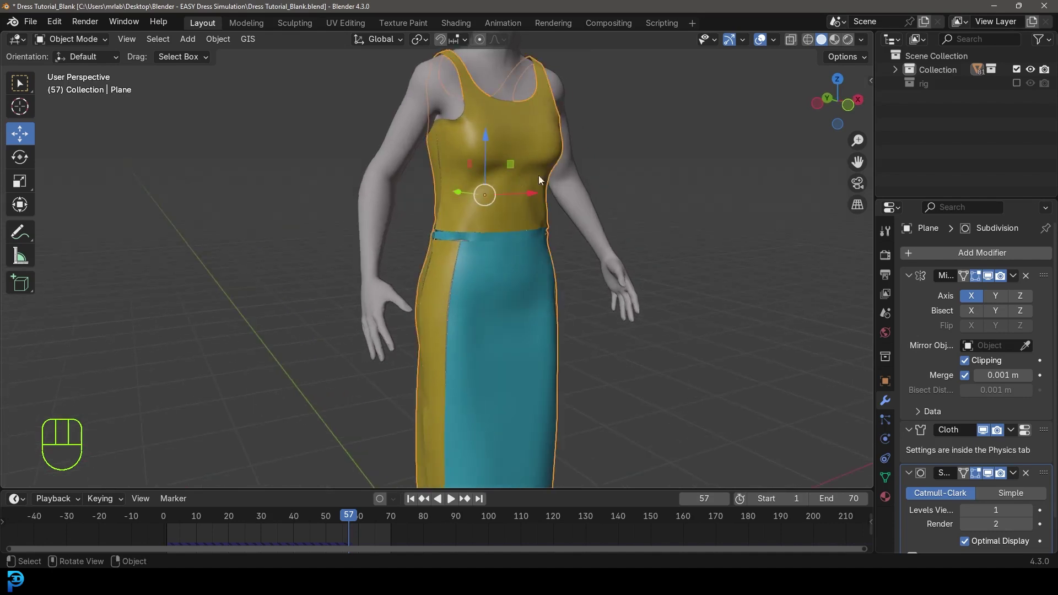
drag(911, 279, 915, 299)
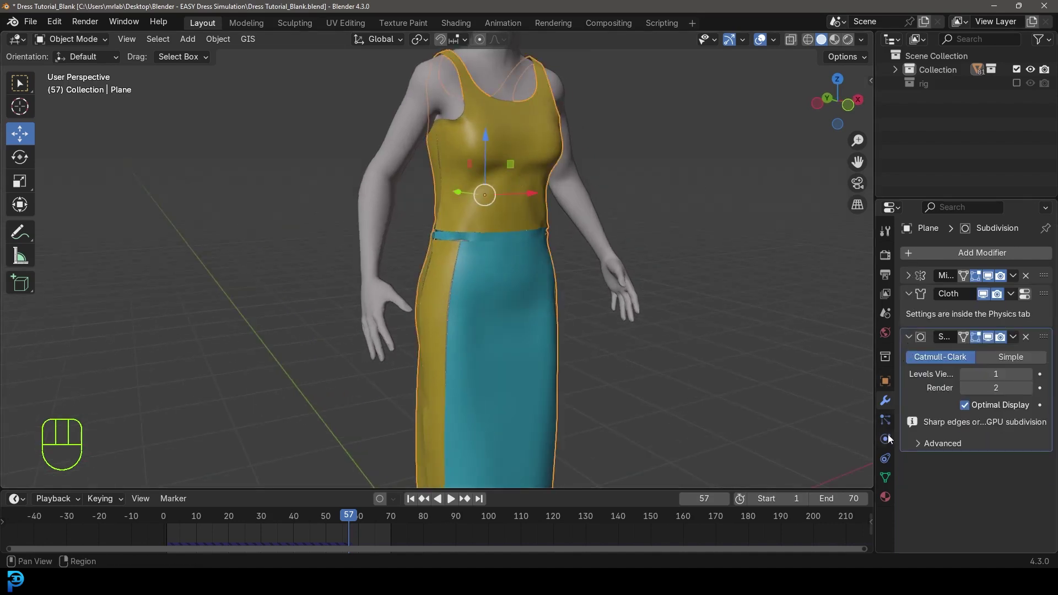
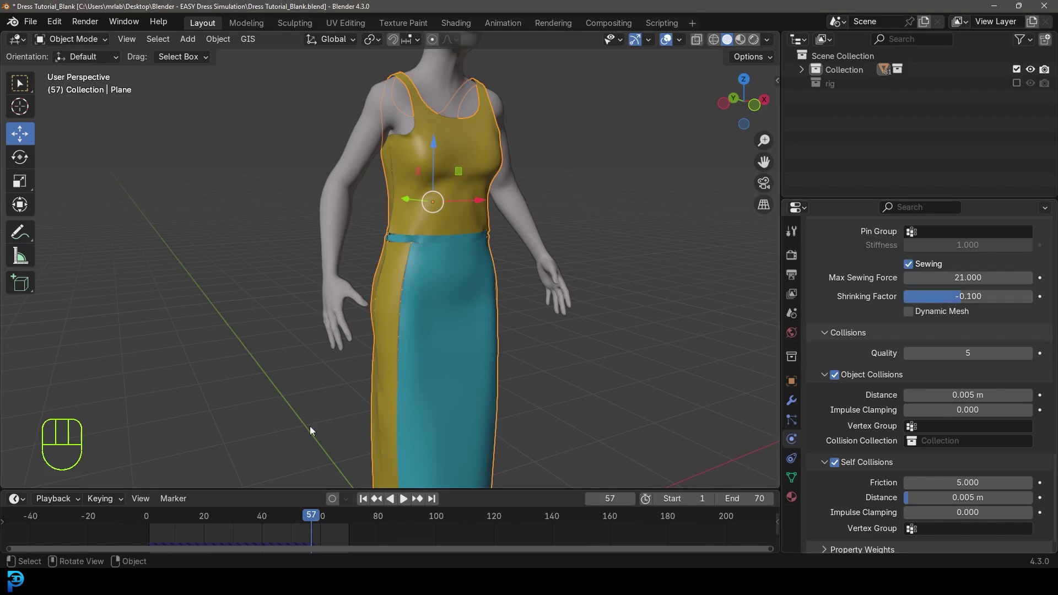
Step: Rewind and replay the simulation with shrinking factor -0.100, orbiting around the dress
key(shift+Left)
key(space)
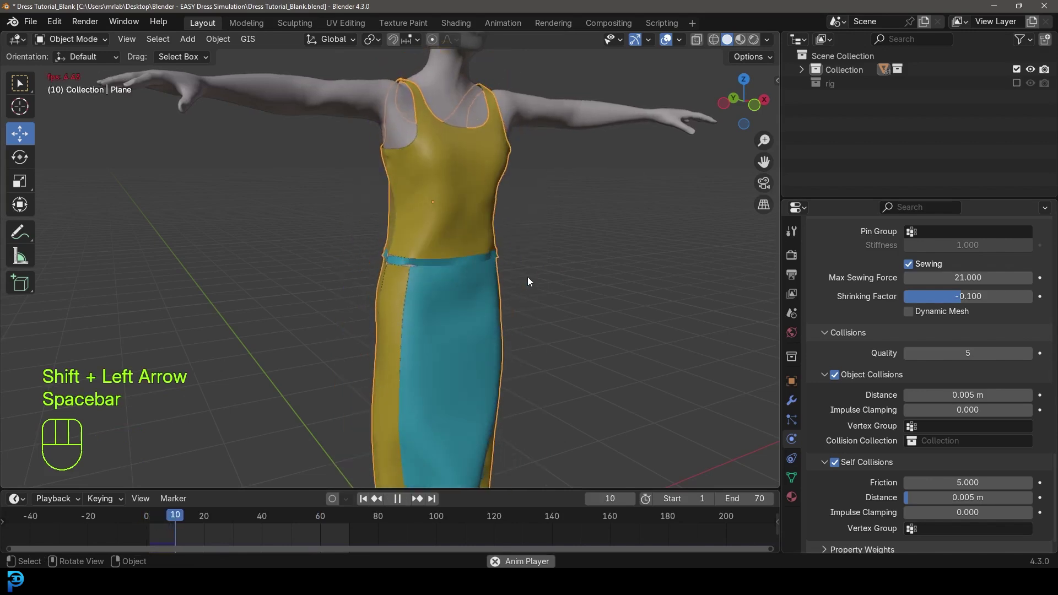
key(space)
drag(534, 266, 442, 270)
key(alt+a)
Step: Play on to frame 63 with the dress hanging to the ankles, then select the dress for its modifiers
drag(483, 253, 463, 255)
key(space)
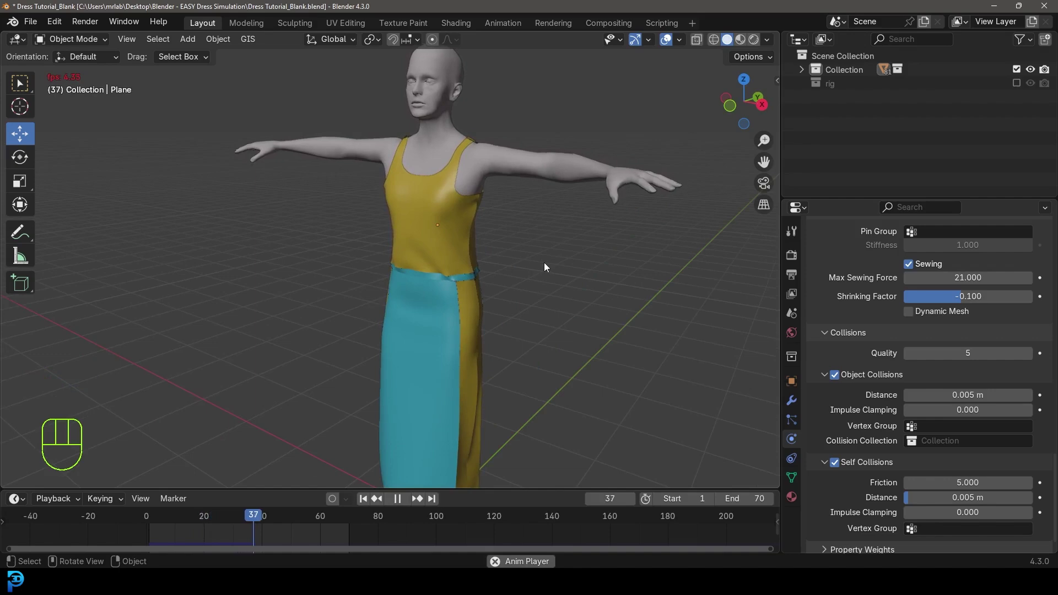
key(space)
drag(466, 280, 510, 277)
click(438, 198)
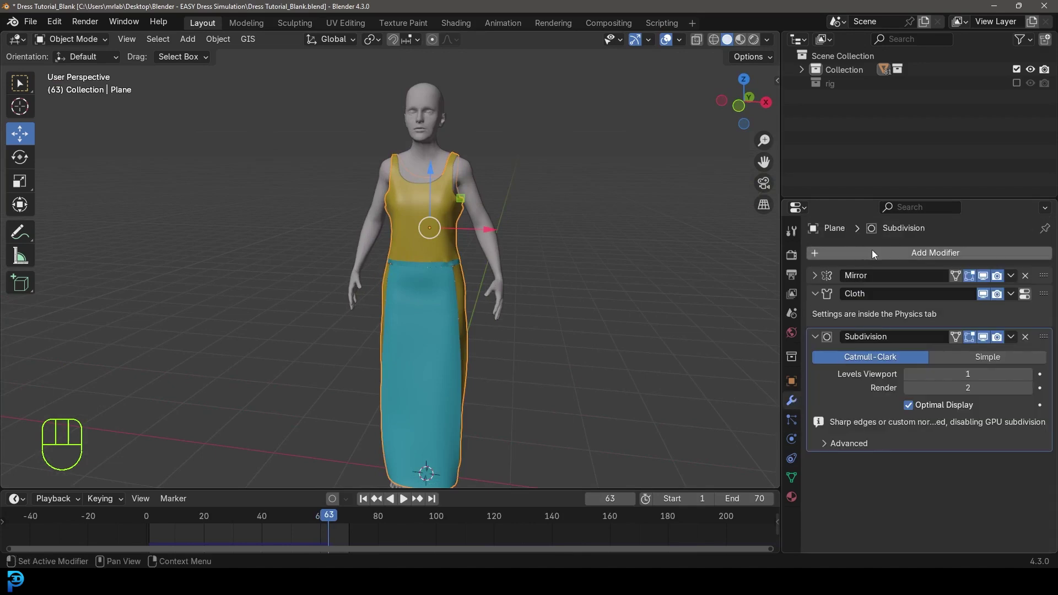
Step: Orbit and zoom in to inspect the dress bodice and strap from the side
drag(875, 254, 807, 276)
drag(493, 249, 445, 262)
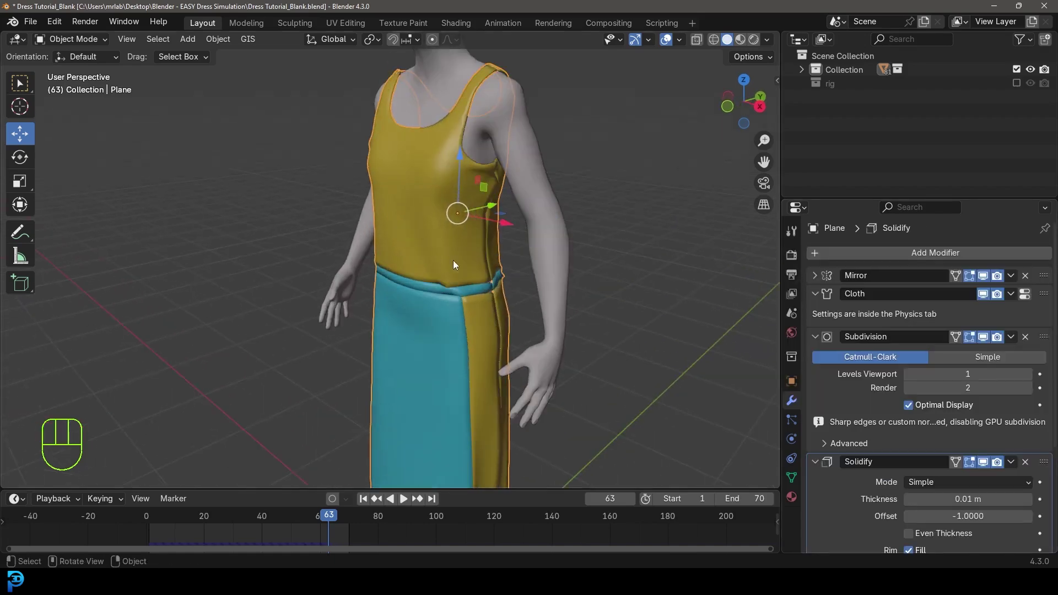
middle_click(495, 215)
drag(497, 215, 531, 312)
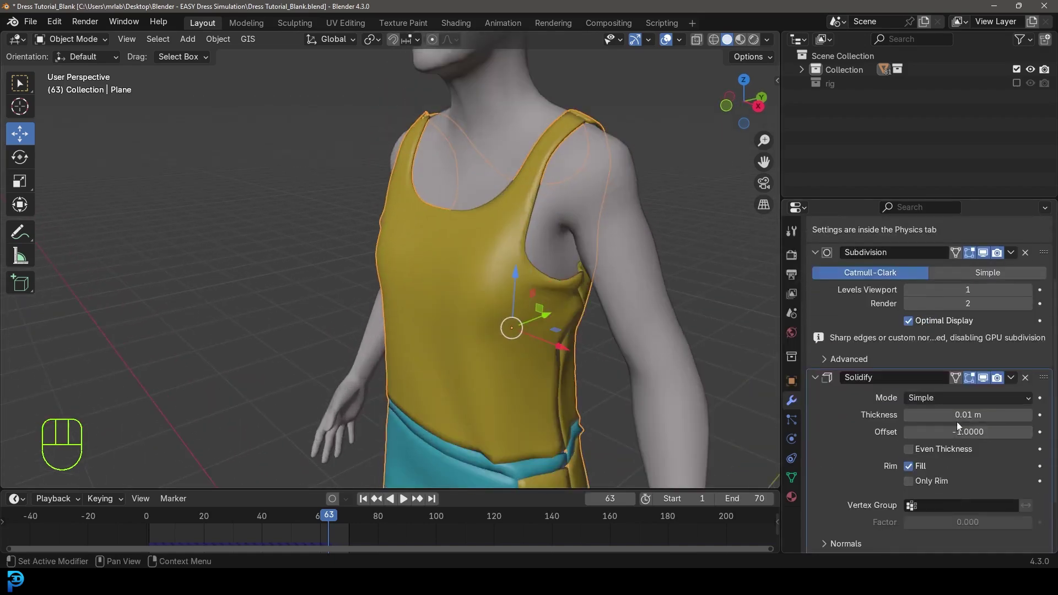
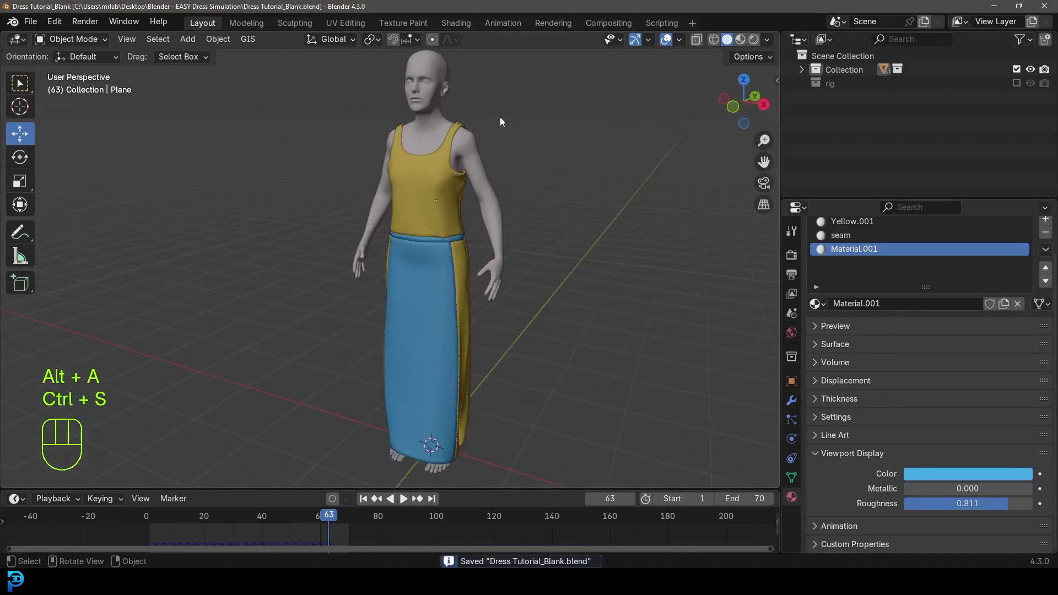
Step: Select the dress and show its Physics Properties with the cloth Cache panel
drag(480, 159, 489, 210)
drag(451, 247, 528, 243)
click(473, 238)
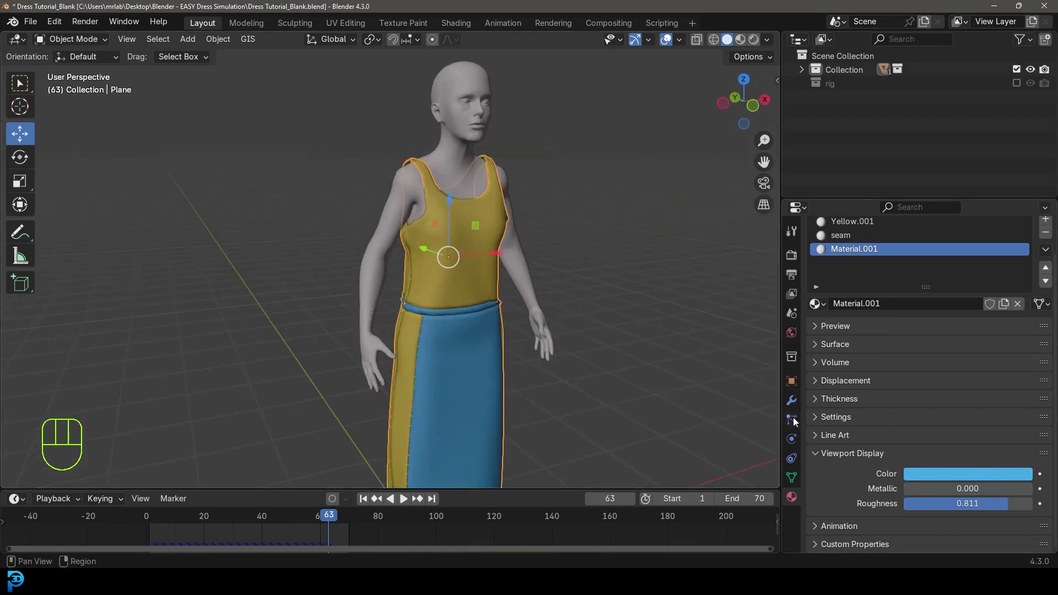
click(797, 442)
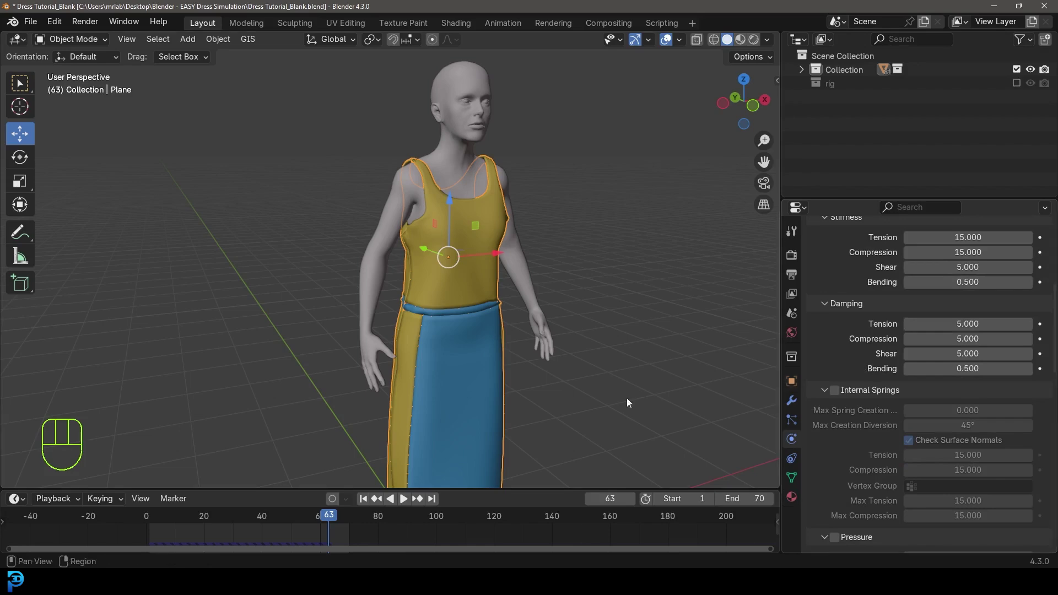
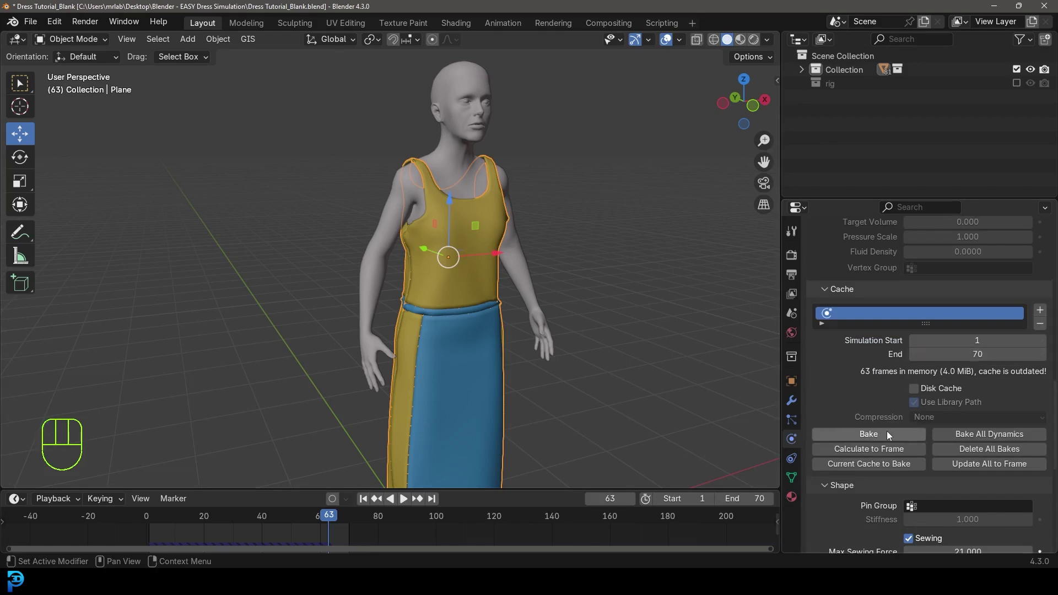
Step: Bake the cloth simulation for all 70 frames and replay it from the start
drag(892, 438, 611, 291)
drag(567, 285, 505, 289)
key(alt+a)
key(shift+Left)
key(space)
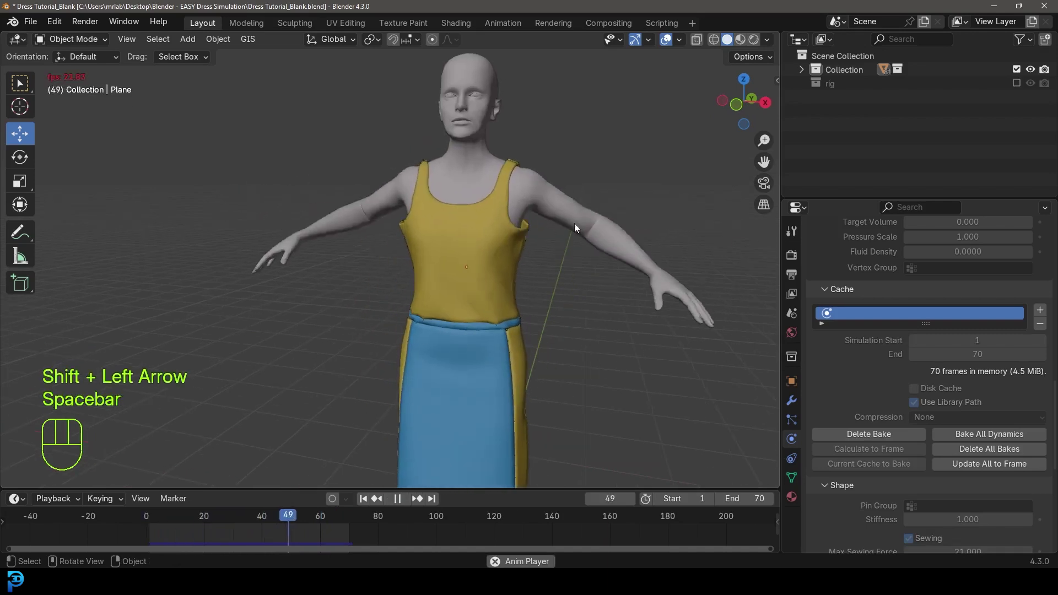
Step: Hide the female body so the draped dress shows alone
middle_click(557, 235)
drag(463, 80, 493, 71)
key(h)
drag(424, 240, 531, 229)
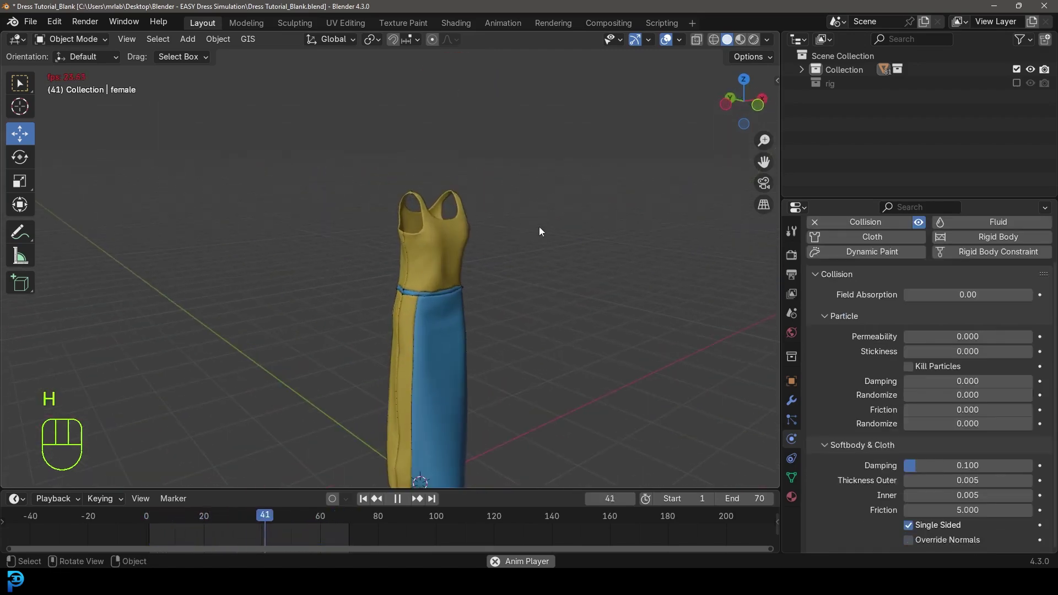
Step: Stop playback and orbit in close around the front of the dress
middle_click(541, 253)
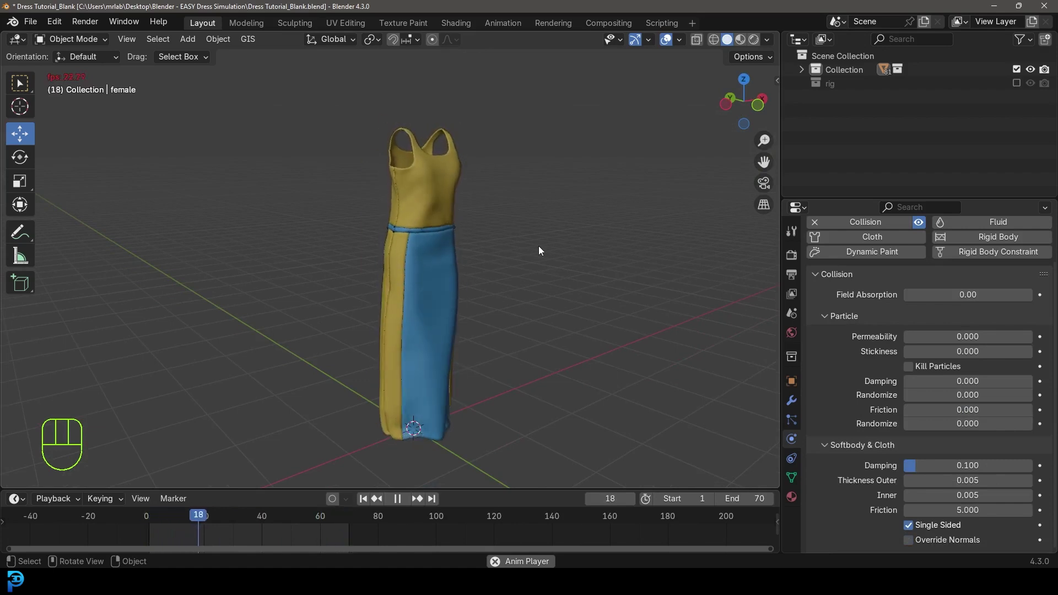
key(space)
drag(572, 254, 328, 276)
drag(387, 210, 363, 282)
drag(330, 274, 521, 251)
drag(521, 266, 457, 233)
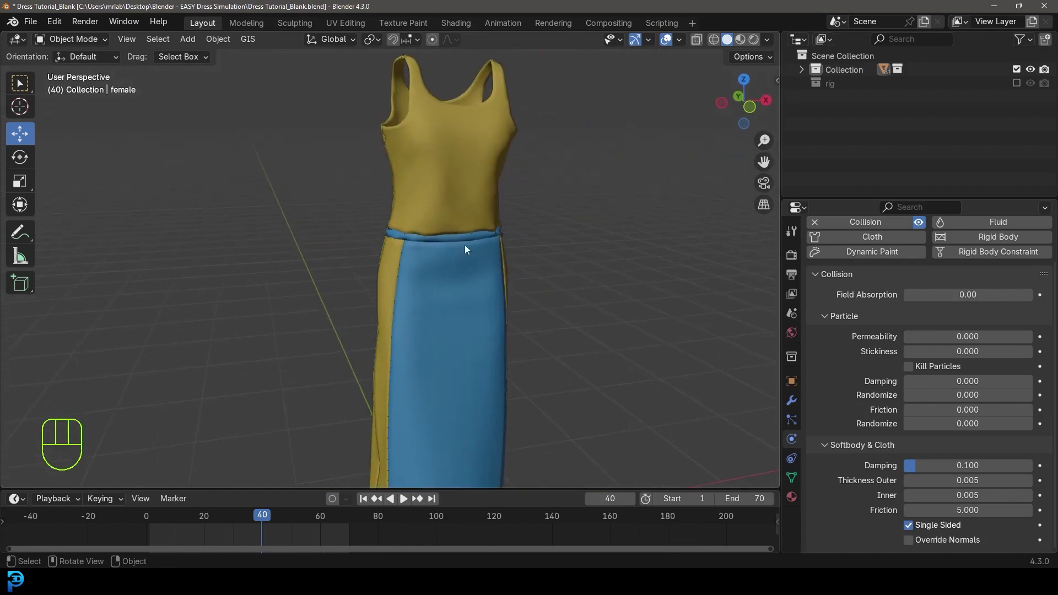
Step: Turn off viewport overlays and grid and inspect the yellow side panel and seam bands
drag(486, 263, 275, 268)
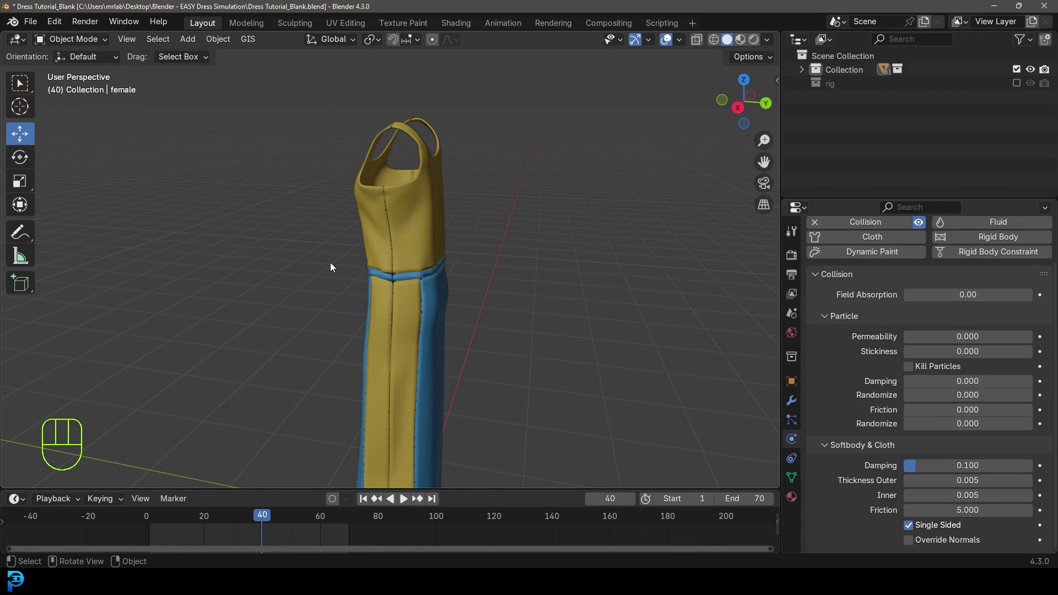
drag(396, 227, 451, 224)
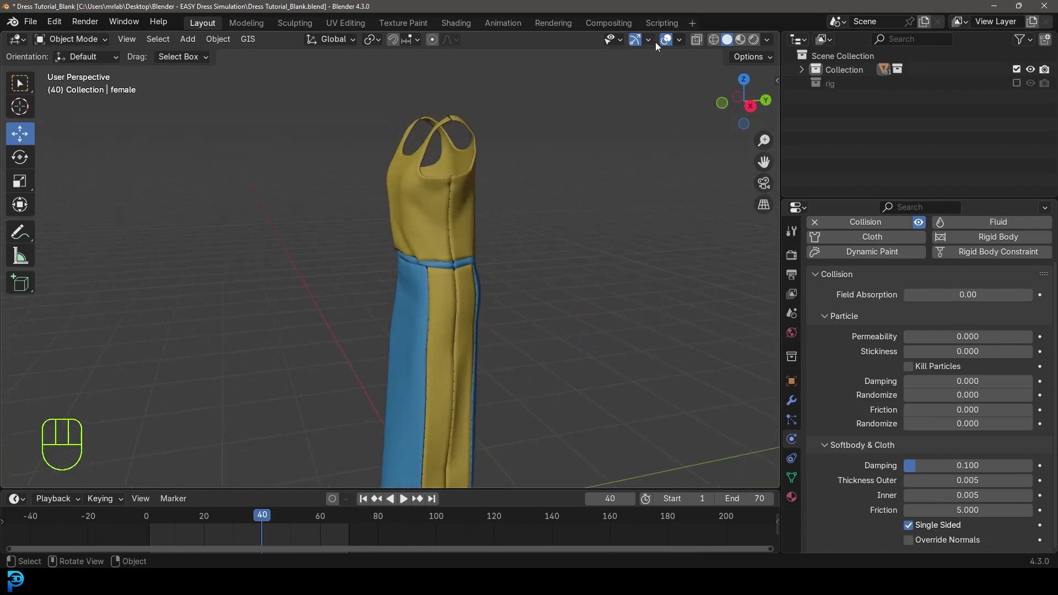
click(672, 45)
drag(417, 276, 413, 271)
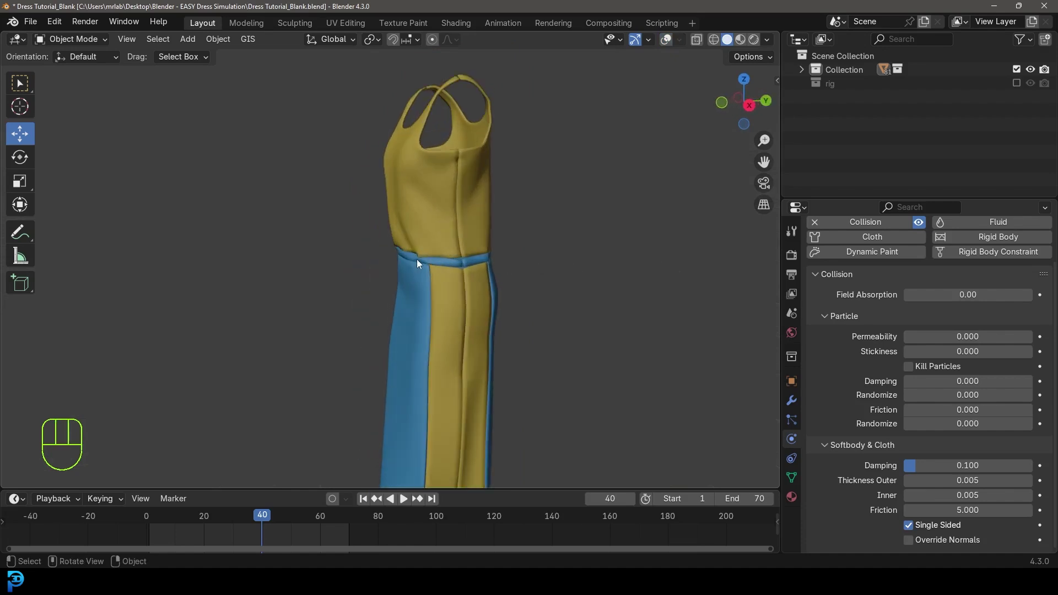